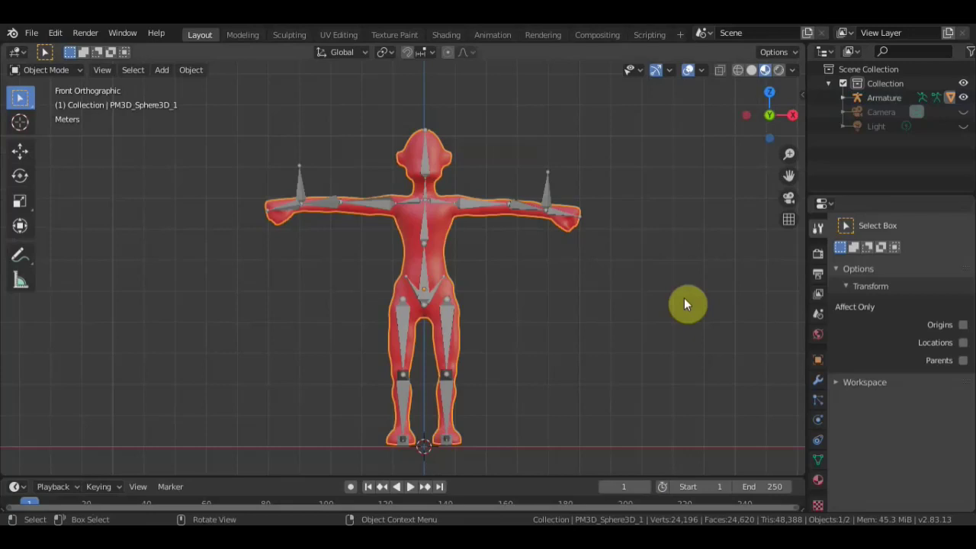
Orbit around the red character and settle on the Right Orthographic side view.
{"action": "scroll", "scroll_direction": "down", "scroll_amount": 3}
{"action": "middle_click", "coordinate": [618, 327]}
{"action": "scroll", "scroll_direction": "down", "scroll_amount": 3}
{"action": "middle_click", "coordinate": [554, 324]}
{"action": "middle_click", "coordinate": [641, 334]}
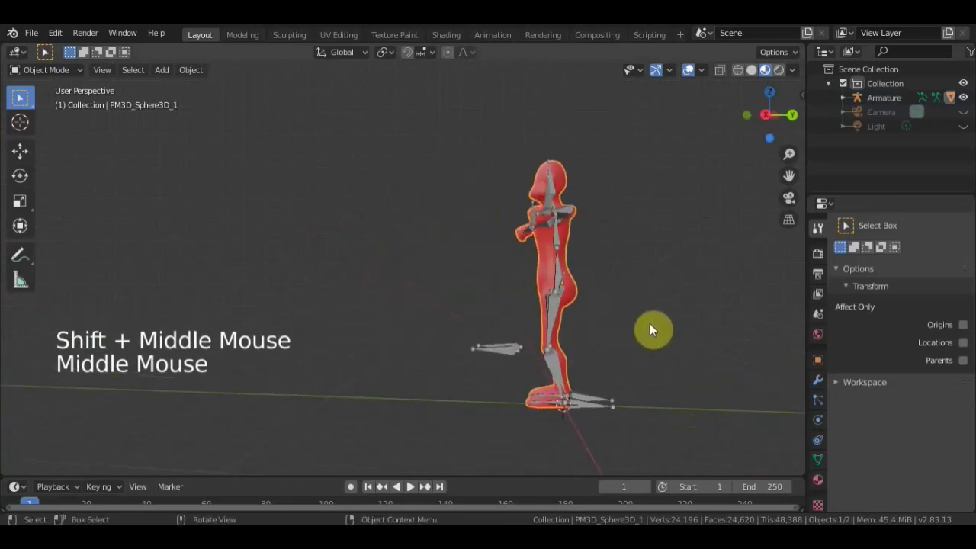
{"action": "key", "text": "KP_3"}
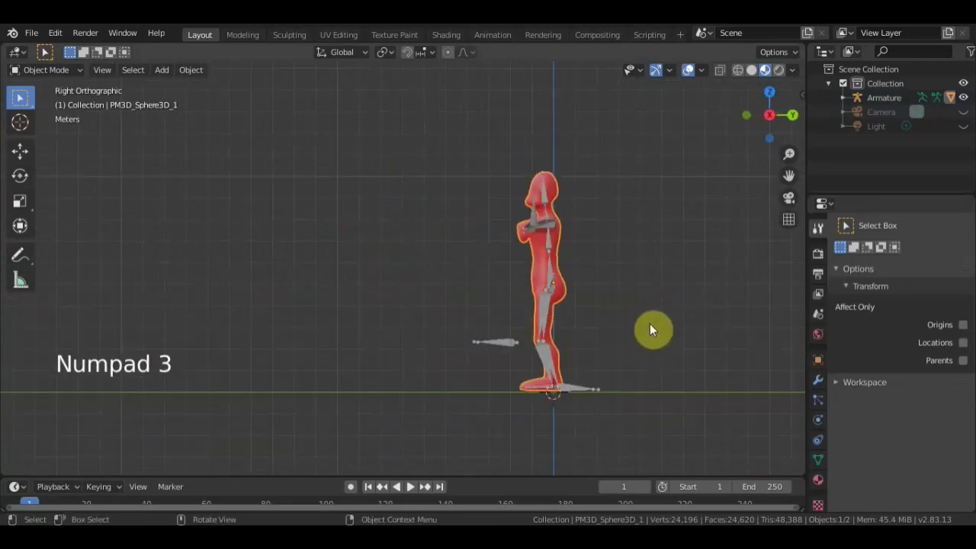
Add a cube and move it up and away from the character along Y.
{"action": "key", "text": "shift+a"}
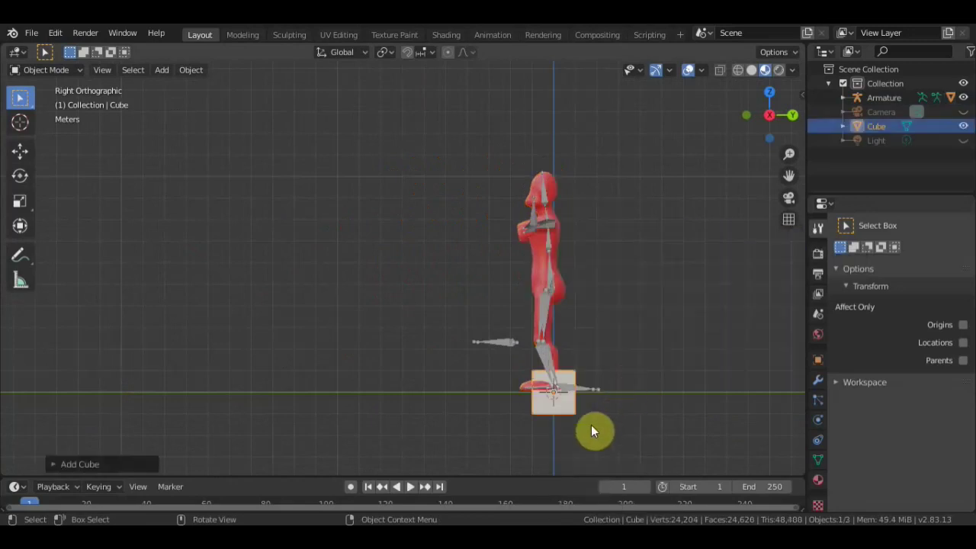
{"action": "key", "text": "g"}
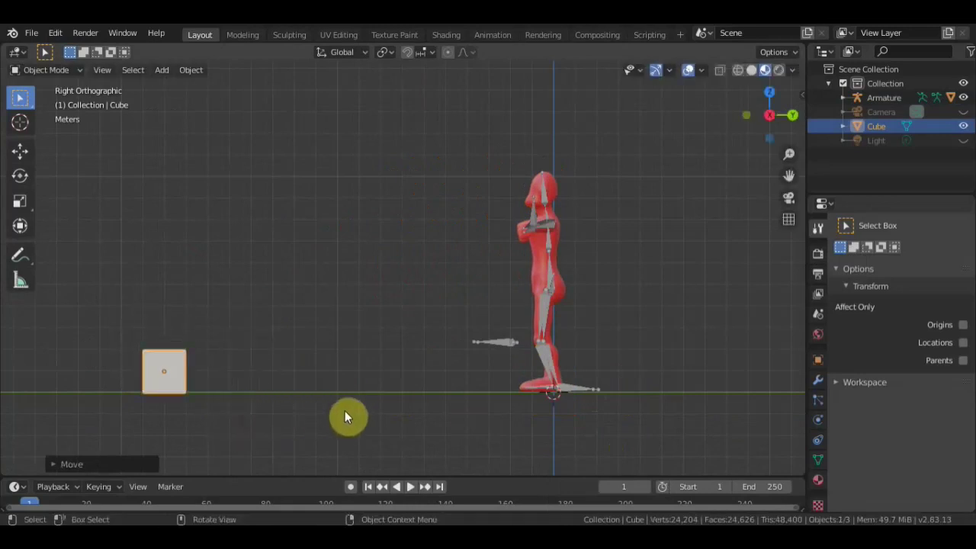
{"action": "key", "text": "s"}
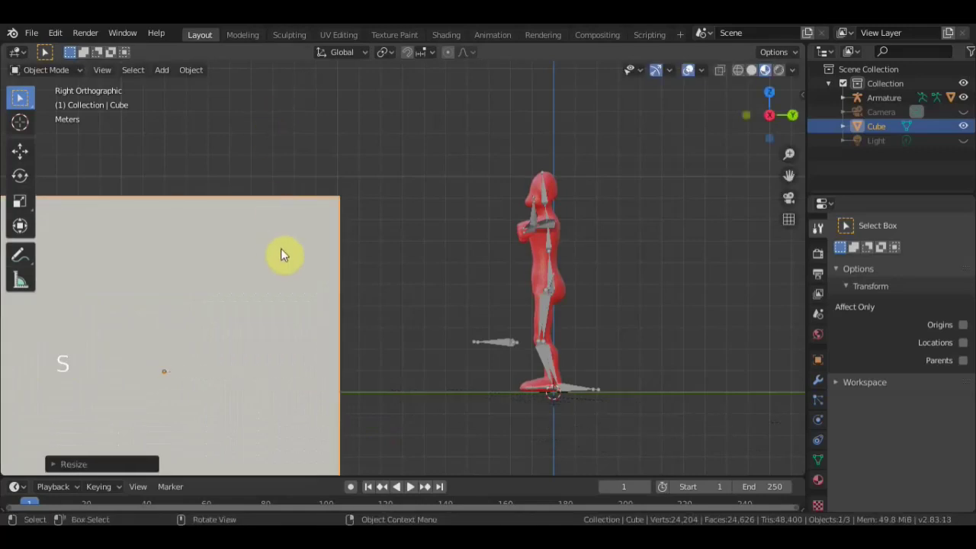
{"action": "key", "text": "g"}
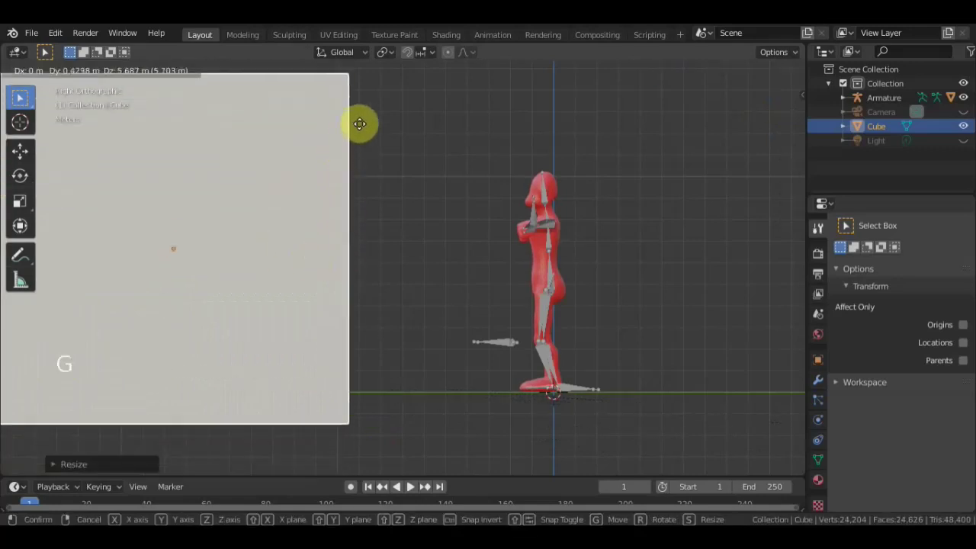
{"action": "left_click", "coordinate": [83, 229]}
Scale the cube into a thin tall wall slab, then reselect the character.
{"action": "left_click", "coordinate": [223, 228]}
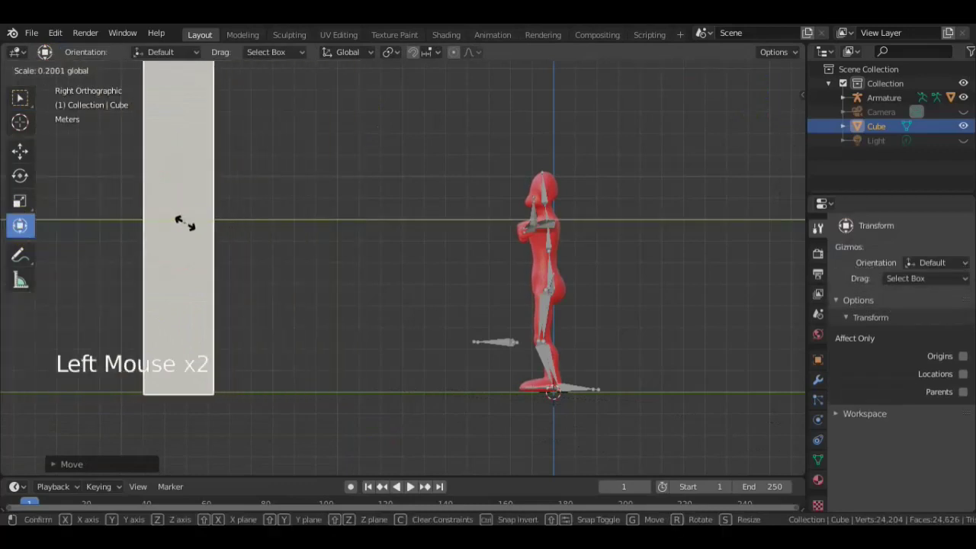
{"action": "left_click", "coordinate": [261, 211]}
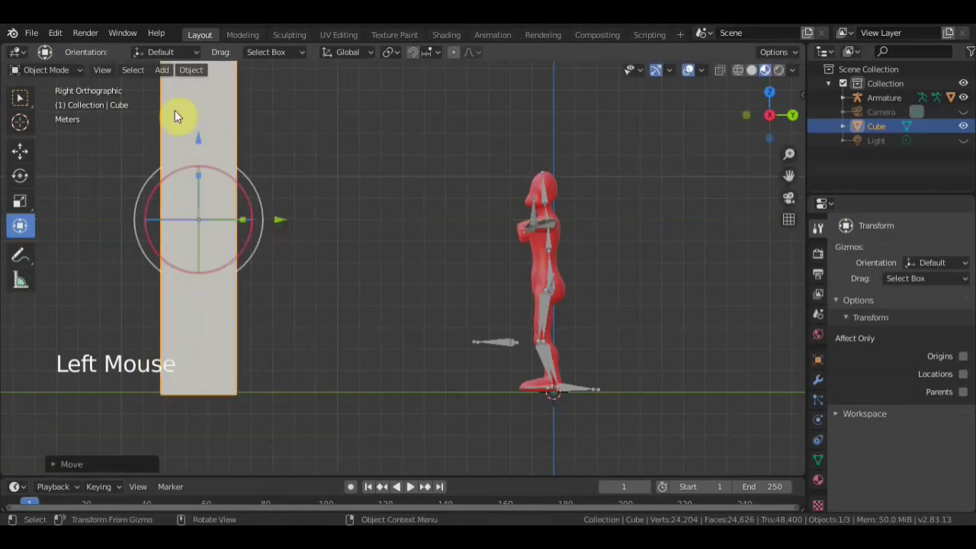
{"action": "left_click", "coordinate": [22, 105]}
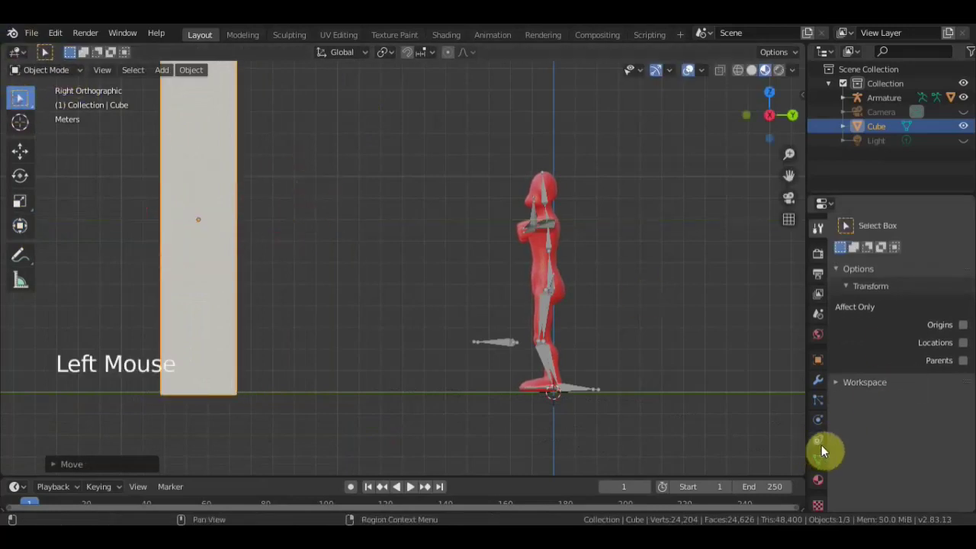
Give the wall cube a new material with a grey base colour.
{"action": "left_click", "coordinate": [824, 486]}
{"action": "left_click", "coordinate": [937, 293]}
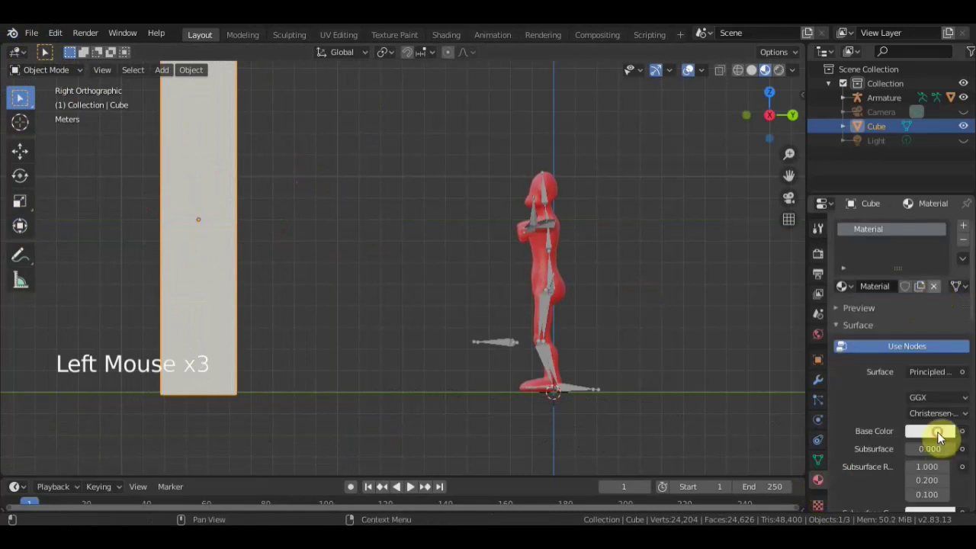
{"action": "left_click", "coordinate": [943, 438]}
{"action": "left_click", "coordinate": [942, 437]}
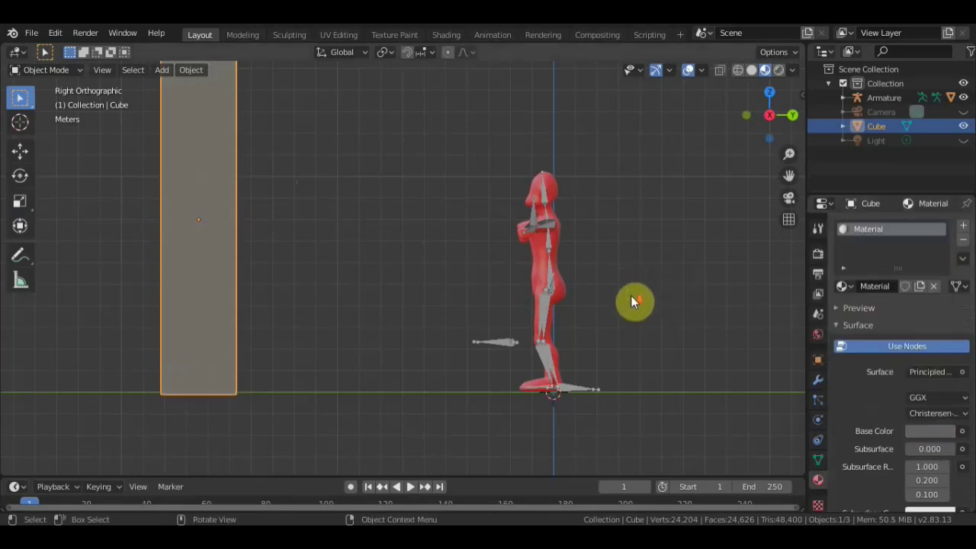
Orbit to inspect the wall beside the character, then return to the side view.
{"action": "middle_click", "coordinate": [637, 303]}
{"action": "scroll", "scroll_direction": "down", "scroll_amount": 3}
{"action": "scroll", "scroll_direction": "up", "scroll_amount": 3}
{"action": "middle_click", "coordinate": [607, 312]}
{"action": "middle_click", "coordinate": [612, 307]}
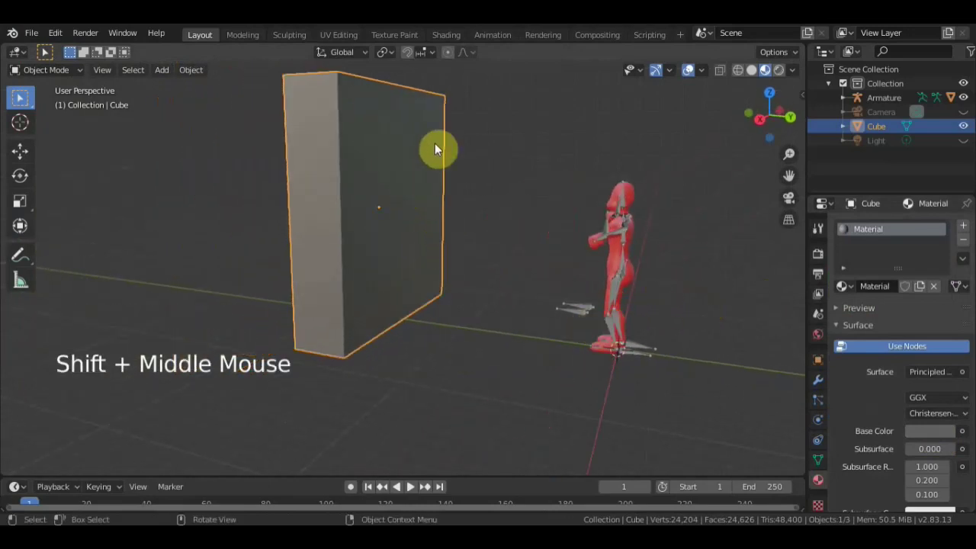
{"action": "middle_click", "coordinate": [646, 276]}
{"action": "middle_click", "coordinate": [630, 303]}
{"action": "middle_click", "coordinate": [602, 343]}
{"action": "key", "text": "KP_3"}
Select the armature, enter Pose Mode and hide the wall cube in the Outliner.
{"action": "scroll", "scroll_direction": "up", "scroll_amount": 3}
{"action": "left_click", "coordinate": [609, 295]}
{"action": "left_click", "coordinate": [70, 71]}
{"action": "middle_click", "coordinate": [696, 277]}
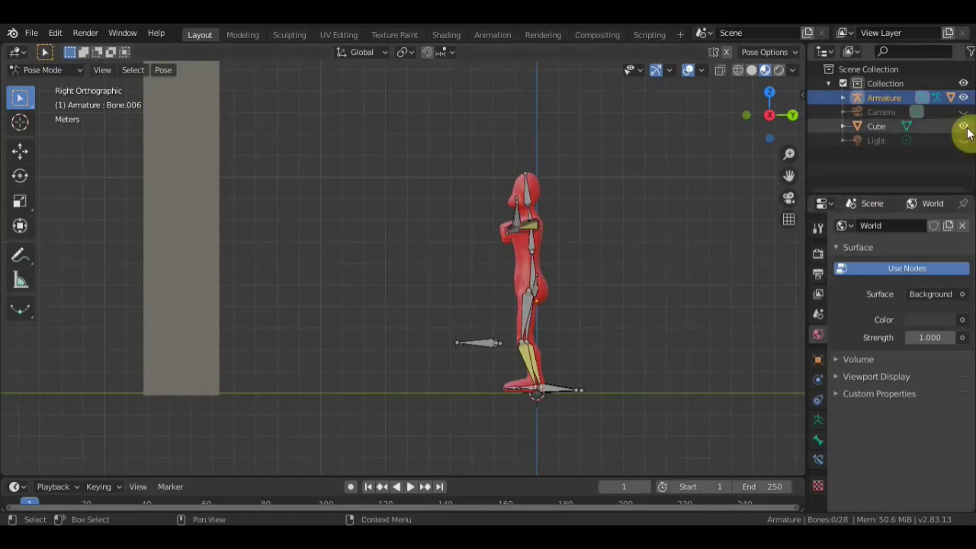
{"action": "left_click", "coordinate": [744, 259]}
Orbit around the rig and settle on the Front Orthographic view.
{"action": "middle_click", "coordinate": [603, 352]}
{"action": "middle_click", "coordinate": [690, 348]}
{"action": "middle_click", "coordinate": [656, 357]}
{"action": "middle_click", "coordinate": [640, 357]}
{"action": "middle_click", "coordinate": [595, 359]}
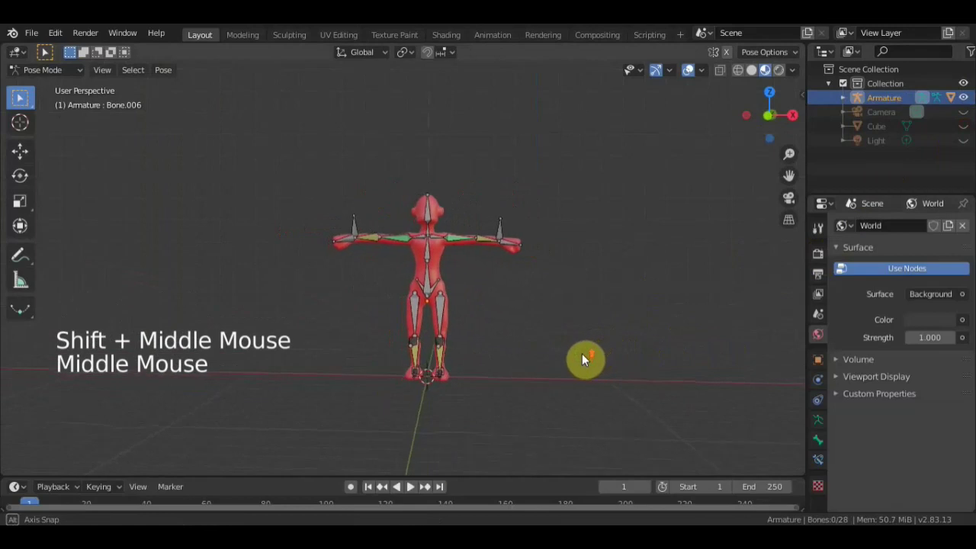
{"action": "scroll", "scroll_direction": "up", "scroll_amount": 3}
{"action": "middle_click", "coordinate": [609, 357]}
{"action": "scroll", "scroll_direction": "up", "scroll_amount": 3}
{"action": "key", "text": "KP_1"}
{"action": "scroll", "scroll_direction": "down", "scroll_amount": 3}
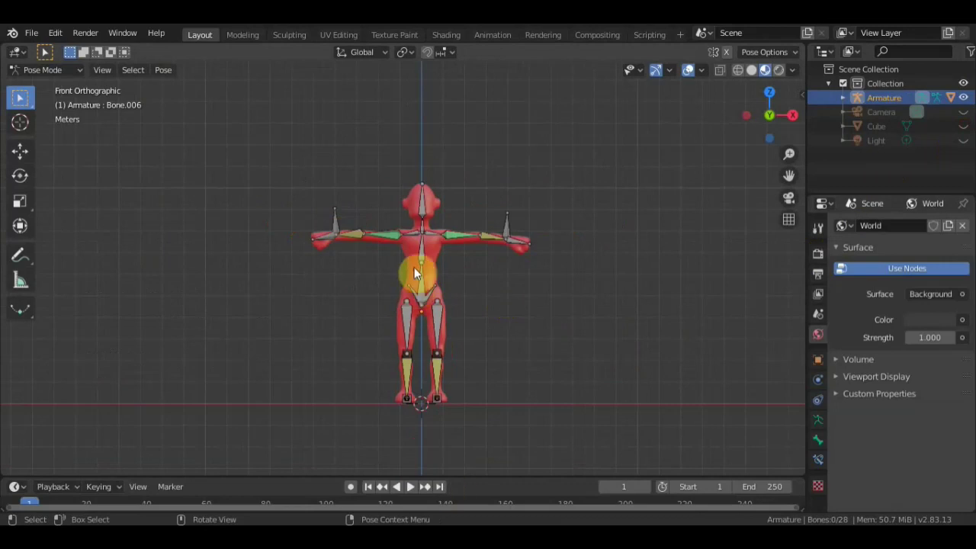
Lower the hip bone to start the crouch and check it from several angles.
{"action": "left_click", "coordinate": [425, 288]}
{"action": "key", "text": "g"}
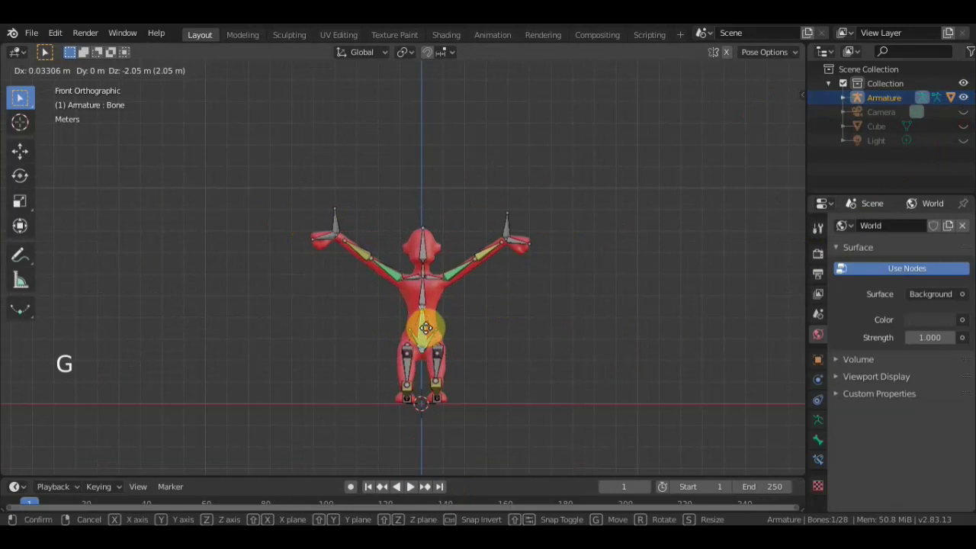
{"action": "scroll", "scroll_direction": "up", "scroll_amount": 3}
{"action": "middle_click", "coordinate": [409, 375]}
{"action": "middle_click", "coordinate": [569, 395]}
{"action": "scroll", "scroll_direction": "down", "scroll_amount": 3}
{"action": "middle_click", "coordinate": [419, 390]}
{"action": "middle_click", "coordinate": [434, 350]}
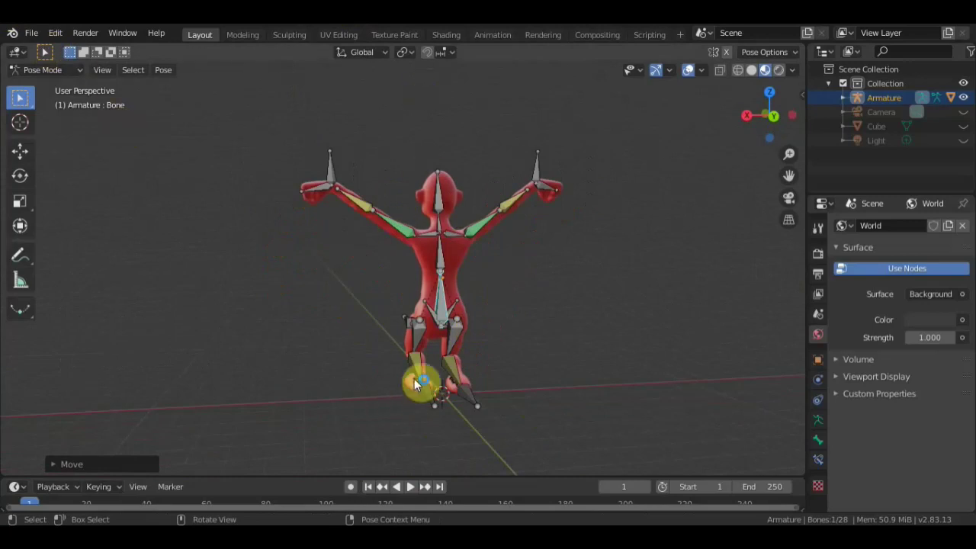
Move each foot IK bone outward into a wide crouching stance.
{"action": "scroll", "scroll_direction": "down", "scroll_amount": 3}
{"action": "middle_click", "coordinate": [449, 366]}
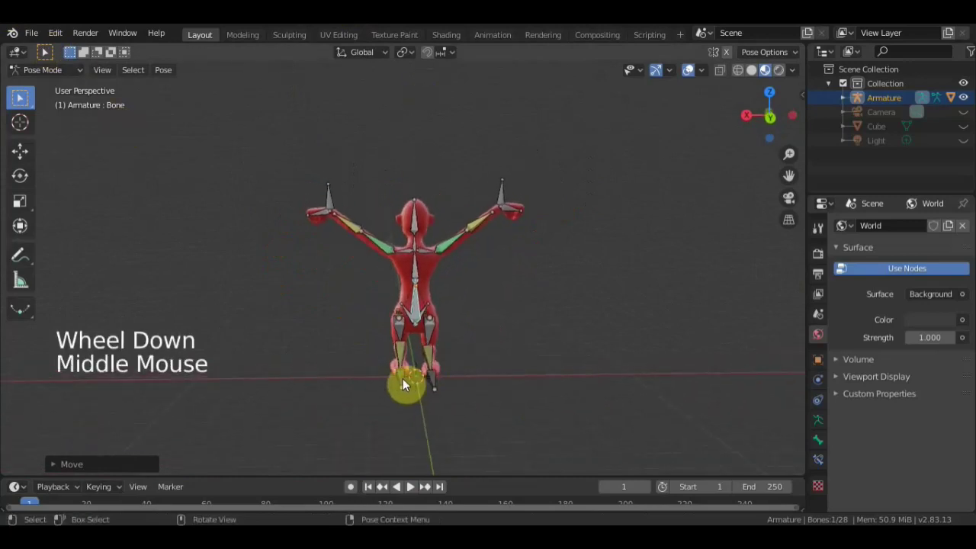
{"action": "left_click", "coordinate": [405, 382]}
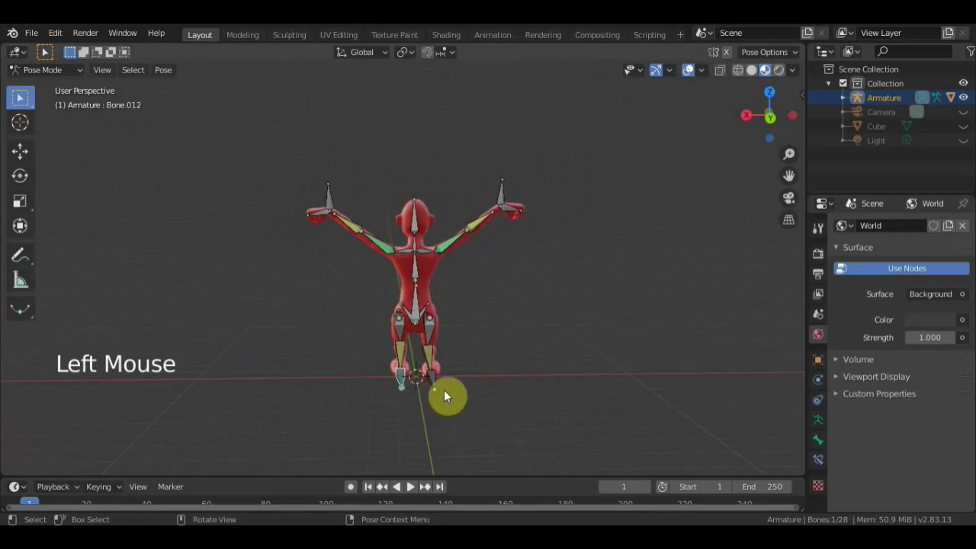
{"action": "key", "text": "g"}
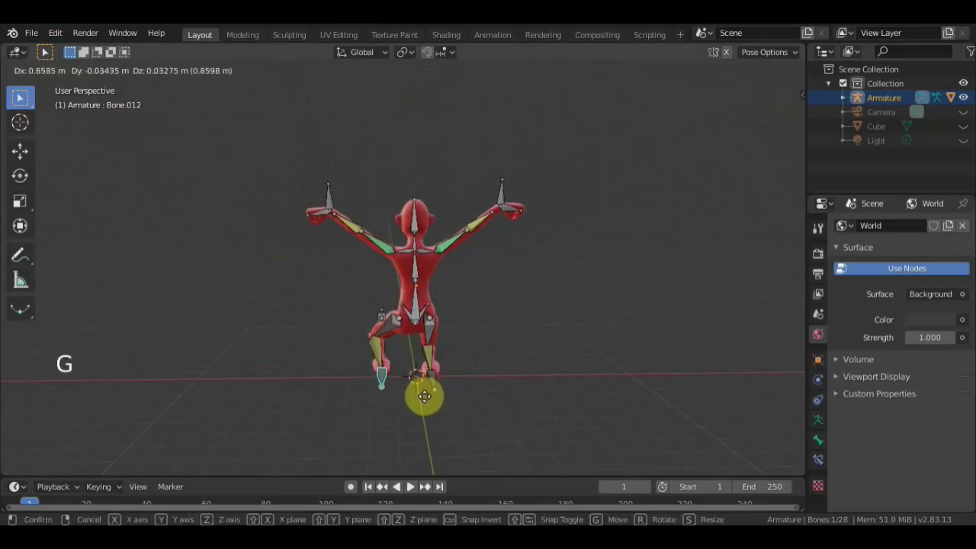
{"action": "left_click", "coordinate": [437, 386]}
{"action": "key", "text": "g"}
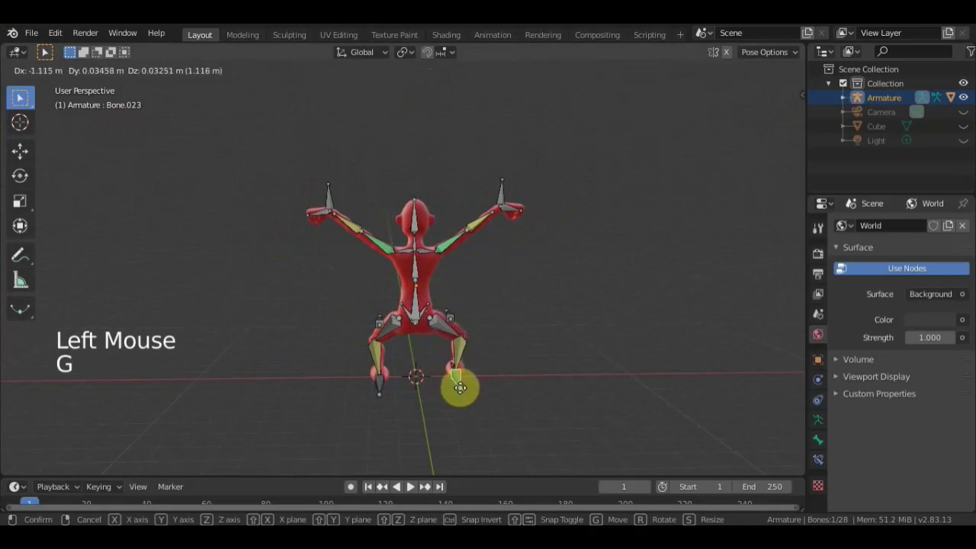
{"action": "middle_click", "coordinate": [501, 403]}
{"action": "scroll", "scroll_direction": "up", "scroll_amount": 3}
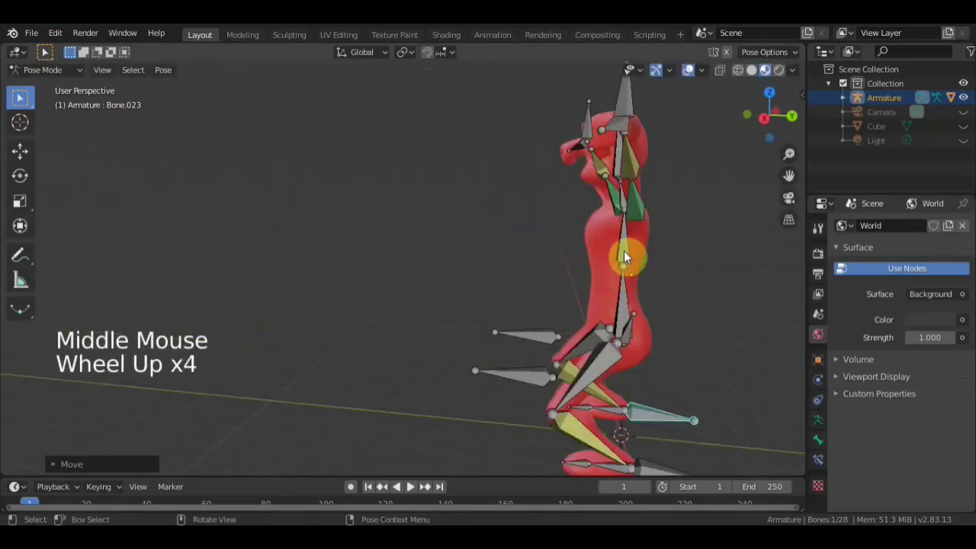
Move and rotate the hand bone Bone.008 and shift Bone.019 to reshape the upper body.
{"action": "left_click", "coordinate": [628, 293]}
{"action": "scroll", "scroll_direction": "down", "scroll_amount": 3}
{"action": "scroll", "scroll_direction": "down", "scroll_amount": 3}
{"action": "middle_click", "coordinate": [691, 204]}
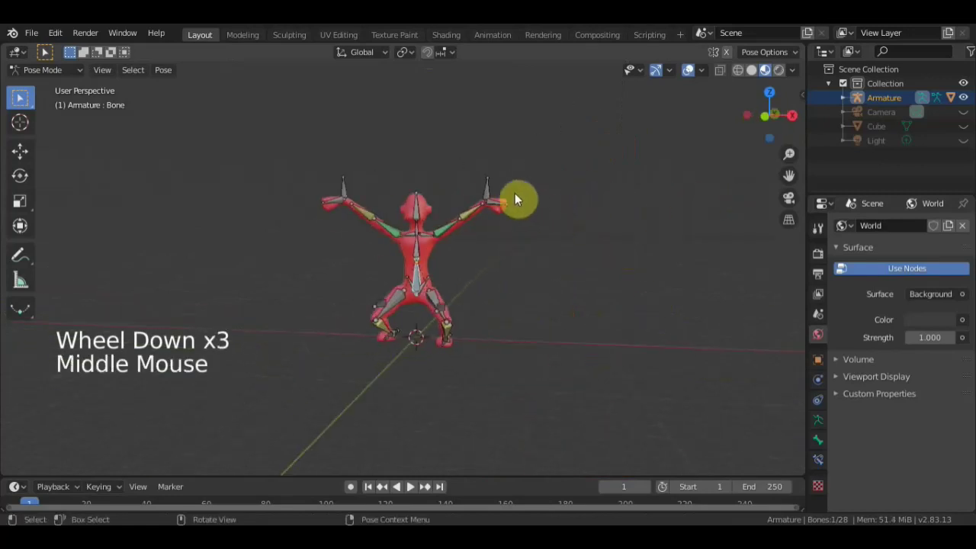
{"action": "left_click", "coordinate": [494, 197]}
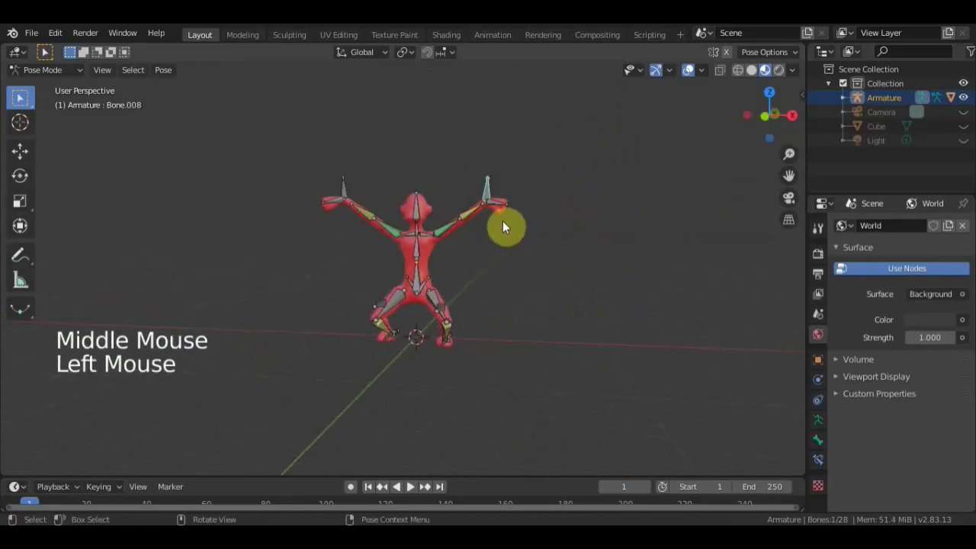
{"action": "key", "text": "g"}
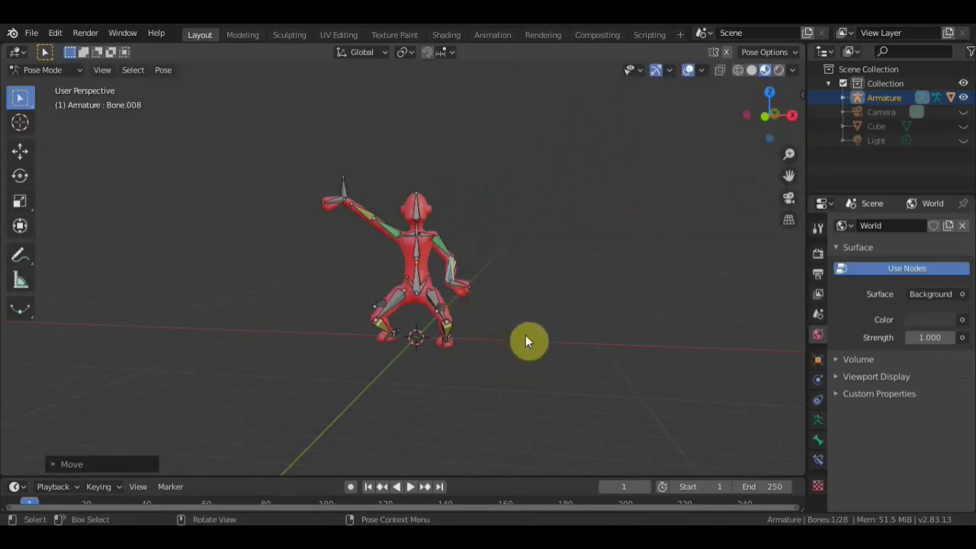
{"action": "scroll", "scroll_direction": "up", "scroll_amount": 3}
{"action": "middle_click", "coordinate": [570, 334]}
{"action": "key", "text": "r"}
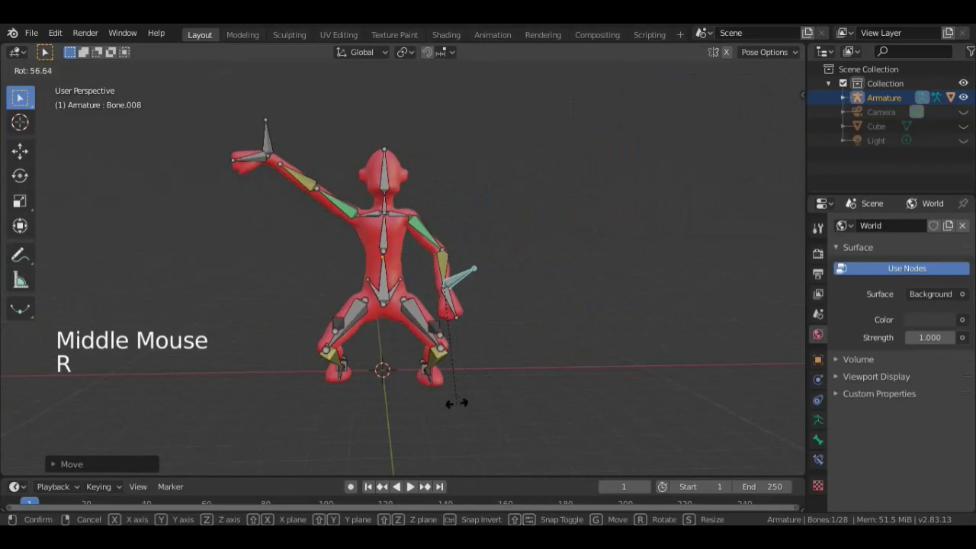
{"action": "left_click", "coordinate": [270, 145]}
{"action": "key", "text": "g"}
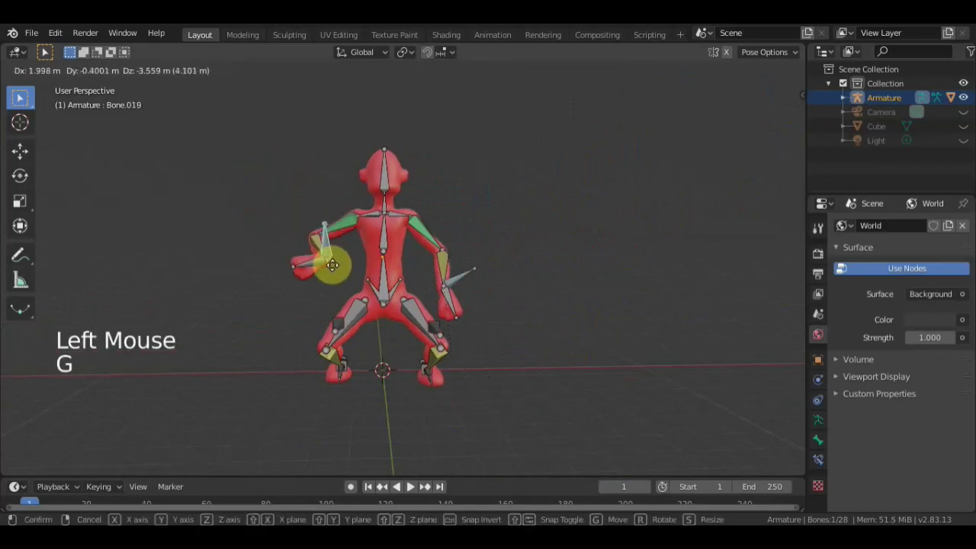
Rotate and move the root bone to bend the body forward into a deep crouch.
{"action": "middle_click", "coordinate": [491, 270]}
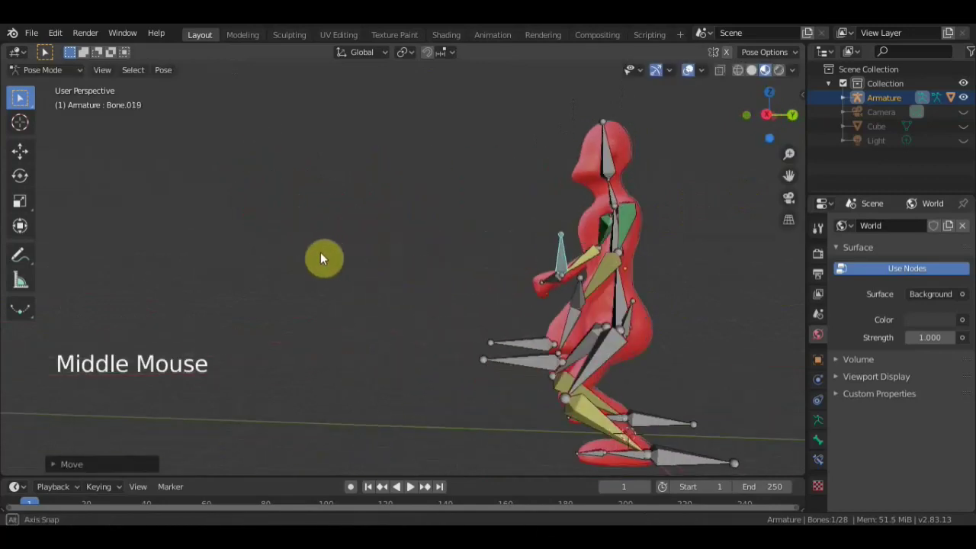
{"action": "scroll", "scroll_direction": "down", "scroll_amount": 3}
{"action": "middle_click", "coordinate": [629, 250]}
{"action": "left_click", "coordinate": [547, 267]}
{"action": "key", "text": "r"}
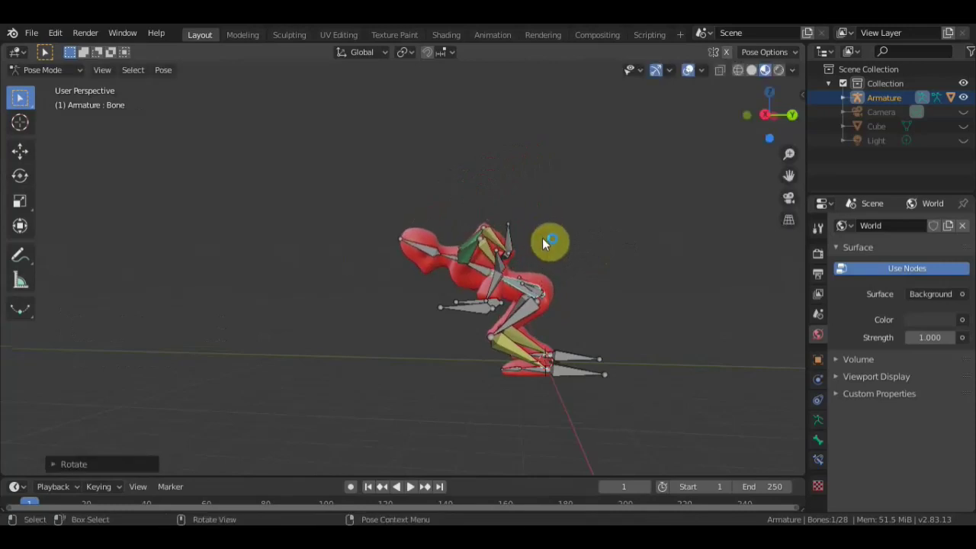
{"action": "key", "text": "g"}
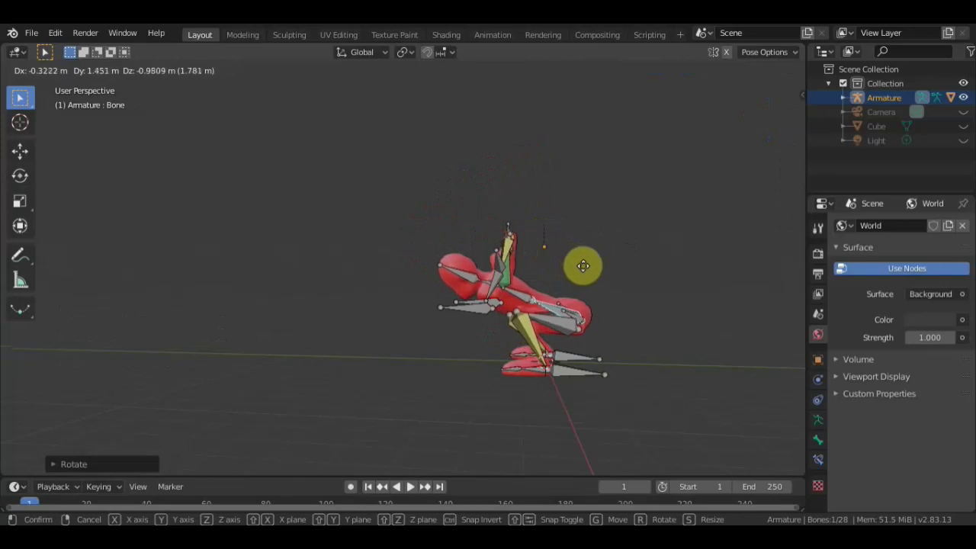
{"action": "middle_click", "coordinate": [586, 268]}
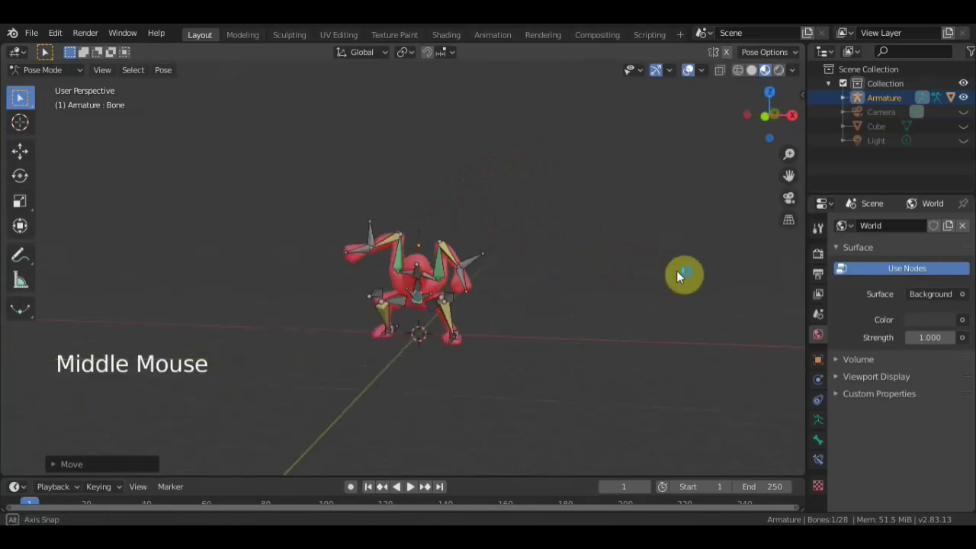
{"action": "scroll", "scroll_direction": "up", "scroll_amount": 3}
{"action": "middle_click", "coordinate": [506, 263]}
{"action": "scroll", "scroll_direction": "up", "scroll_amount": 3}
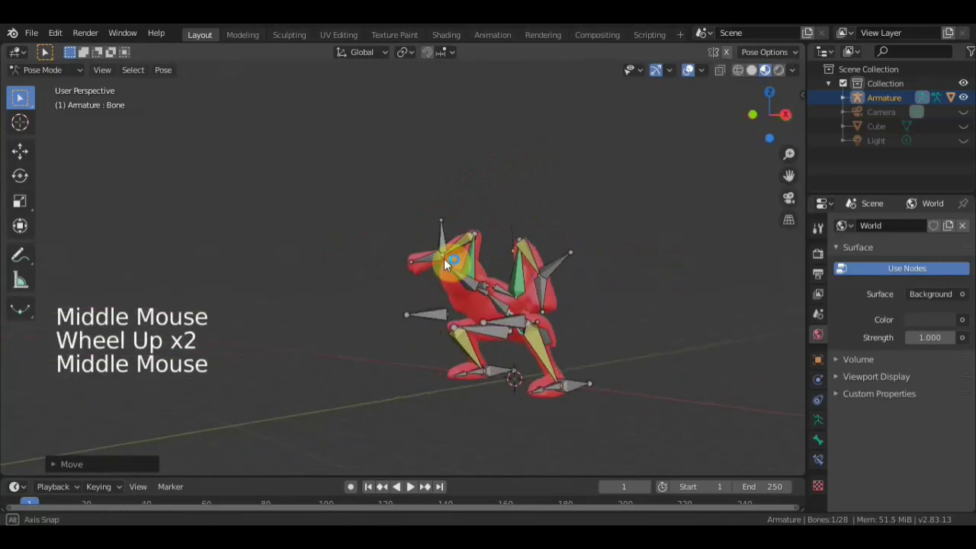
Swing the arm bone Bone.008 down beside the crouching body toward the knees.
{"action": "left_click", "coordinate": [569, 281]}
{"action": "middle_click", "coordinate": [606, 293]}
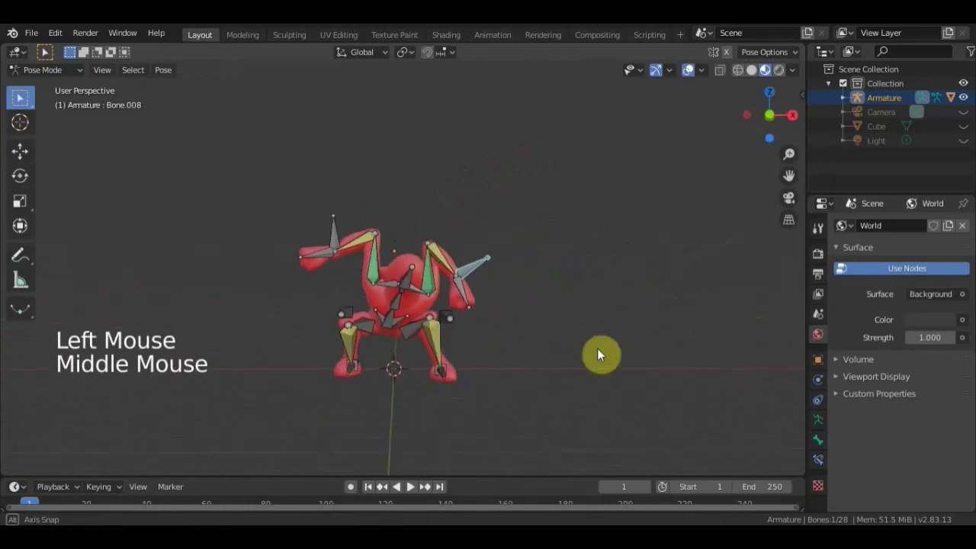
{"action": "key", "text": "g"}
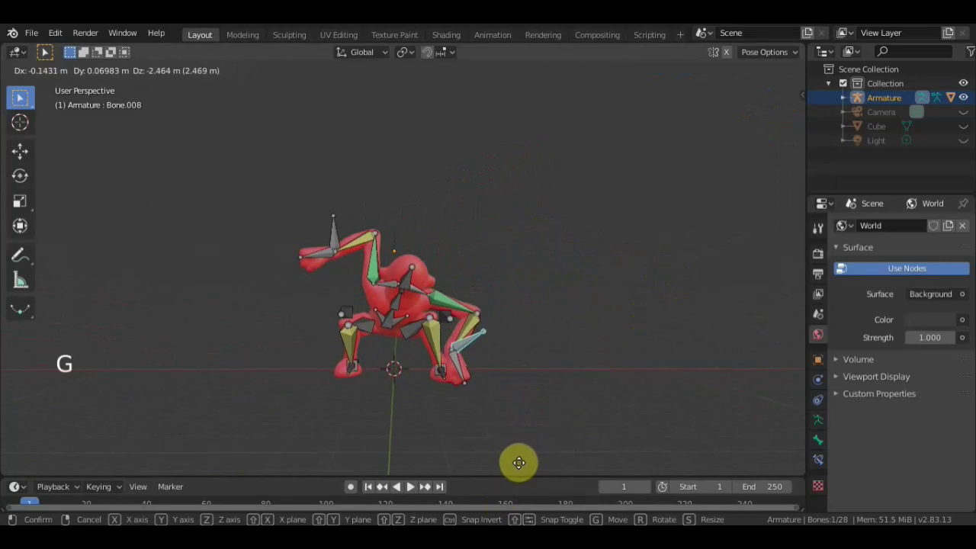
{"action": "middle_click", "coordinate": [542, 427]}
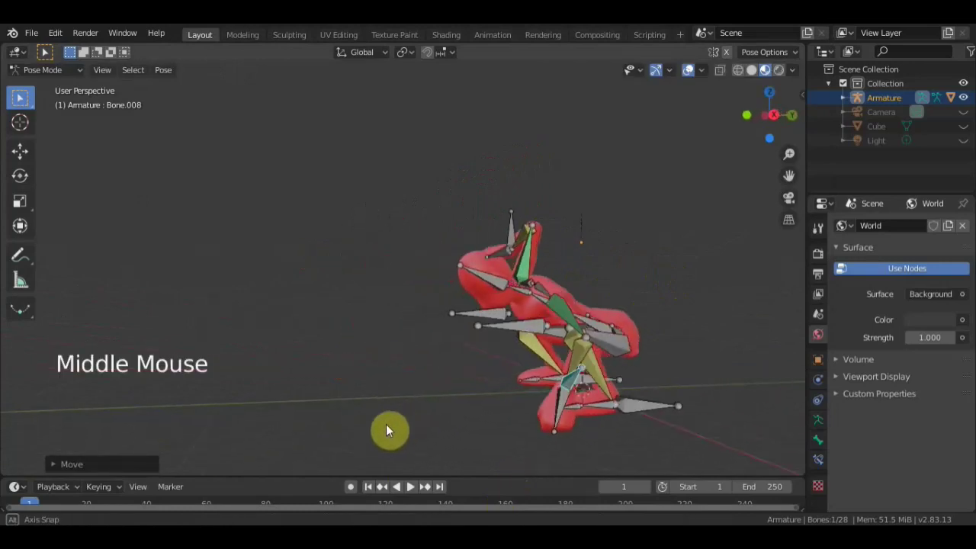
{"action": "middle_click", "coordinate": [634, 364]}
{"action": "middle_click", "coordinate": [412, 395]}
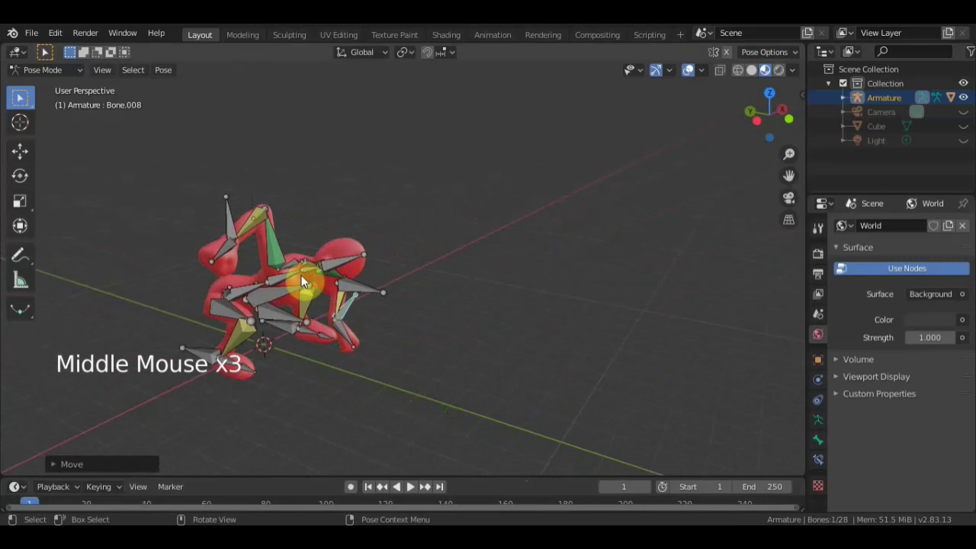
Move and rotate the head bone Bone.019 into a new angle.
{"action": "left_click", "coordinate": [269, 251]}
{"action": "scroll", "scroll_direction": "down", "scroll_amount": 3}
{"action": "middle_click", "coordinate": [377, 330]}
{"action": "key", "text": "g"}
{"action": "middle_click", "coordinate": [388, 381]}
{"action": "key", "text": "r"}
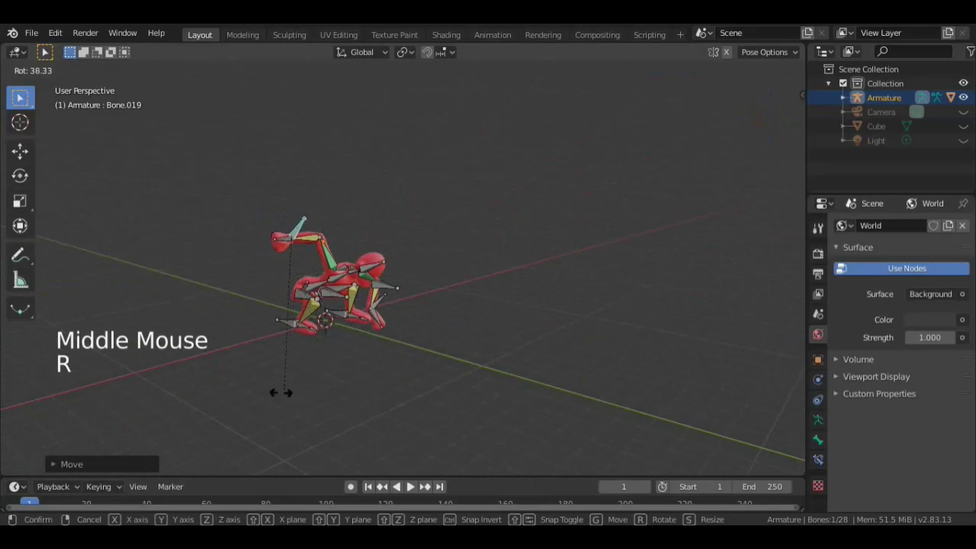
{"action": "middle_click", "coordinate": [693, 68]}
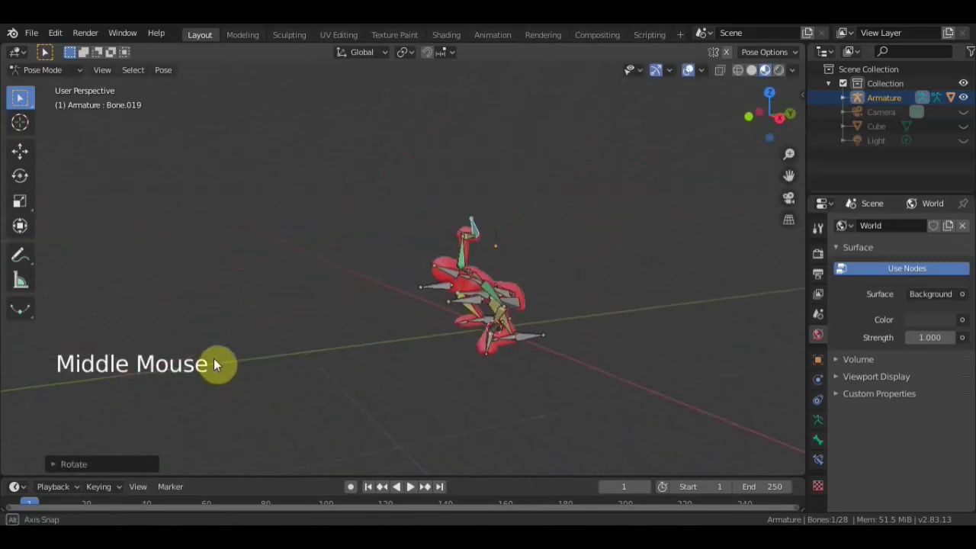
{"action": "left_click", "coordinate": [673, 191]}
{"action": "middle_click", "coordinate": [588, 337]}
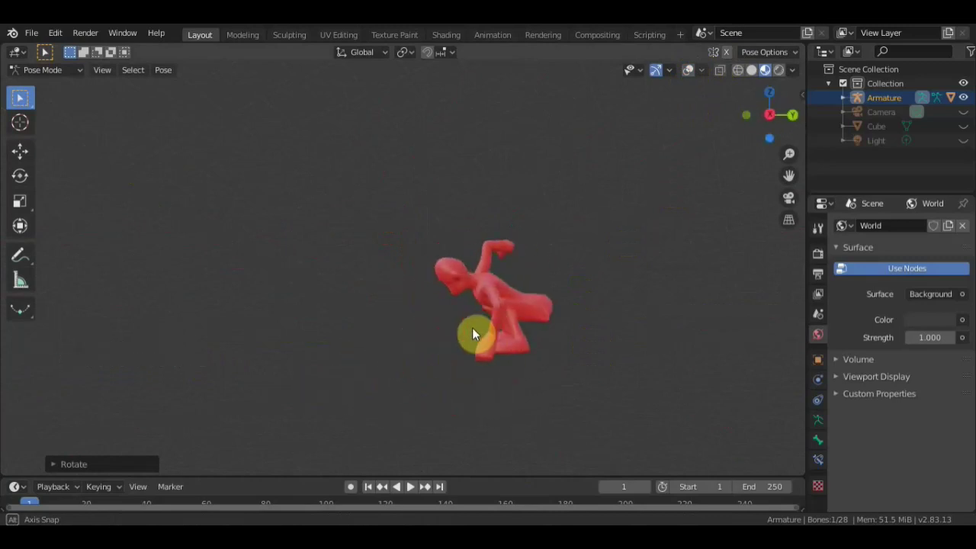
Raise Bone.019 further and rotate it again, checking from above and the side.
{"action": "left_click", "coordinate": [675, 93]}
{"action": "middle_click", "coordinate": [489, 245]}
{"action": "left_click", "coordinate": [530, 238]}
{"action": "key", "text": "g"}
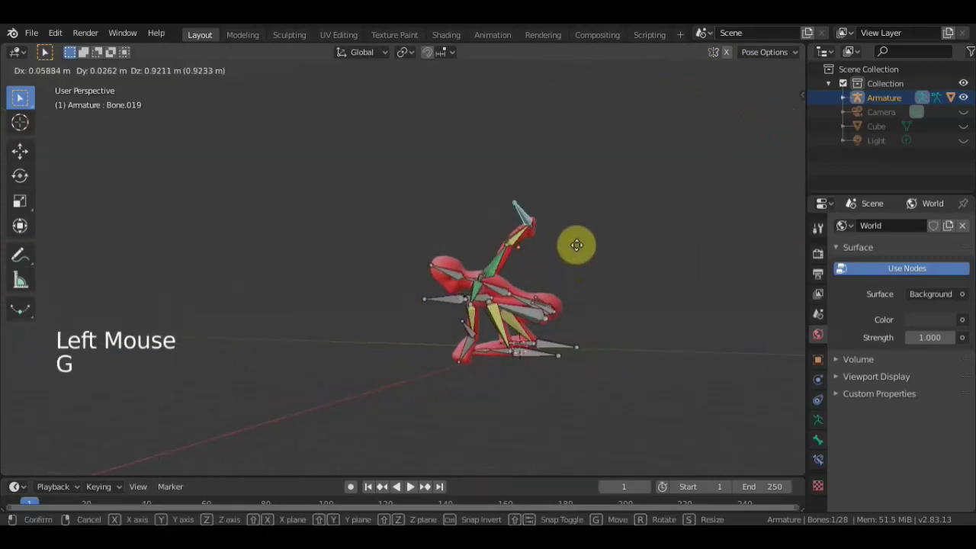
{"action": "middle_click", "coordinate": [611, 302]}
{"action": "middle_click", "coordinate": [653, 354]}
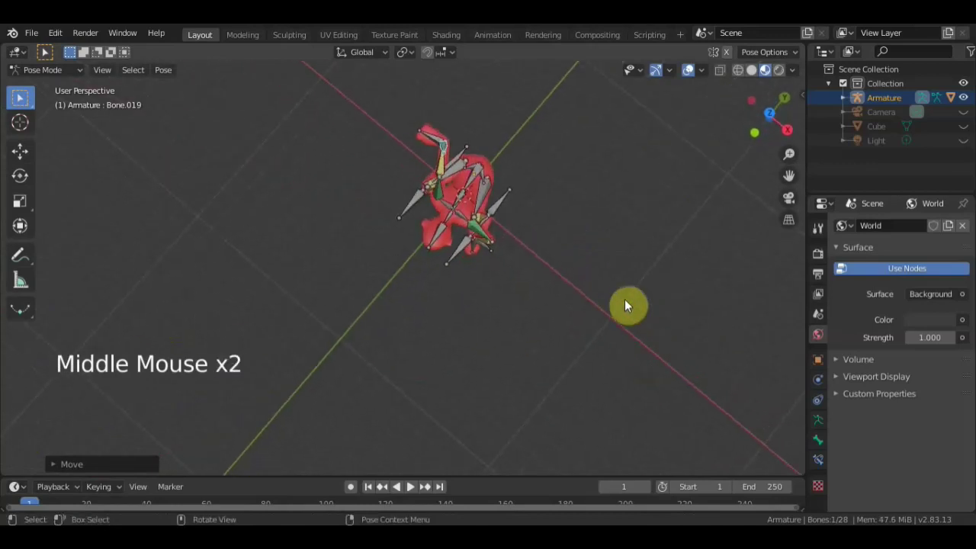
{"action": "key", "text": "r"}
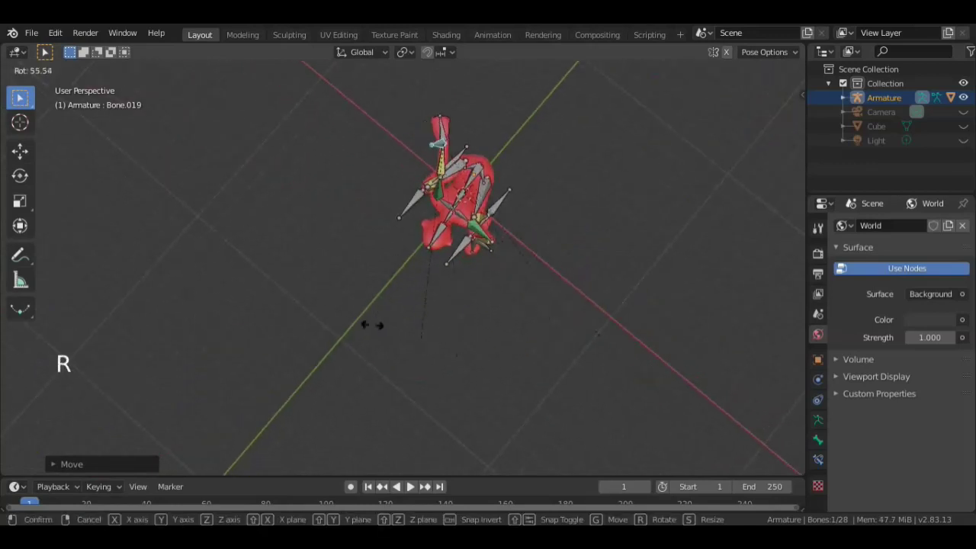
{"action": "middle_click", "coordinate": [482, 230]}
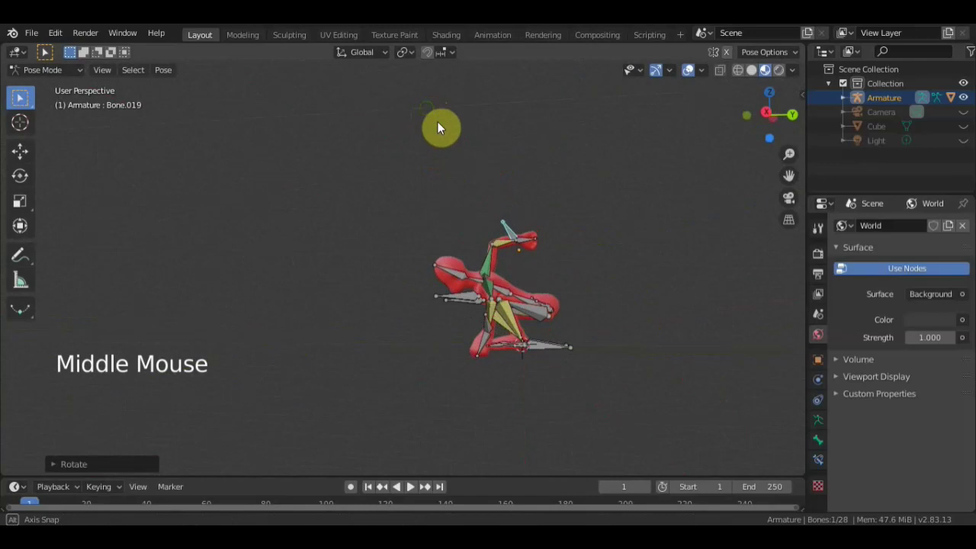
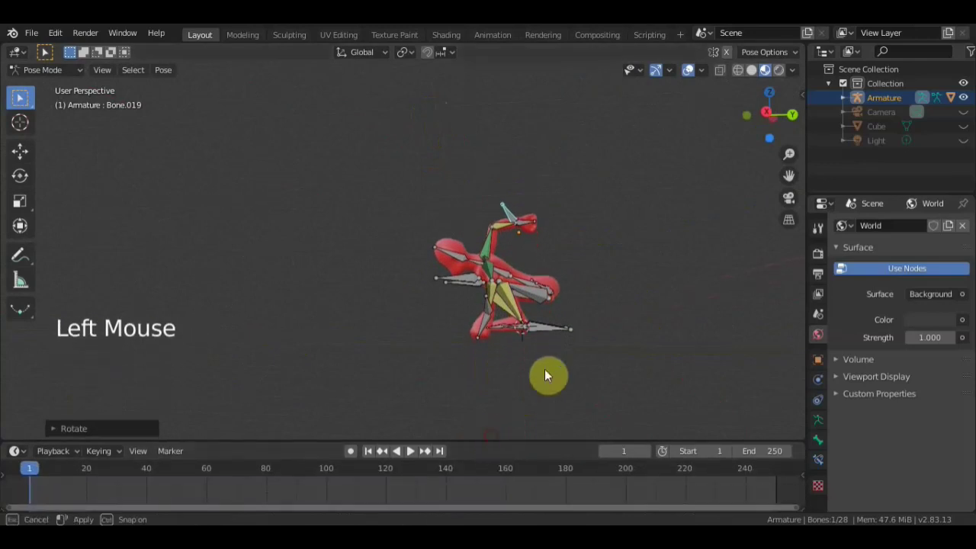
{"action": "middle_click", "coordinate": [573, 347]}
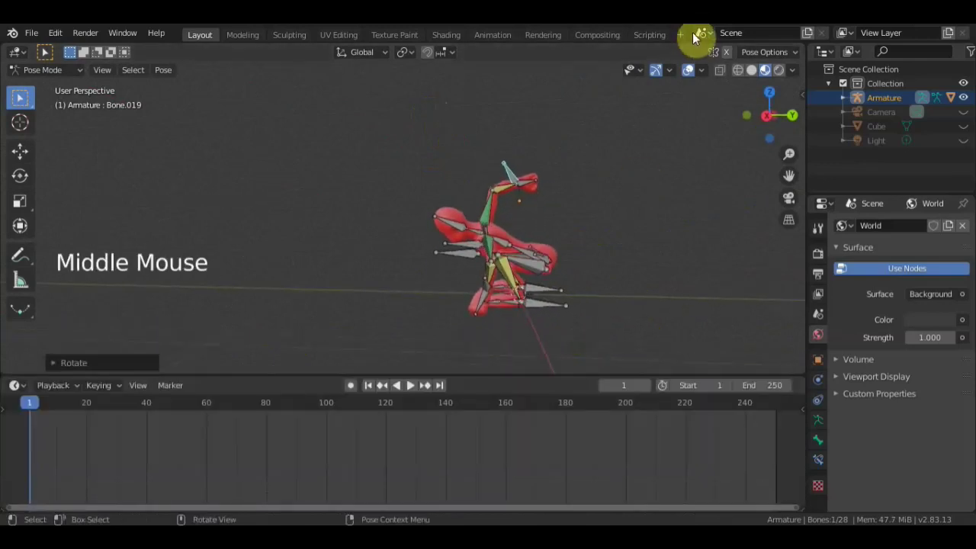
Give the timeline more room, select the torso bones and switch to the side view.
{"action": "left_click", "coordinate": [697, 76]}
{"action": "middle_click", "coordinate": [611, 209]}
{"action": "left_click", "coordinate": [597, 174]}
{"action": "scroll", "scroll_direction": "up", "scroll_amount": 3}
{"action": "left_click", "coordinate": [613, 269]}
{"action": "scroll", "scroll_direction": "down", "scroll_amount": 3}
{"action": "middle_click", "coordinate": [628, 283]}
{"action": "left_click", "coordinate": [582, 268]}
{"action": "scroll", "scroll_direction": "down", "scroll_amount": 3}
{"action": "key", "text": "KP_3"}
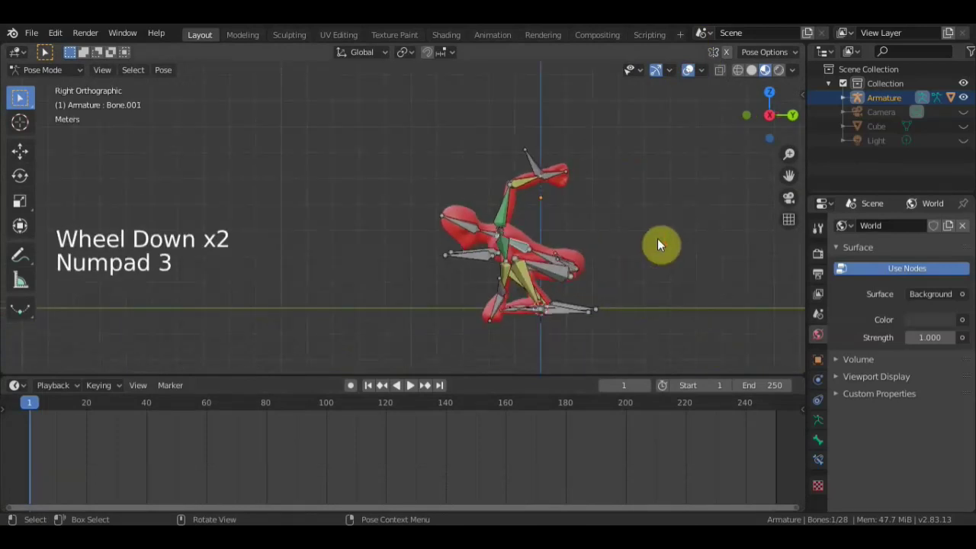
Rotate the spine bone Bone.001 and the arm bone Bone.003 to refine the crouch.
{"action": "key", "text": "r"}
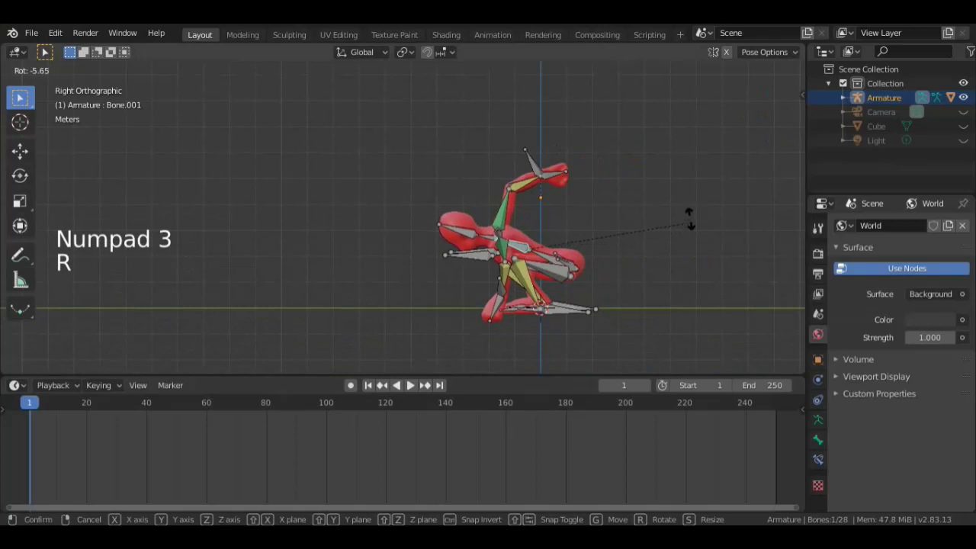
{"action": "left_click", "coordinate": [471, 240]}
{"action": "key", "text": "r"}
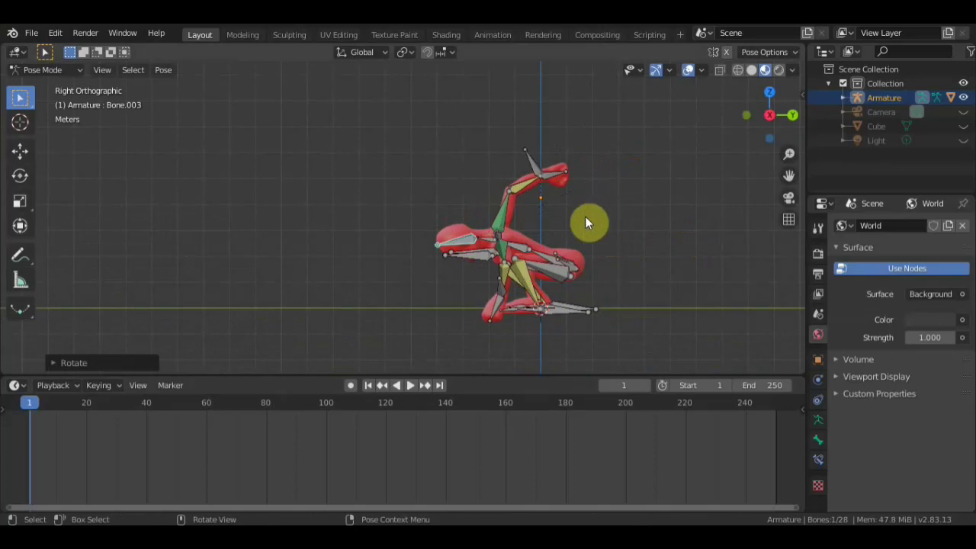
{"action": "key", "text": "r"}
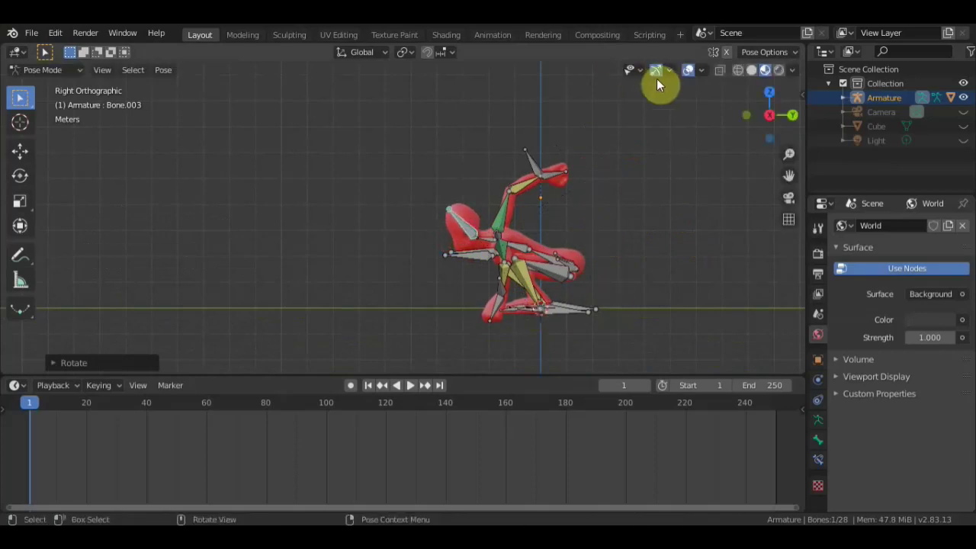
Select all bones and keyframe the crouched pose at frame 1.
{"action": "left_click", "coordinate": [691, 81]}
{"action": "left_click", "coordinate": [690, 78]}
{"action": "key", "text": "a"}
{"action": "key", "text": "i"}
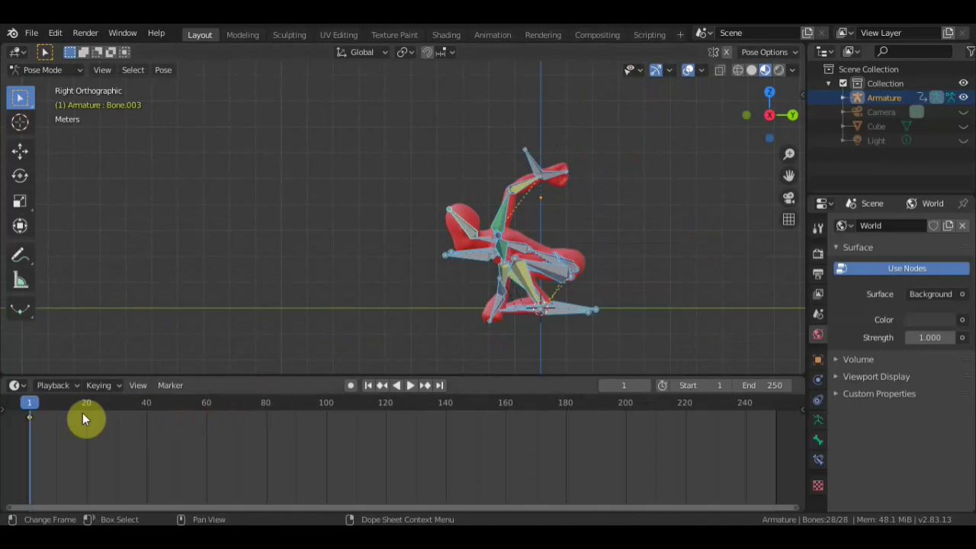
Zoom the timeline and play the animation forward, stopping at frame 5.
{"action": "scroll", "scroll_direction": "up", "scroll_amount": 3}
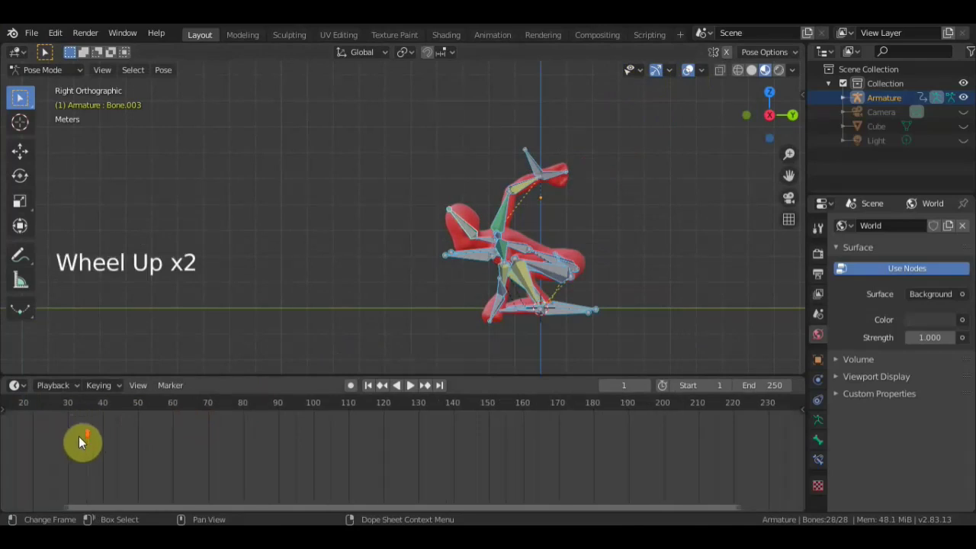
{"action": "scroll", "scroll_direction": "up", "scroll_amount": 3}
{"action": "scroll", "scroll_direction": "up", "scroll_amount": 3}
{"action": "middle_click", "coordinate": [138, 459]}
{"action": "scroll", "scroll_direction": "up", "scroll_amount": 3}
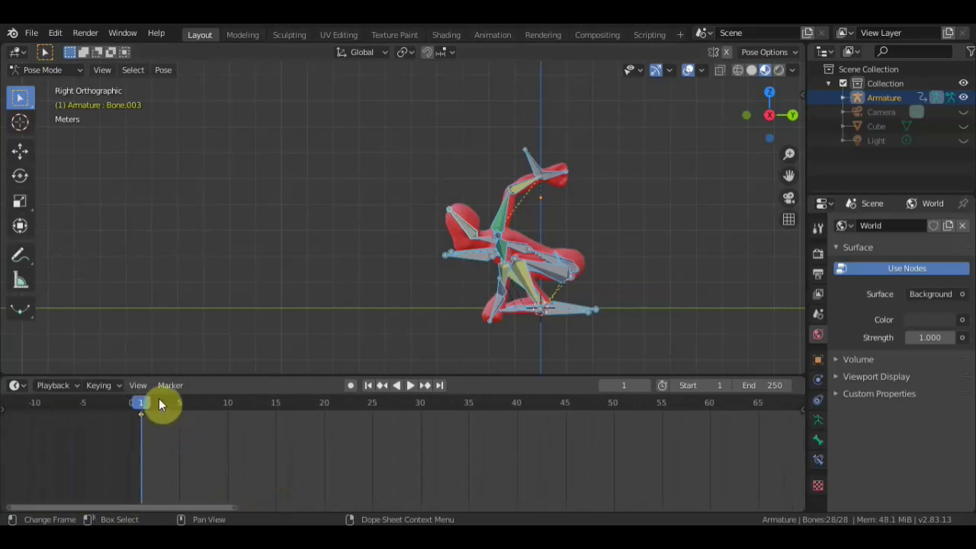
{"action": "left_click", "coordinate": [179, 414]}
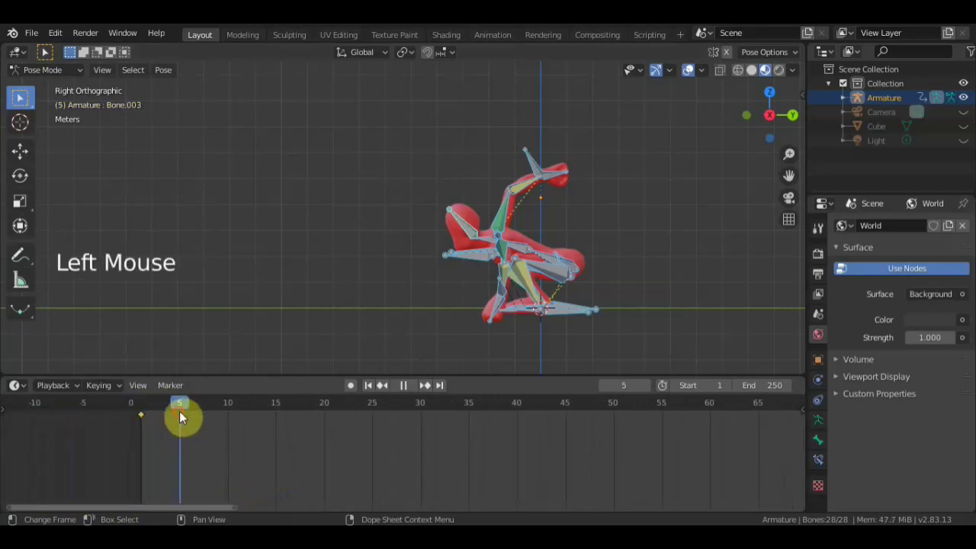
{"action": "scroll", "scroll_direction": "down", "scroll_amount": 3}
{"action": "scroll", "scroll_direction": "up", "scroll_amount": 3}
Move the root and hip bones upward to lift the body out of the crouch.
{"action": "left_click", "coordinate": [549, 259]}
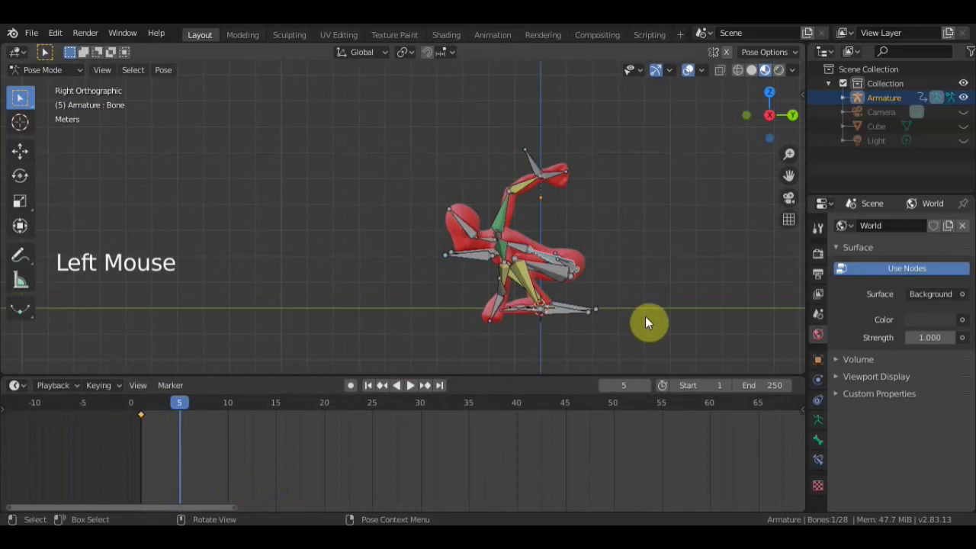
{"action": "key", "text": "g"}
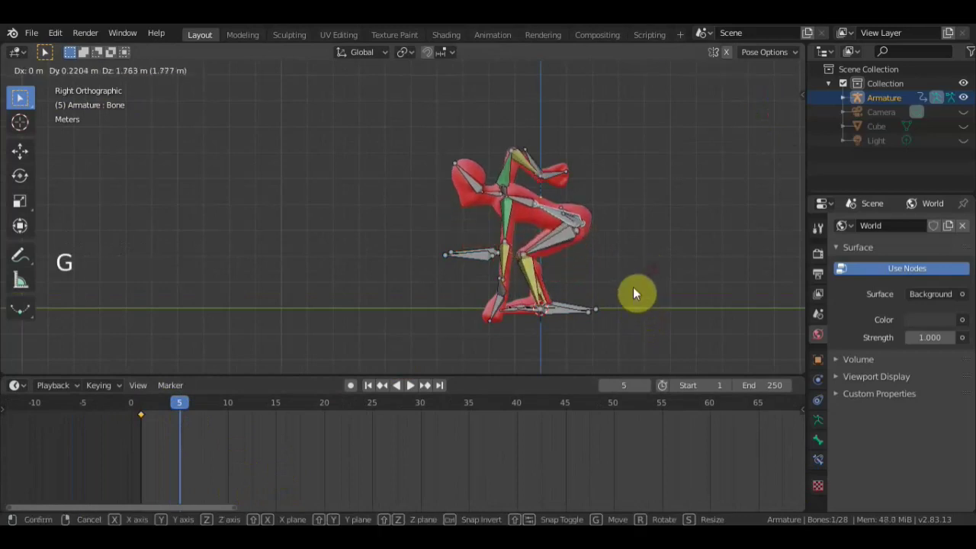
{"action": "left_click", "coordinate": [503, 294]}
{"action": "key", "text": "g"}
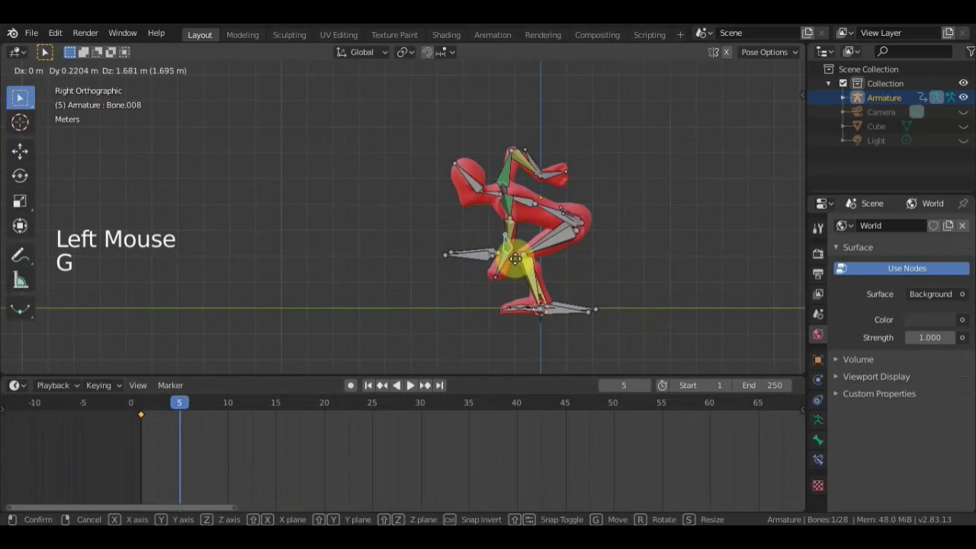
{"action": "middle_click", "coordinate": [561, 224]}
{"action": "left_click", "coordinate": [553, 213]}
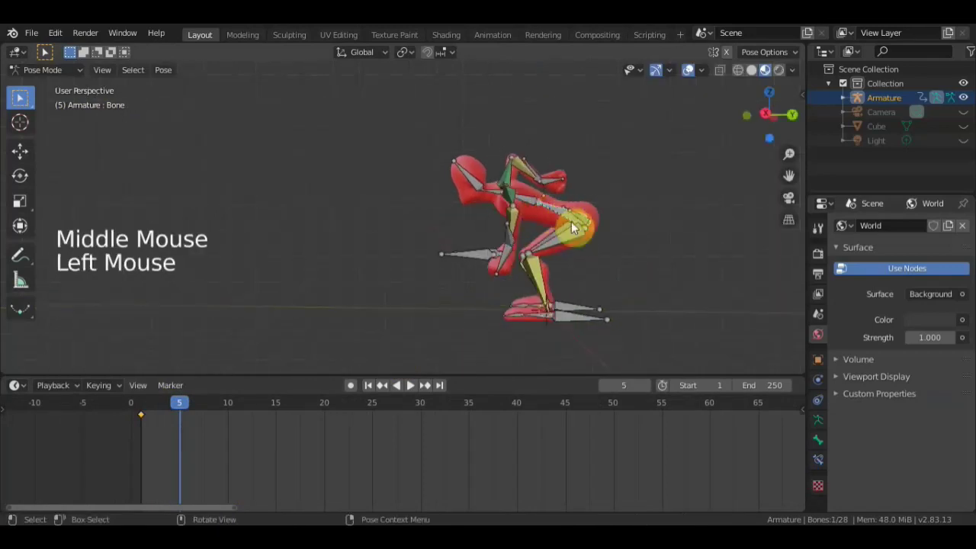
Rotate the torso and neck bones straight so the character stands nearly upright.
{"action": "key", "text": "r"}
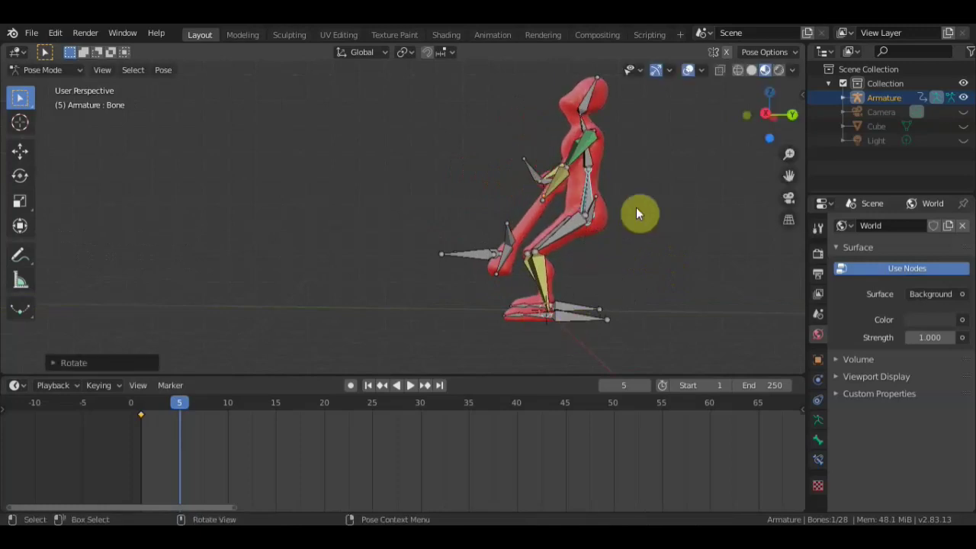
{"action": "key", "text": "g"}
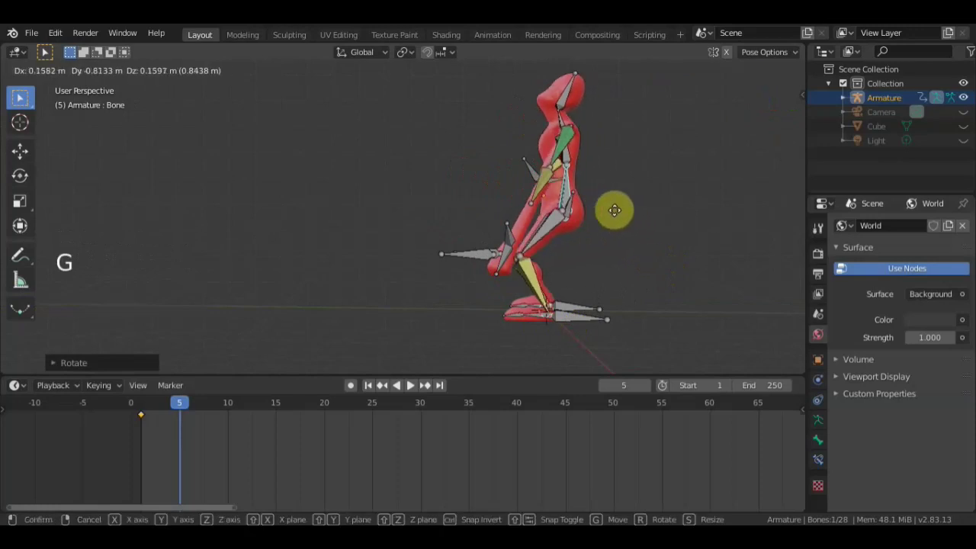
{"action": "left_click", "coordinate": [557, 85]}
{"action": "key", "text": "r"}
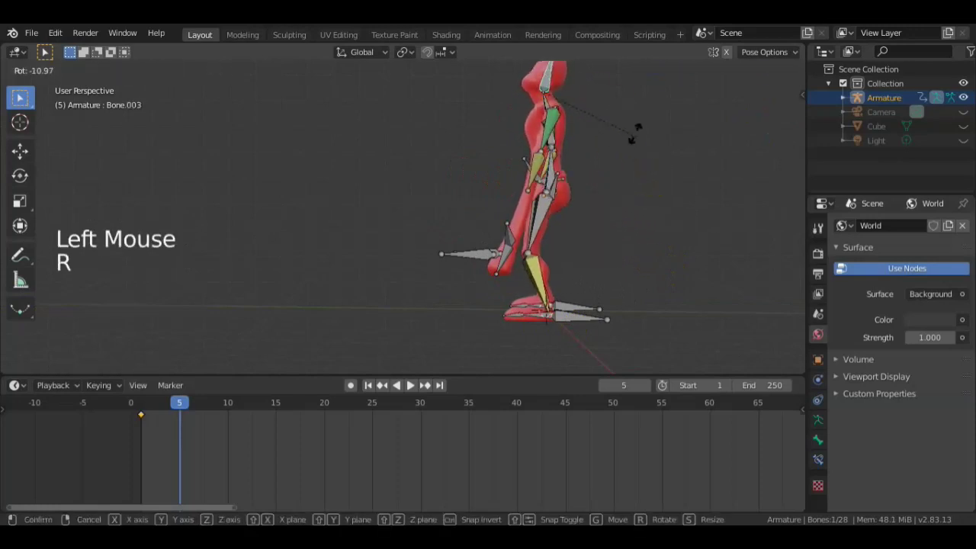
{"action": "middle_click", "coordinate": [670, 183]}
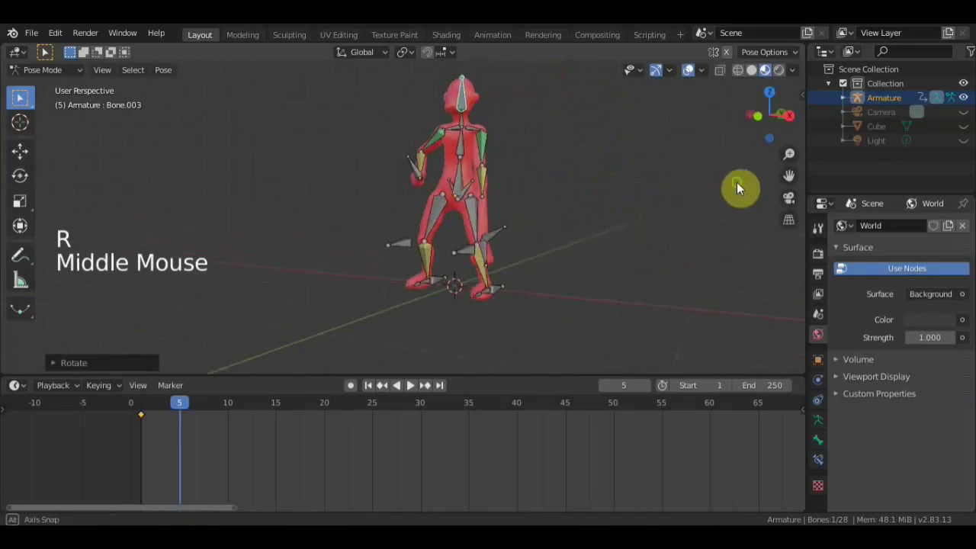
Rotate the arm bones downward so the arms hang at the standing character's sides.
{"action": "left_click", "coordinate": [501, 241]}
{"action": "key", "text": "g"}
{"action": "middle_click", "coordinate": [575, 233]}
{"action": "middle_click", "coordinate": [395, 204]}
{"action": "left_click", "coordinate": [268, 185]}
{"action": "key", "text": "r"}
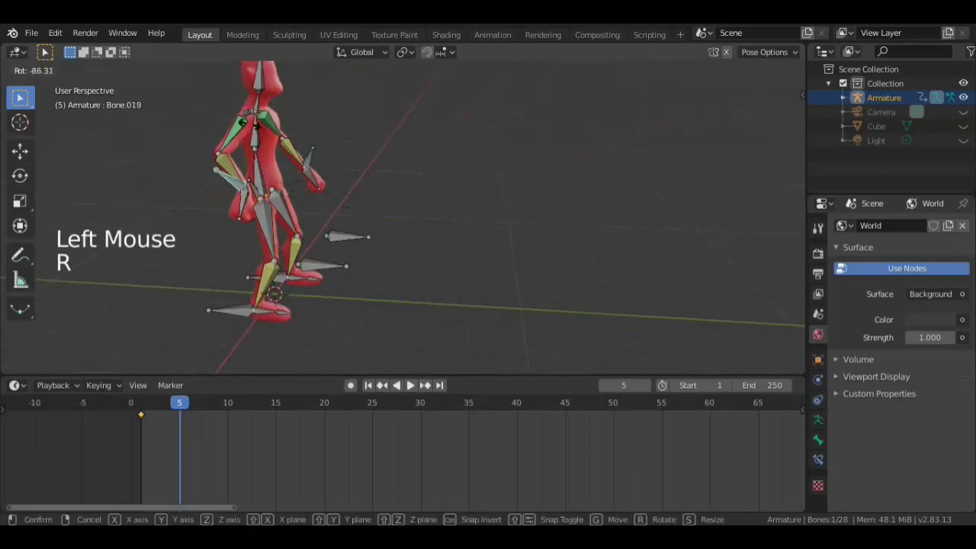
{"action": "key", "text": "g"}
{"action": "middle_click", "coordinate": [245, 254]}
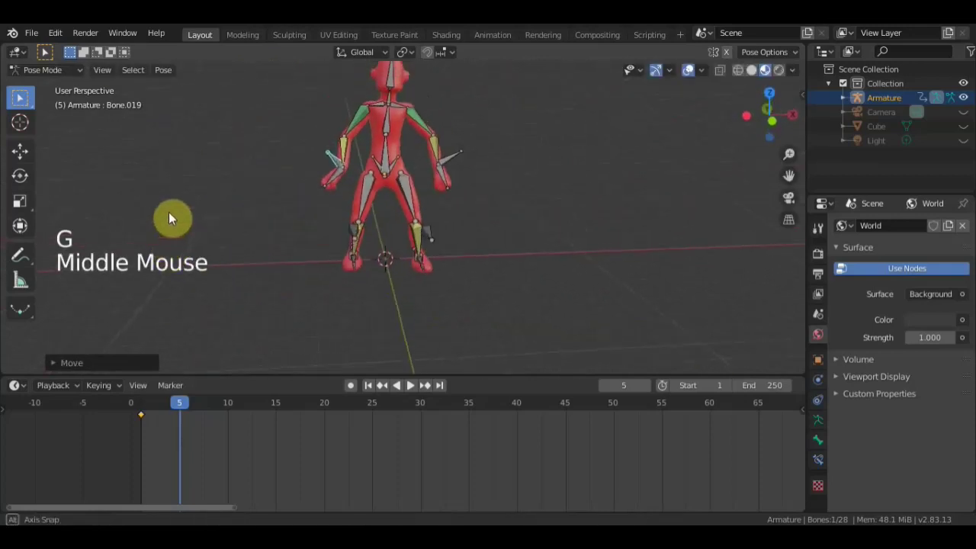
{"action": "middle_click", "coordinate": [369, 248]}
{"action": "middle_click", "coordinate": [459, 249]}
Plant the foot bone flat beneath the body and unhide the wall Cube in the Outliner.
{"action": "scroll", "scroll_direction": "down", "scroll_amount": 3}
{"action": "left_click", "coordinate": [380, 323]}
{"action": "key", "text": "g"}
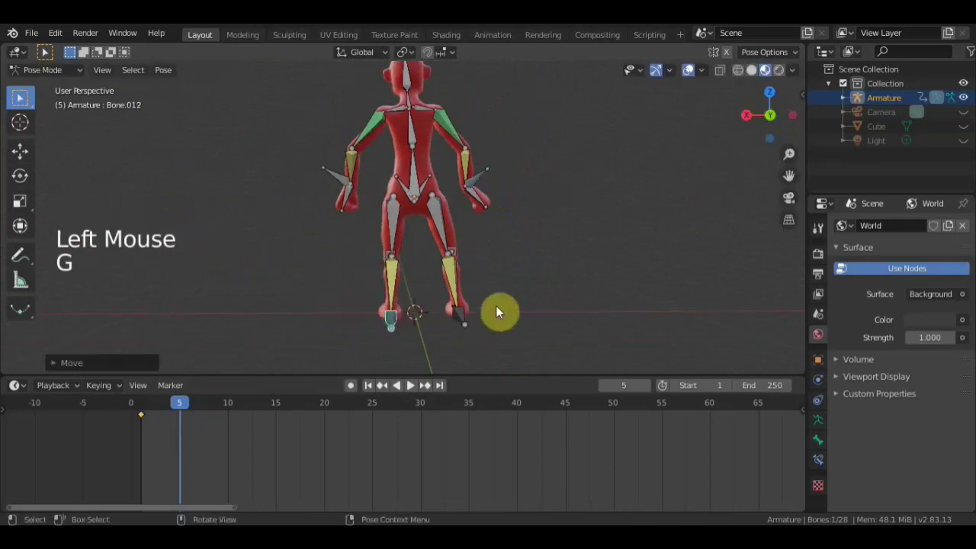
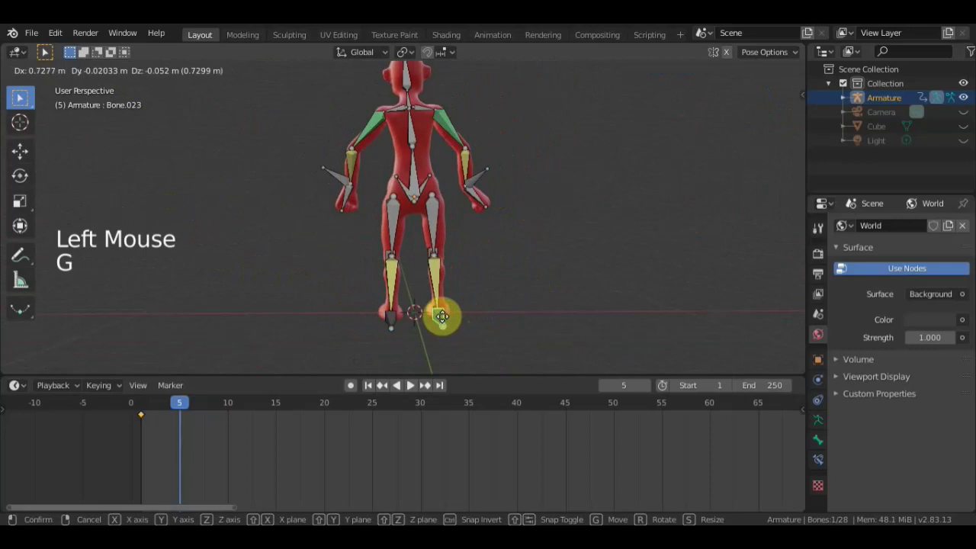
{"action": "middle_click", "coordinate": [446, 324]}
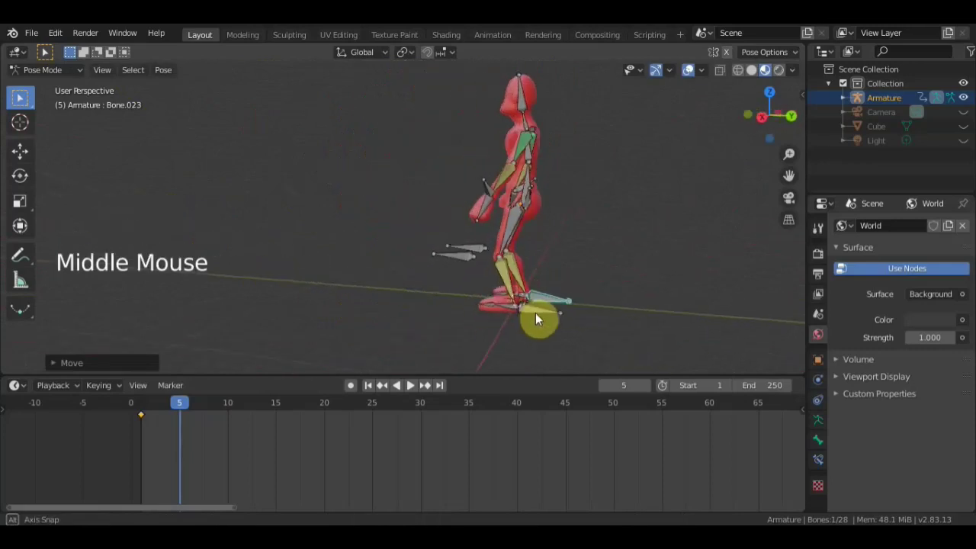
{"action": "middle_click", "coordinate": [573, 267]}
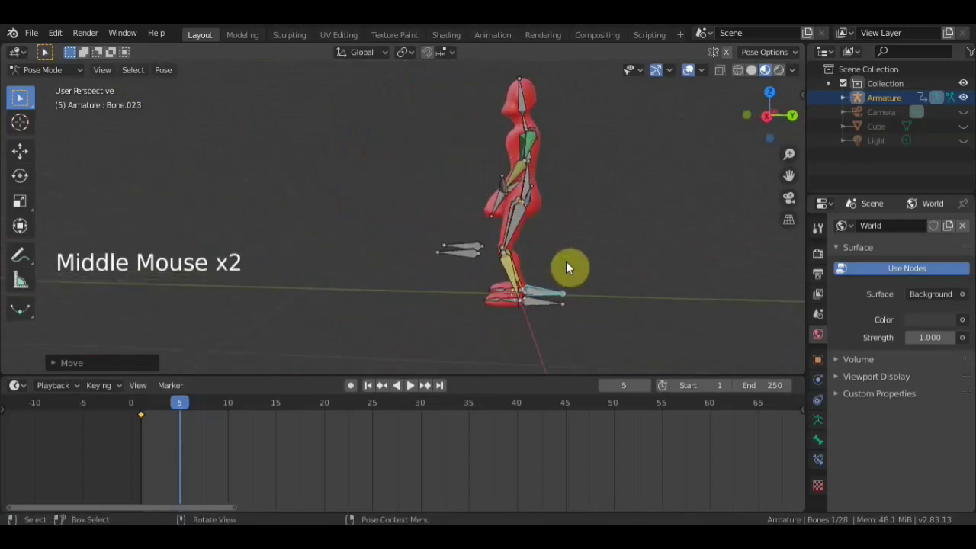
{"action": "scroll", "scroll_direction": "down", "scroll_amount": 3}
{"action": "left_click", "coordinate": [969, 131]}
{"action": "middle_click", "coordinate": [611, 216]}
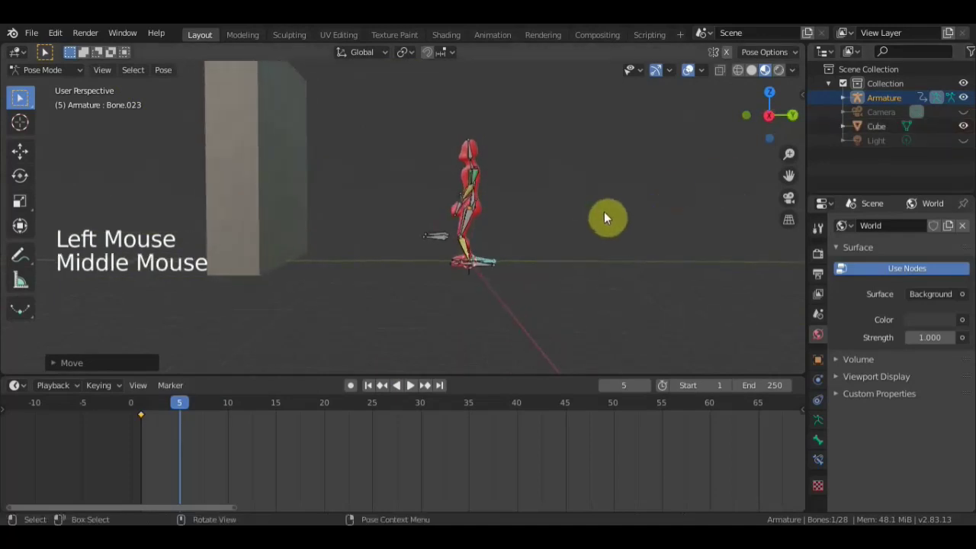
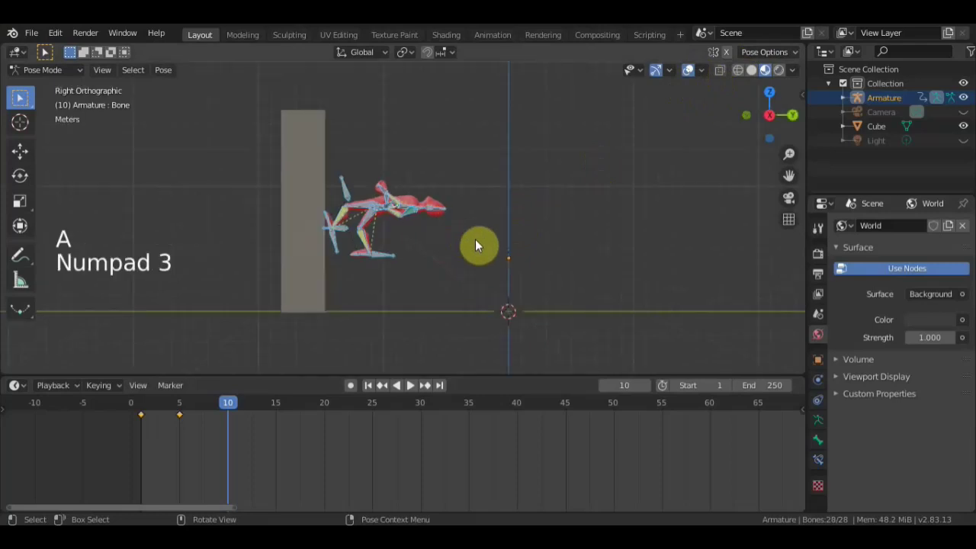
Rotate the whole selected rig upside down into a handstand orientation at frame 10.
{"action": "key", "text": "r"}
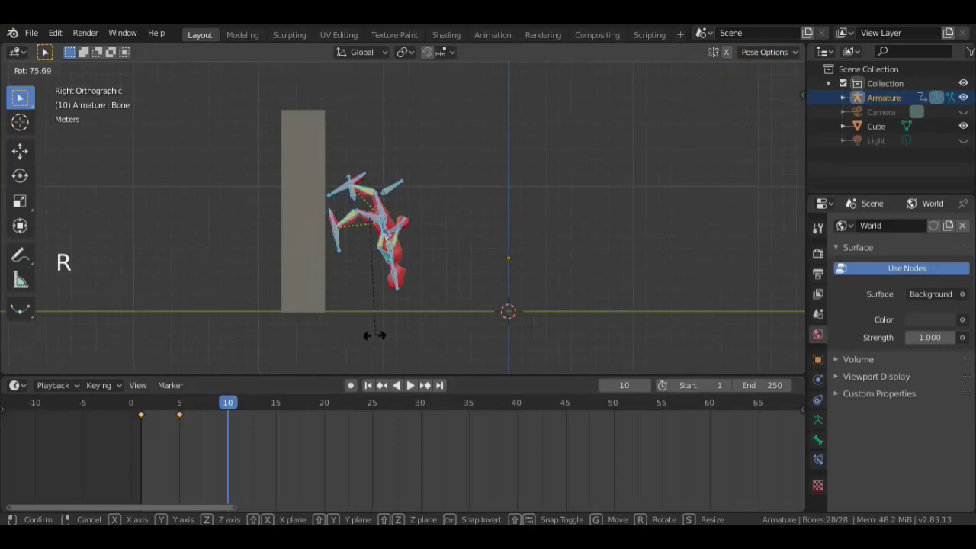
{"action": "key", "text": "g"}
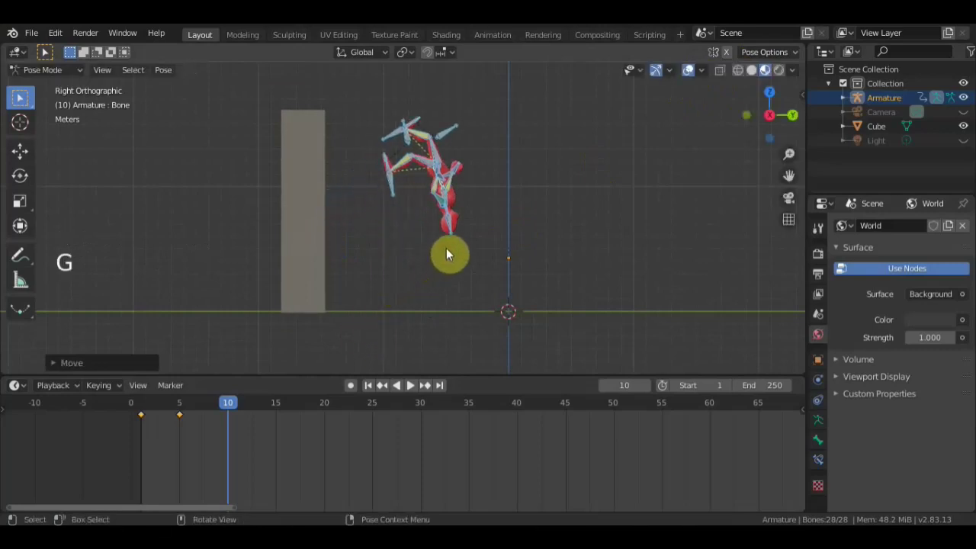
{"action": "scroll", "scroll_direction": "up", "scroll_amount": 3}
{"action": "middle_click", "coordinate": [618, 212]}
{"action": "middle_click", "coordinate": [386, 230]}
Move and rotate the hip bone to shift the inverted body toward the wall cube.
{"action": "left_click", "coordinate": [365, 217]}
{"action": "scroll", "scroll_direction": "down", "scroll_amount": 3}
{"action": "scroll", "scroll_direction": "down", "scroll_amount": 3}
{"action": "key", "text": "g"}
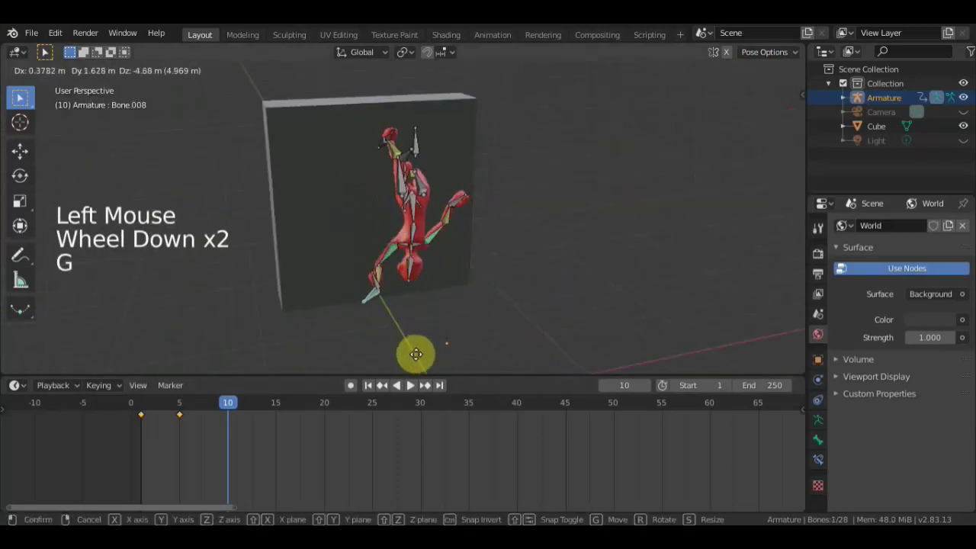
{"action": "middle_click", "coordinate": [485, 314]}
{"action": "key", "text": "r"}
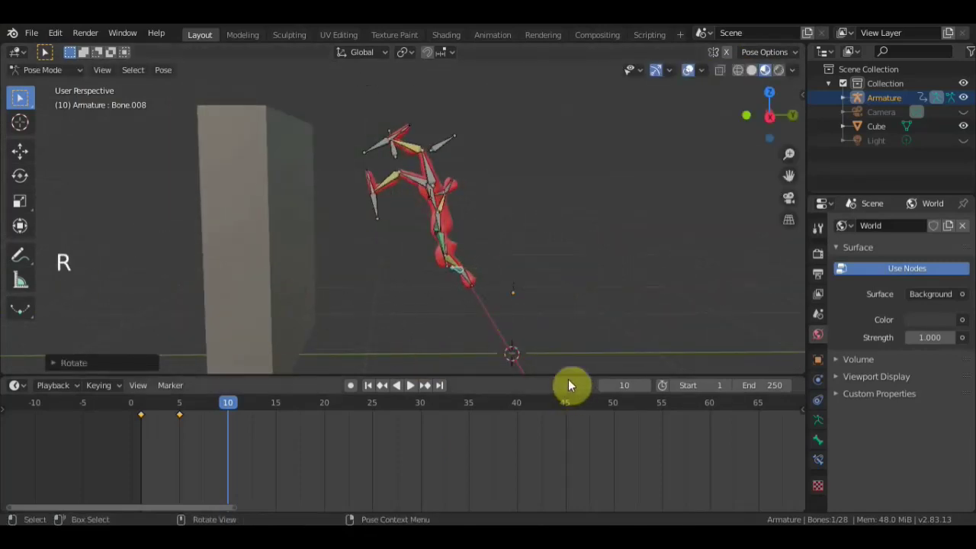
Reposition the hip and a leg bone to straighten the handstand body upward.
{"action": "key", "text": "g"}
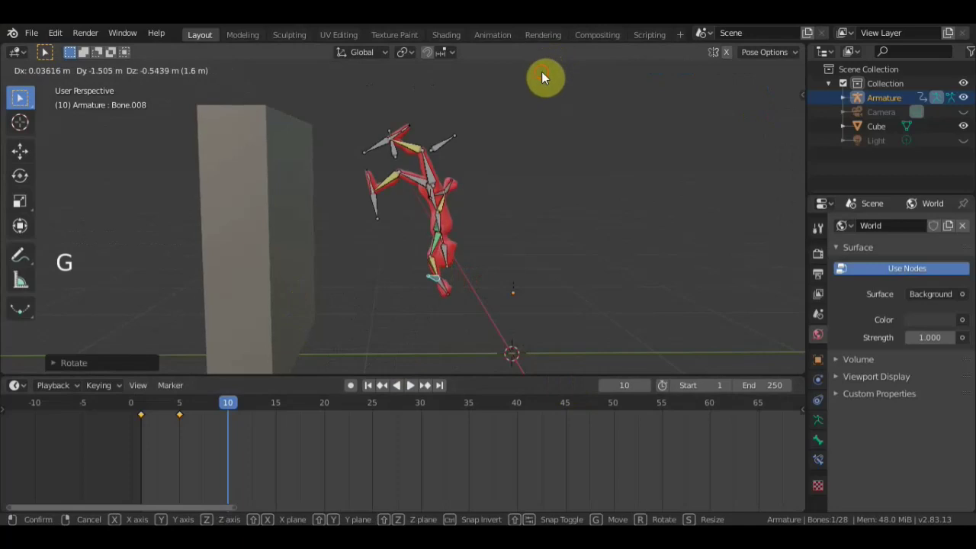
{"action": "middle_click", "coordinate": [524, 187]}
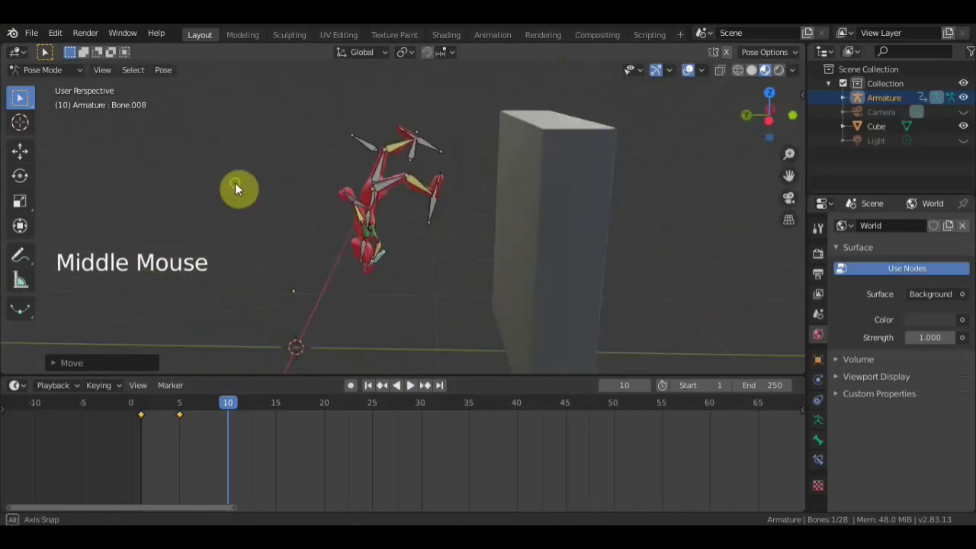
{"action": "left_click", "coordinate": [367, 209]}
{"action": "scroll", "scroll_direction": "up", "scroll_amount": 3}
{"action": "key", "text": "g"}
{"action": "scroll", "scroll_direction": "up", "scroll_amount": 3}
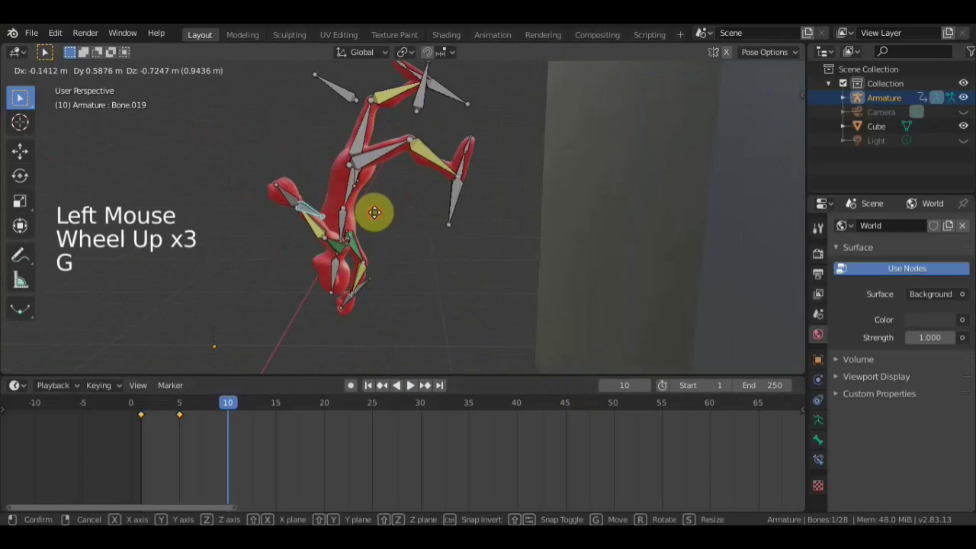
{"action": "middle_click", "coordinate": [460, 218]}
{"action": "key", "text": "g"}
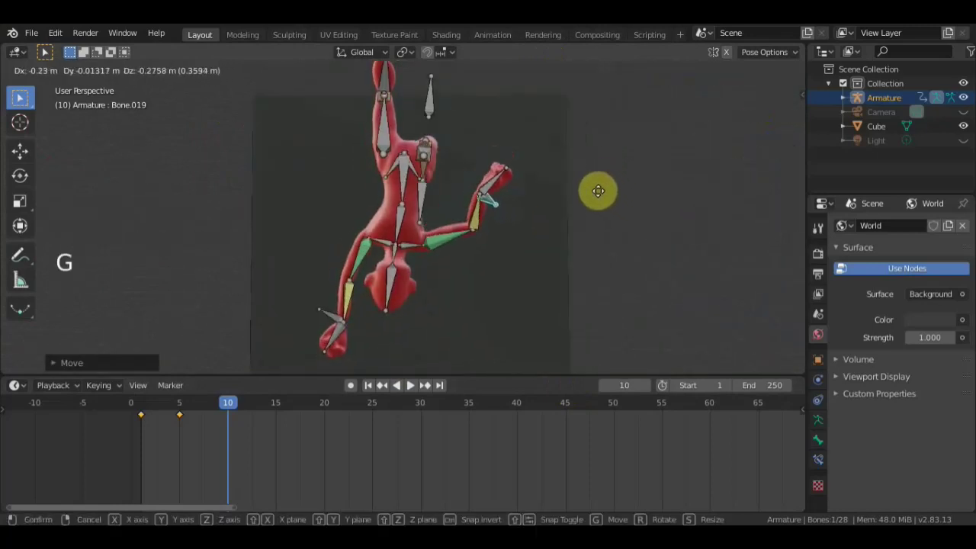
{"action": "key", "text": "r"}
{"action": "middle_click", "coordinate": [601, 160]}
{"action": "scroll", "scroll_direction": "down", "scroll_amount": 3}
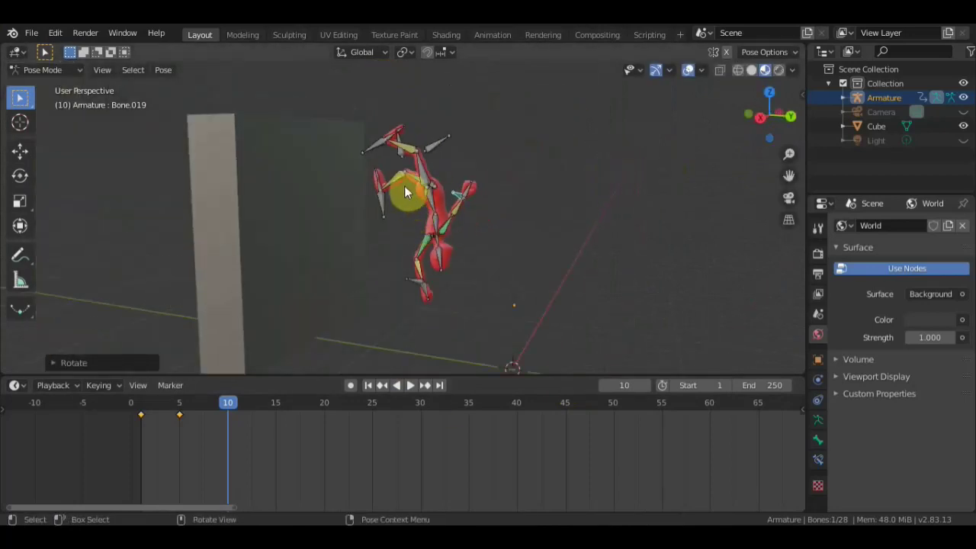
Adjust the other leg and an arm bone, checking the pose against the breakdance reference photo.
{"action": "left_click", "coordinate": [388, 206]}
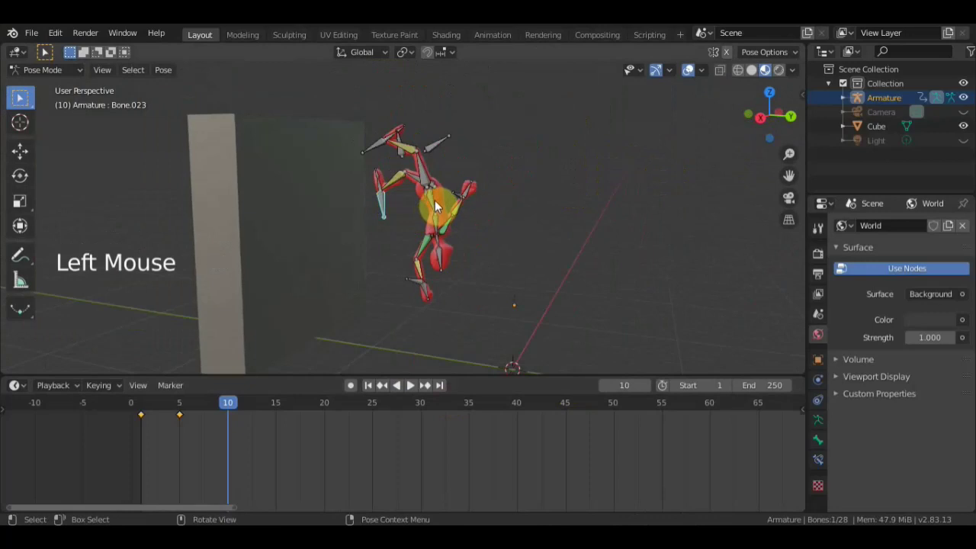
{"action": "middle_click", "coordinate": [119, 211]}
{"action": "scroll", "scroll_direction": "up", "scroll_amount": 3}
{"action": "scroll", "scroll_direction": "down", "scroll_amount": 3}
{"action": "key", "text": "g"}
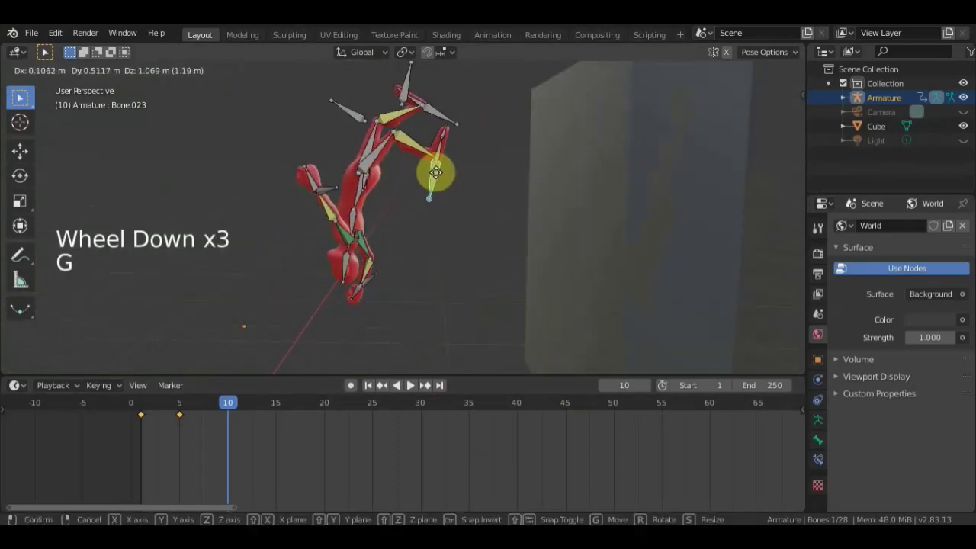
{"action": "left_click", "coordinate": [447, 121]}
{"action": "key", "text": "r"}
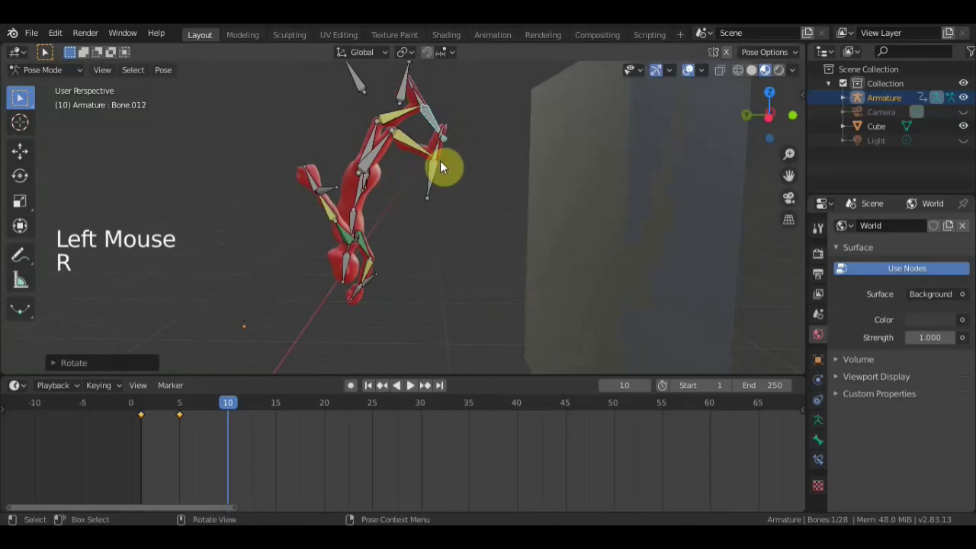
{"action": "key", "text": "g"}
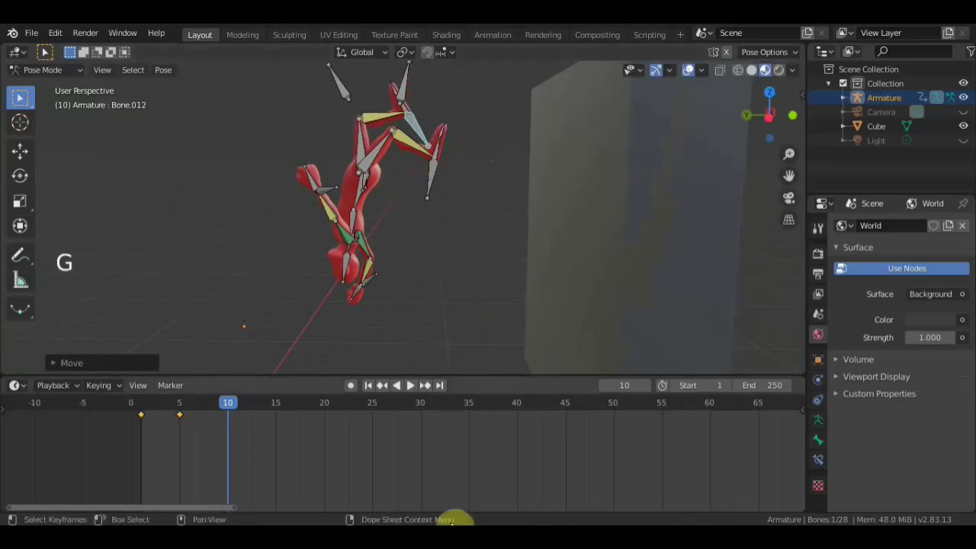
{"action": "key", "text": "g"}
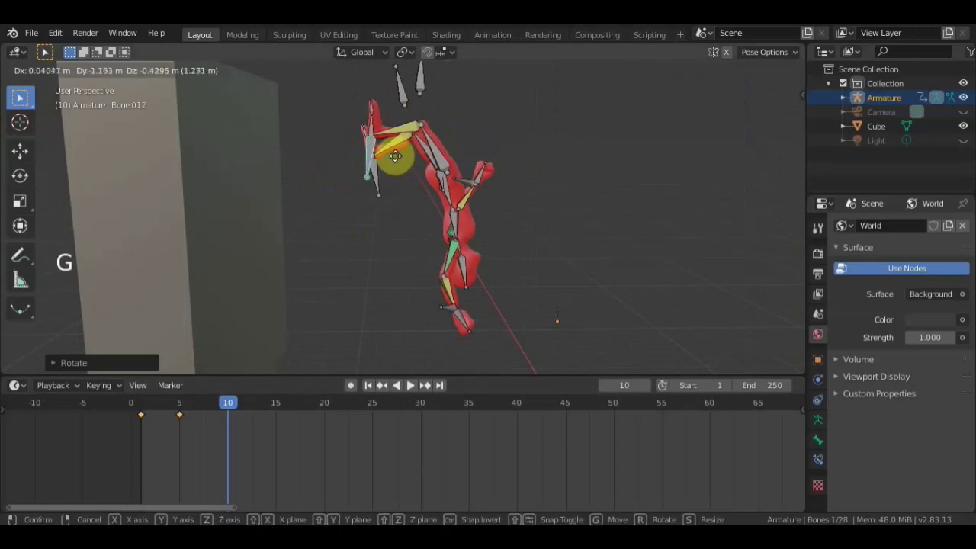
{"action": "left_click", "coordinate": [381, 182]}
{"action": "key", "text": "g"}
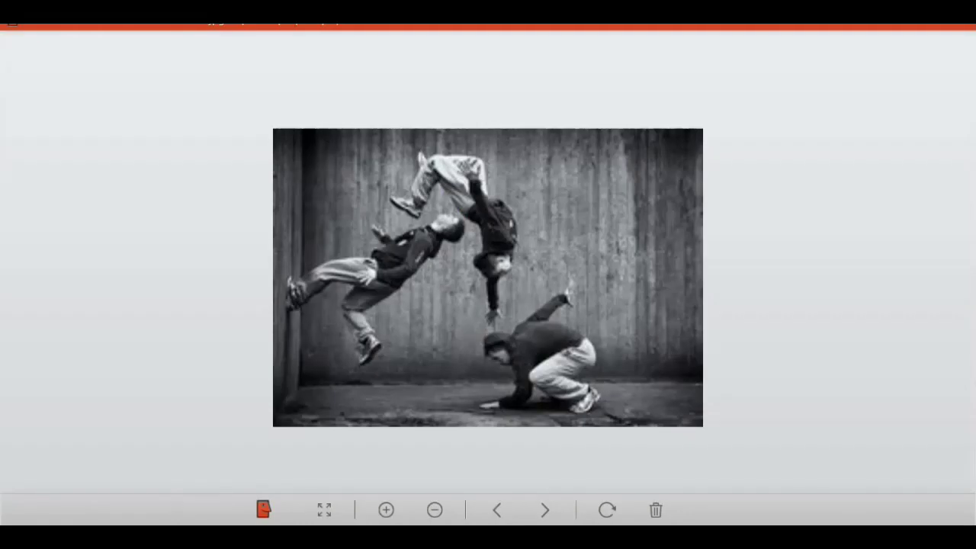
{"action": "left_click", "coordinate": [469, 273]}
Rotate and move the free hand bone so the raised arm bends outward.
{"action": "key", "text": "r"}
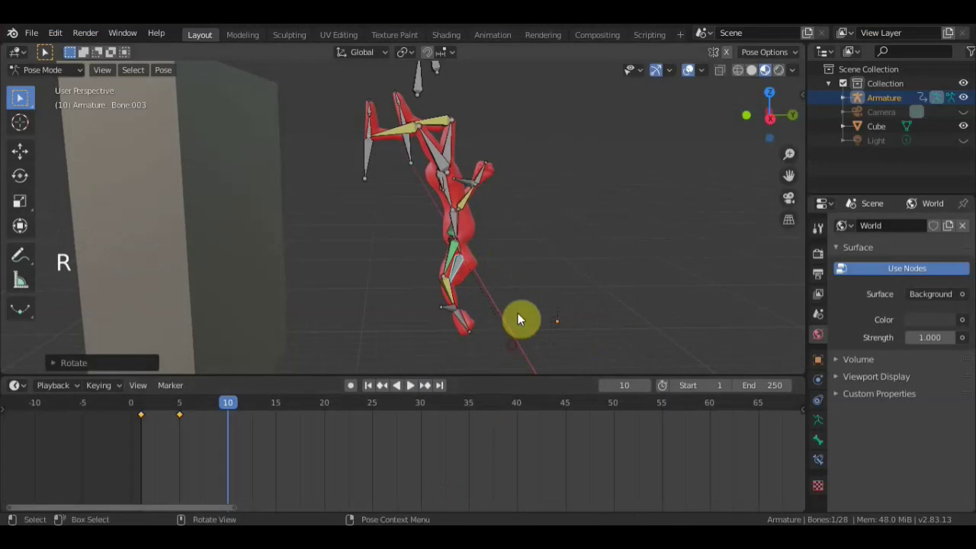
{"action": "left_click", "coordinate": [478, 184]}
{"action": "key", "text": "g"}
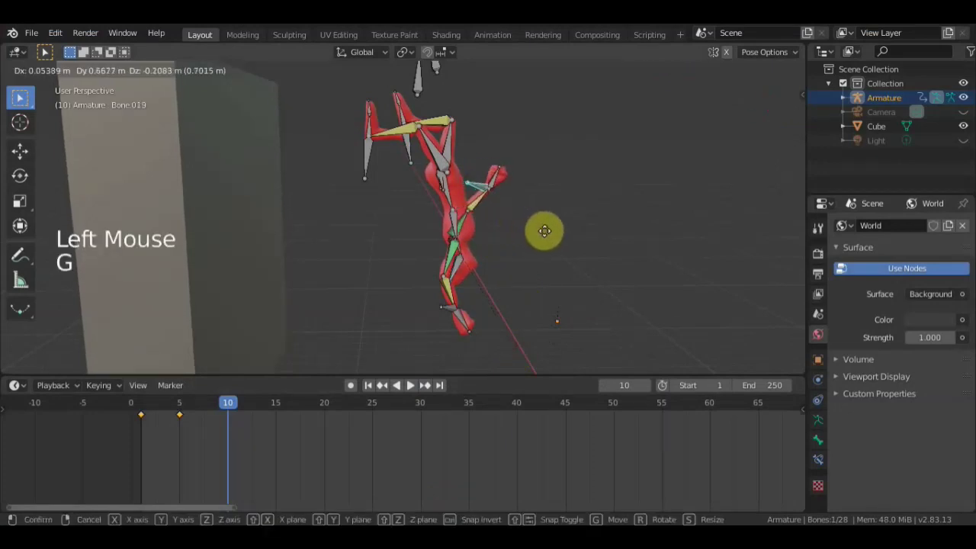
Select all 28 rig bones and insert a keyframe for the handstand pose at frame 10.
{"action": "key", "text": "a"}
{"action": "key", "text": "i"}
{"action": "scroll", "scroll_direction": "down", "scroll_amount": 3}
{"action": "scroll", "scroll_direction": "down", "scroll_amount": 3}
{"action": "key", "text": "KP_3"}
{"action": "left_click", "coordinate": [694, 76]}
{"action": "scroll", "scroll_direction": "up", "scroll_amount": 3}
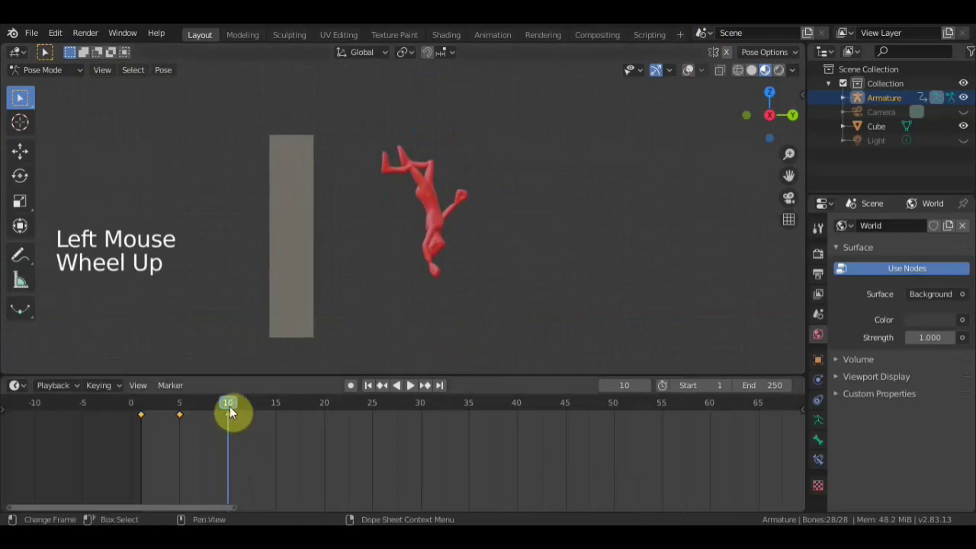
Play the animation from the crouch into the handstand, pausing at frame 15 to inspect the pose.
{"action": "left_click", "coordinate": [210, 411]}
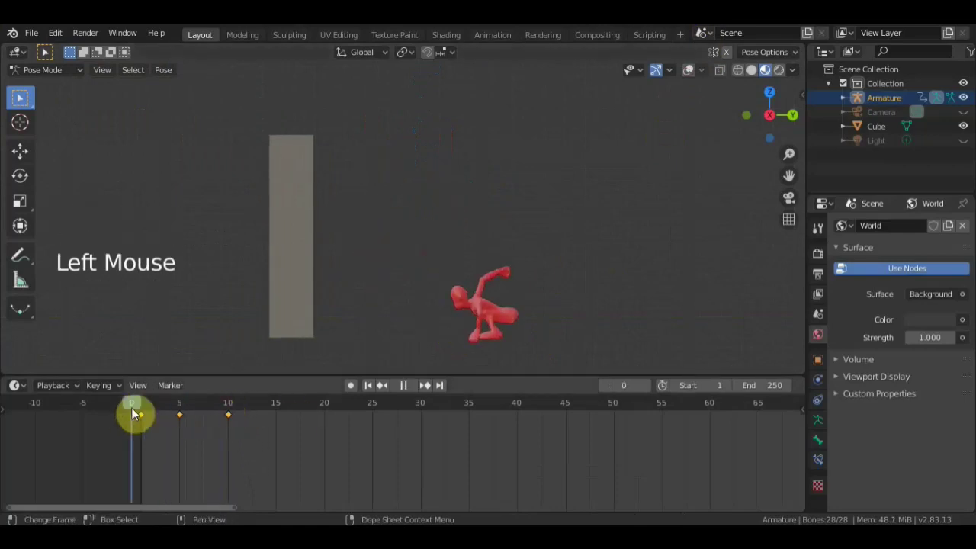
{"action": "left_click", "coordinate": [152, 414]}
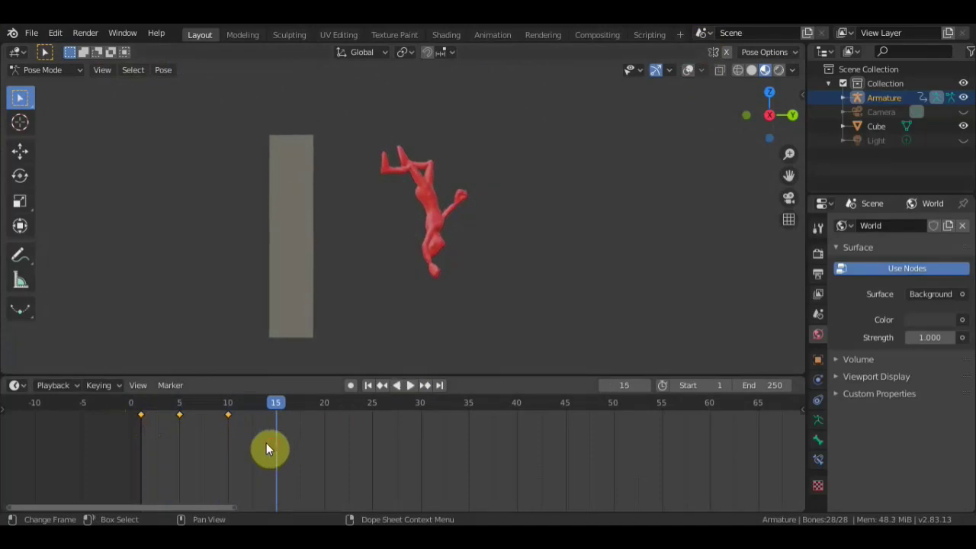
{"action": "left_click", "coordinate": [146, 420]}
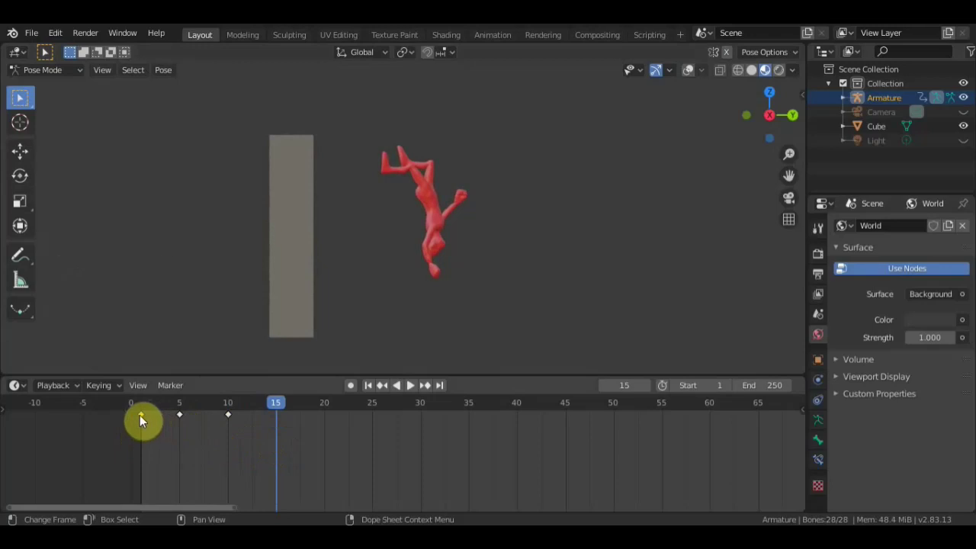
{"action": "key", "text": "shift+d"}
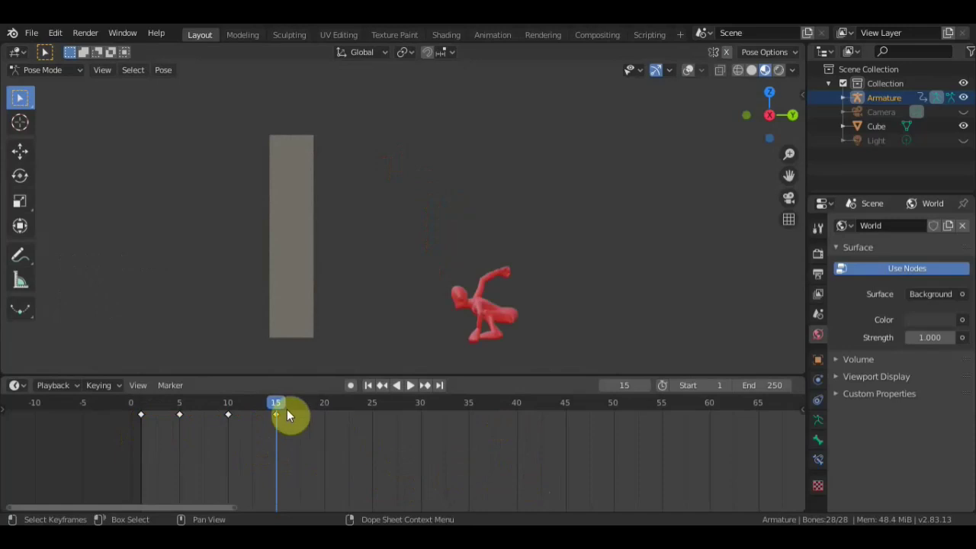
{"action": "left_click", "coordinate": [237, 408]}
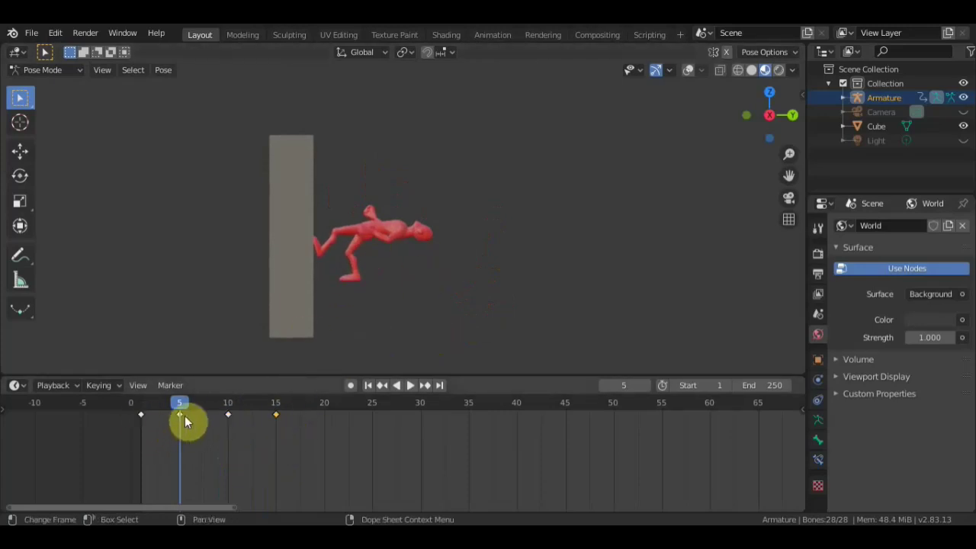
Stop playback and move the whole character via its root bone at the in-between frame.
{"action": "left_click", "coordinate": [174, 410]}
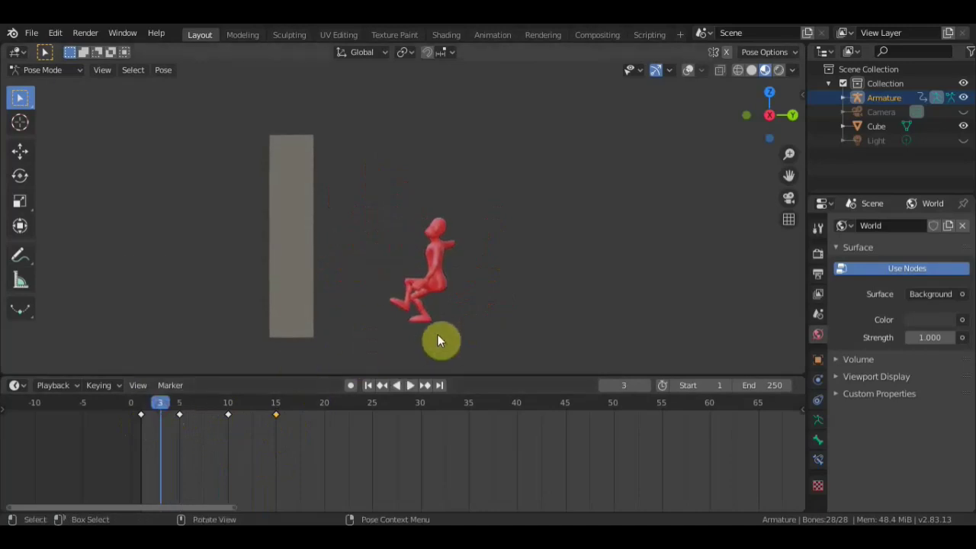
{"action": "scroll", "scroll_direction": "up", "scroll_amount": 3}
{"action": "scroll", "scroll_direction": "down", "scroll_amount": 3}
{"action": "scroll", "scroll_direction": "down", "scroll_amount": 3}
{"action": "left_click", "coordinate": [689, 80]}
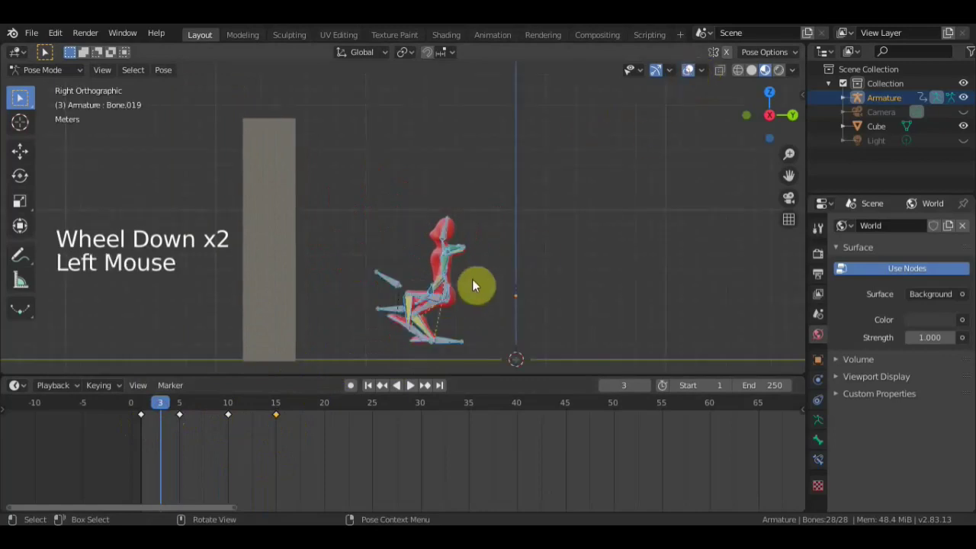
{"action": "left_click", "coordinate": [448, 291]}
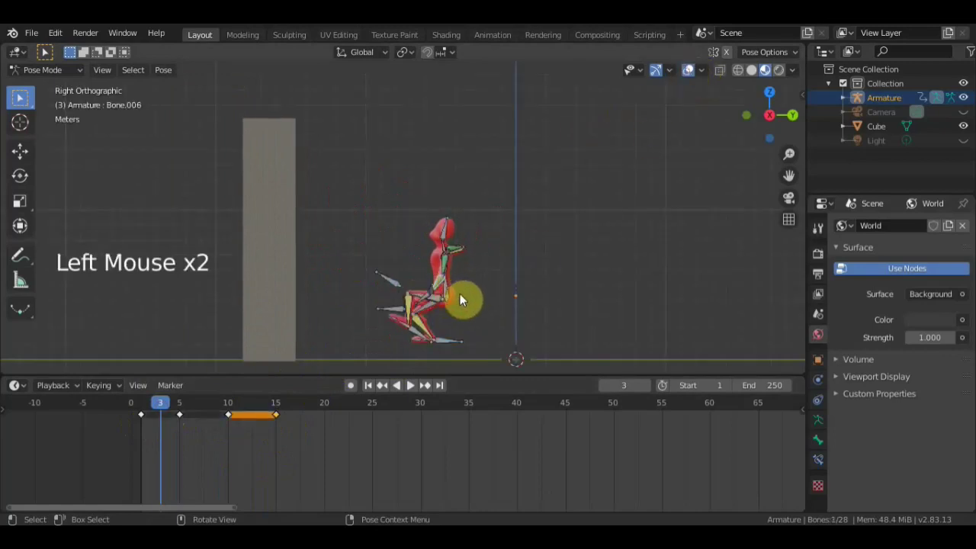
{"action": "left_click", "coordinate": [451, 289]}
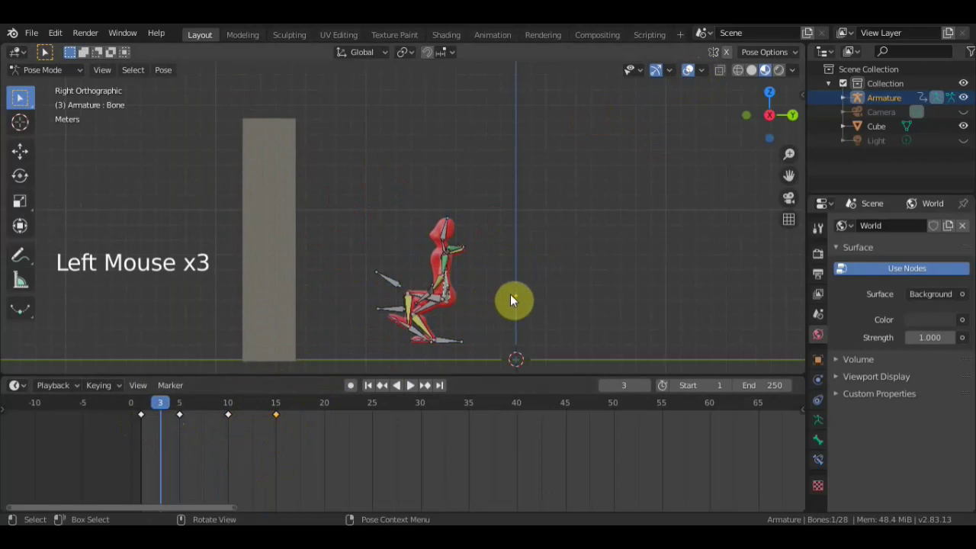
{"action": "key", "text": "g"}
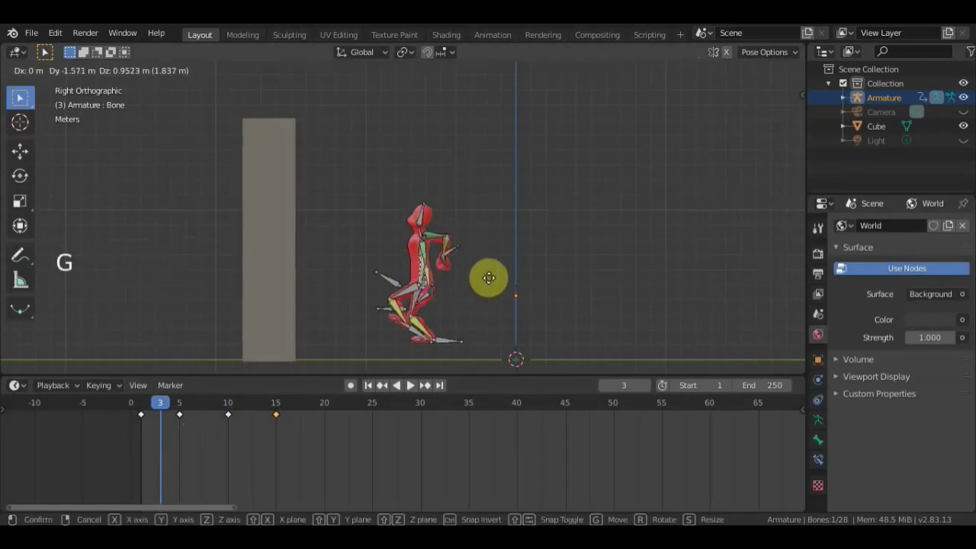
{"action": "scroll", "scroll_direction": "up", "scroll_amount": 3}
{"action": "scroll", "scroll_direction": "down", "scroll_amount": 3}
{"action": "scroll", "scroll_direction": "down", "scroll_amount": 3}
Rotate a leg bone and turn the character around its root toward a striding direction.
{"action": "left_click", "coordinate": [423, 358]}
{"action": "key", "text": "r"}
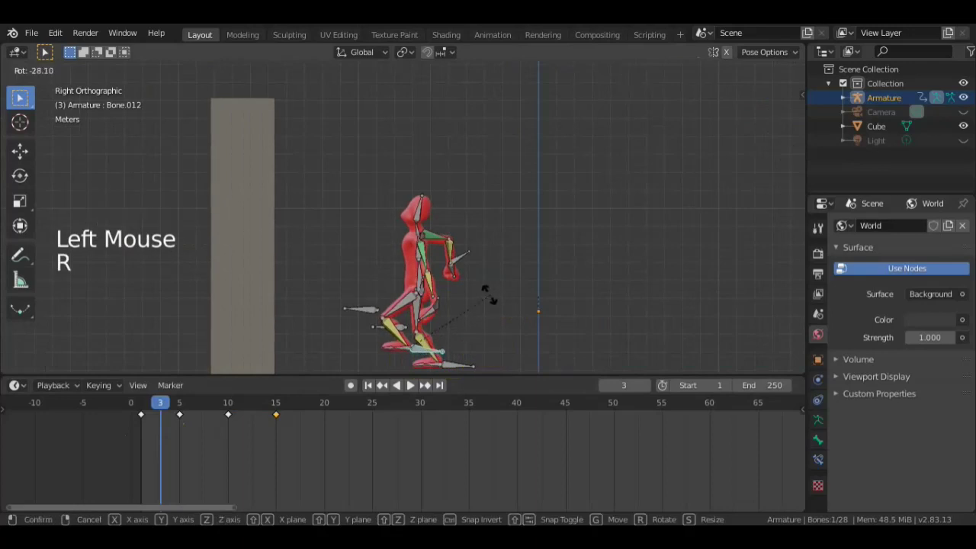
{"action": "left_click", "coordinate": [424, 214]}
{"action": "key", "text": "r"}
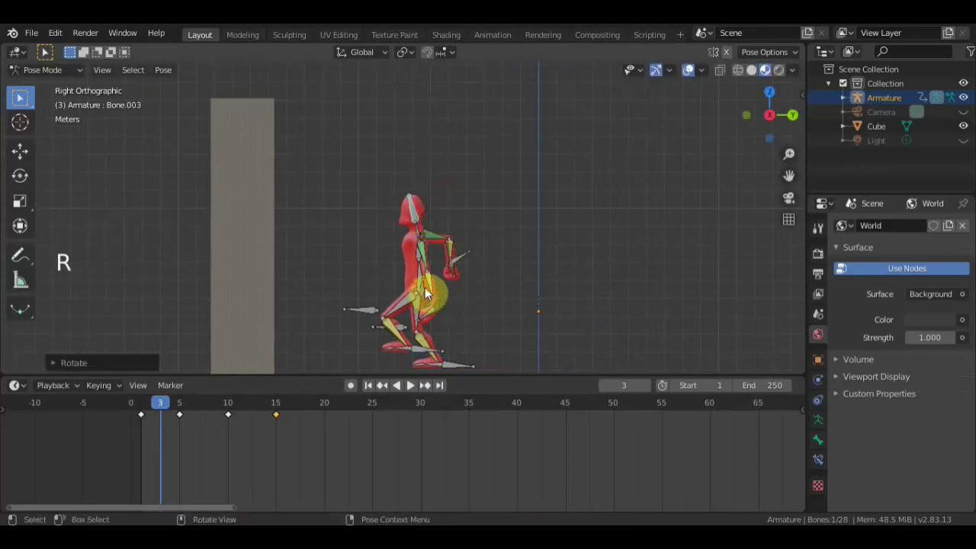
{"action": "middle_click", "coordinate": [516, 316]}
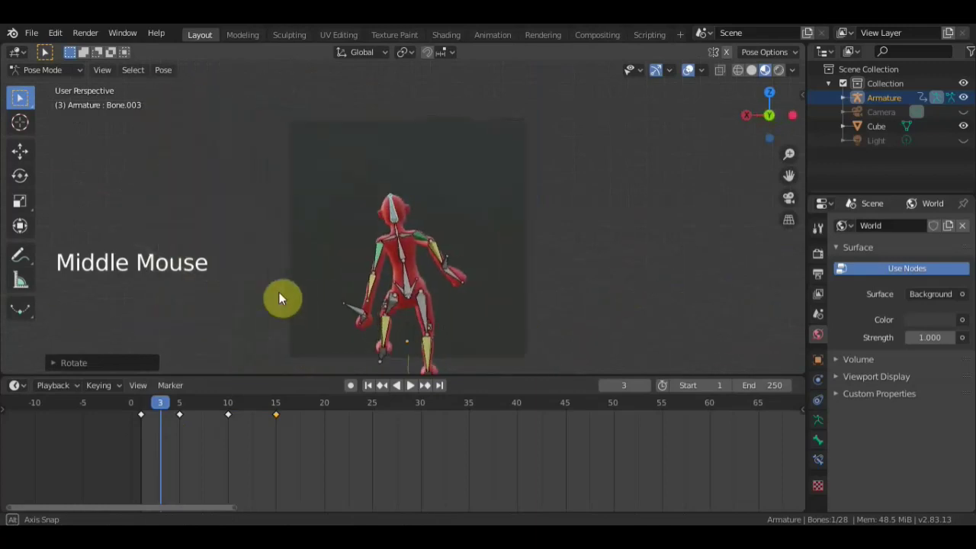
{"action": "left_click", "coordinate": [415, 281]}
{"action": "key", "text": "r"}
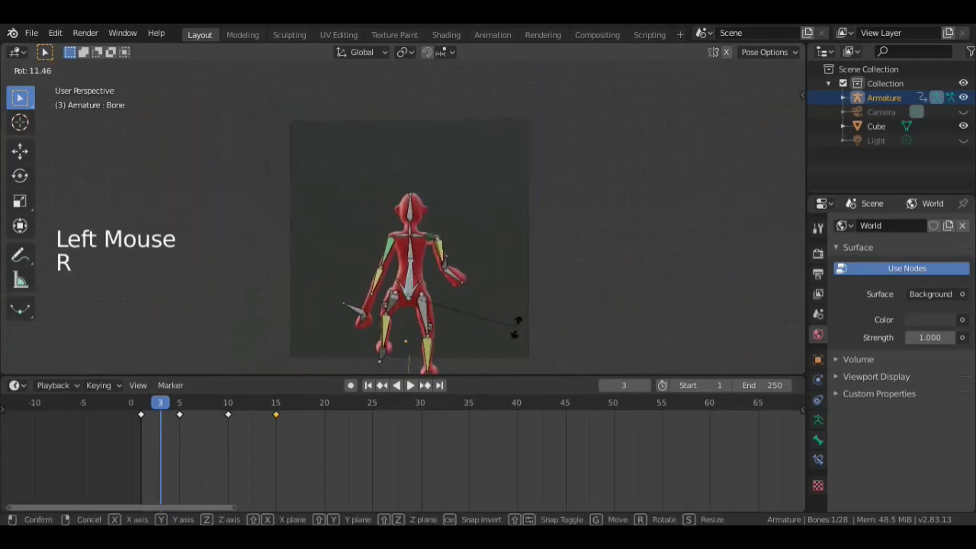
{"action": "middle_click", "coordinate": [615, 319]}
{"action": "middle_click", "coordinate": [604, 313]}
Swing the arm bone forward and shift a foot bone into a forward stride at frame 3.
{"action": "left_click", "coordinate": [457, 372]}
{"action": "scroll", "scroll_direction": "down", "scroll_amount": 3}
{"action": "key", "text": "g"}
{"action": "left_click", "coordinate": [418, 315]}
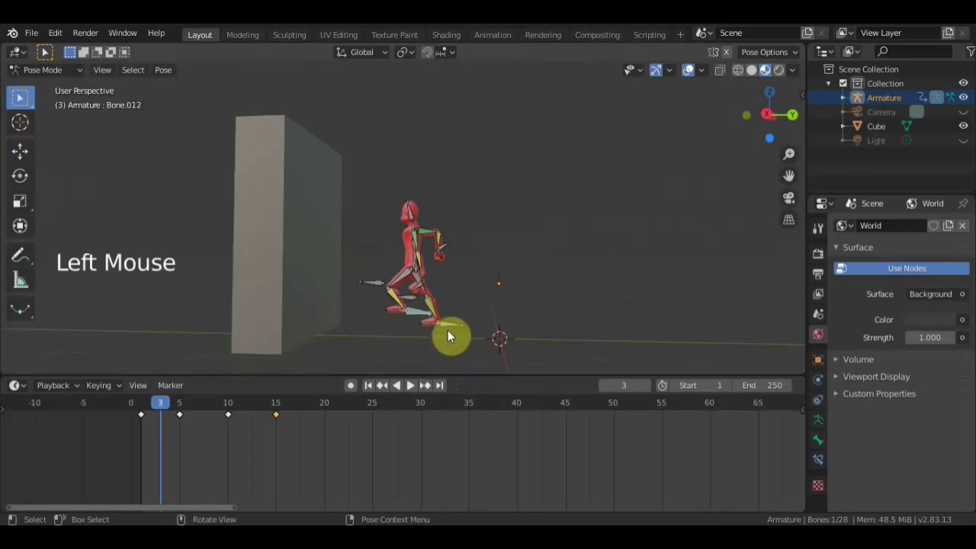
{"action": "key", "text": "g"}
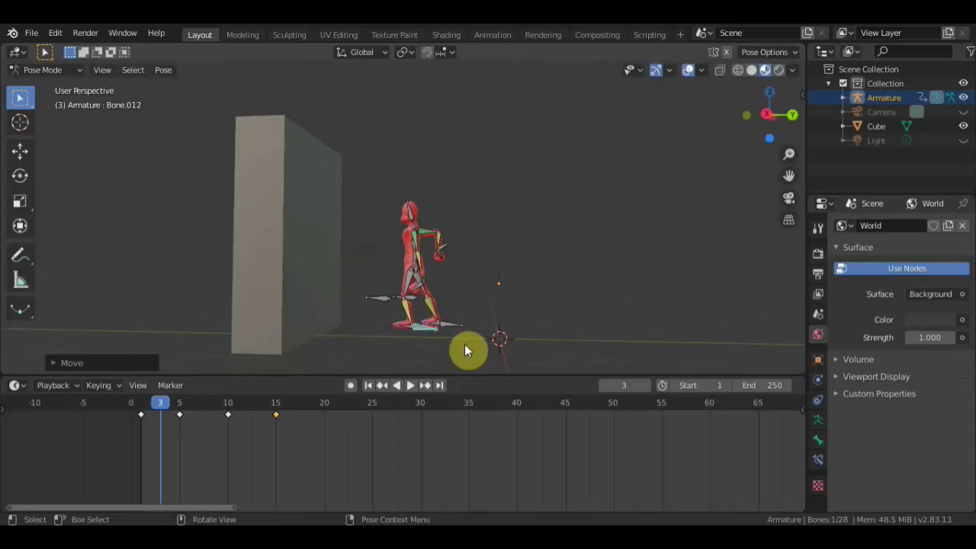
{"action": "key", "text": "r"}
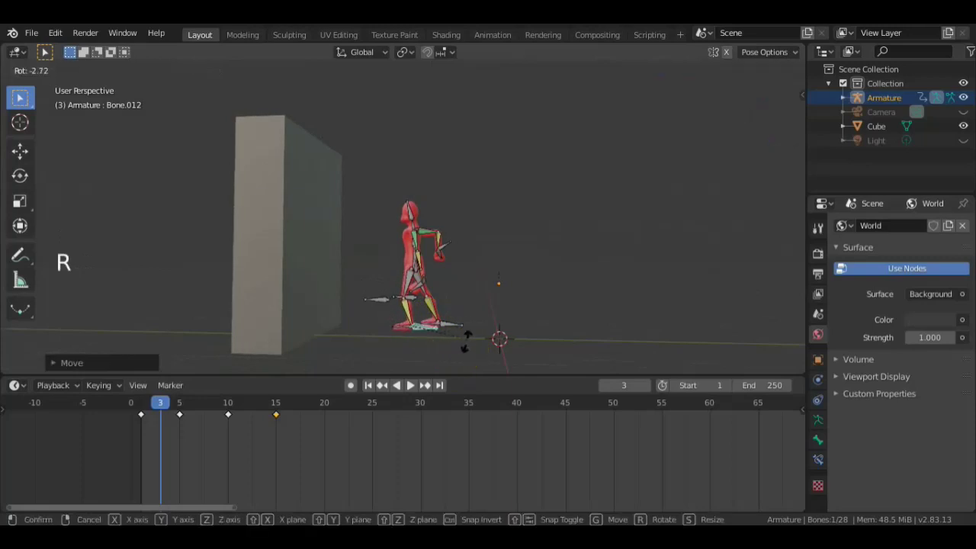
{"action": "left_click", "coordinate": [421, 273]}
{"action": "scroll", "scroll_direction": "up", "scroll_amount": 3}
{"action": "left_click", "coordinate": [431, 298]}
{"action": "left_click", "coordinate": [425, 291]}
{"action": "key", "text": "g"}
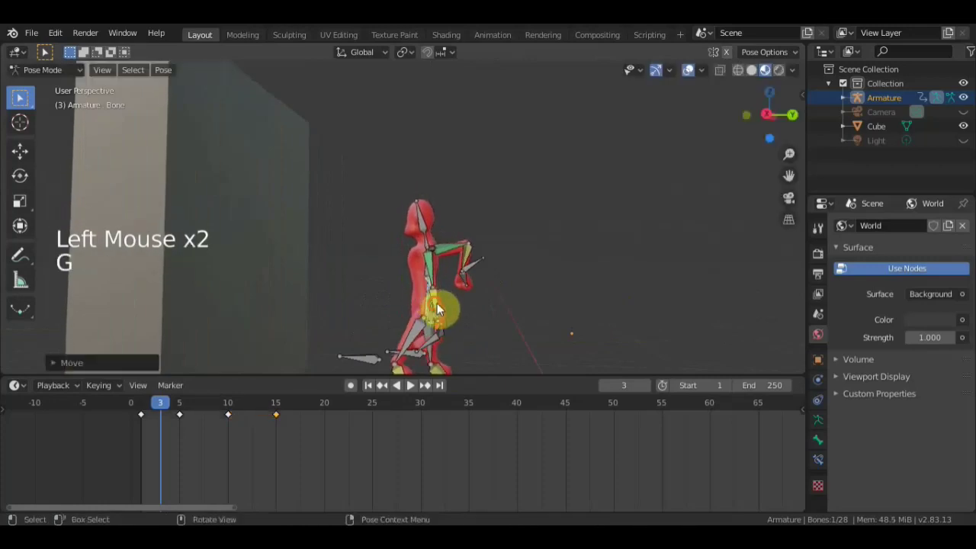
Move and rotate the foot bone (Bone.008) to refine the stride at frame 3.
{"action": "left_click", "coordinate": [481, 270]}
{"action": "key", "text": "g"}
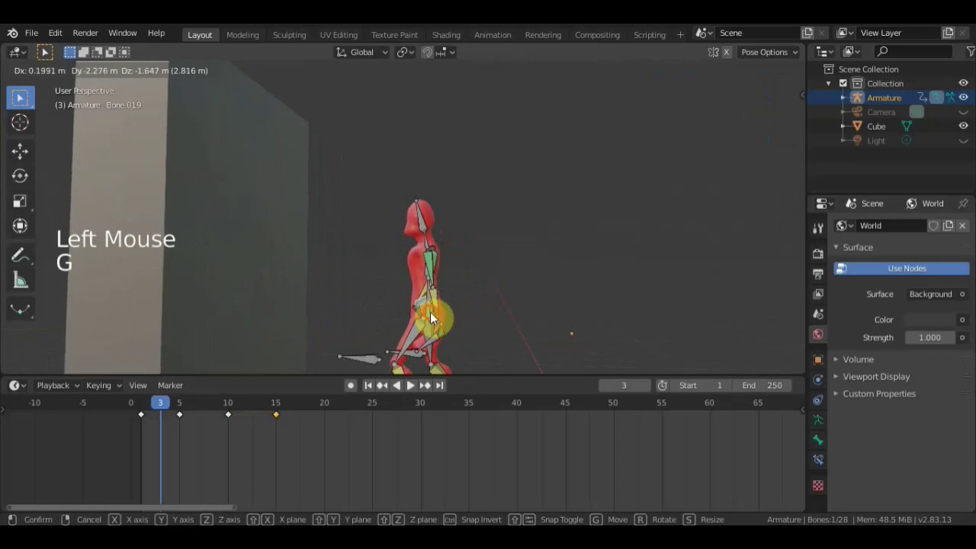
{"action": "middle_click", "coordinate": [443, 332]}
{"action": "scroll", "scroll_direction": "down", "scroll_amount": 3}
{"action": "middle_click", "coordinate": [452, 335]}
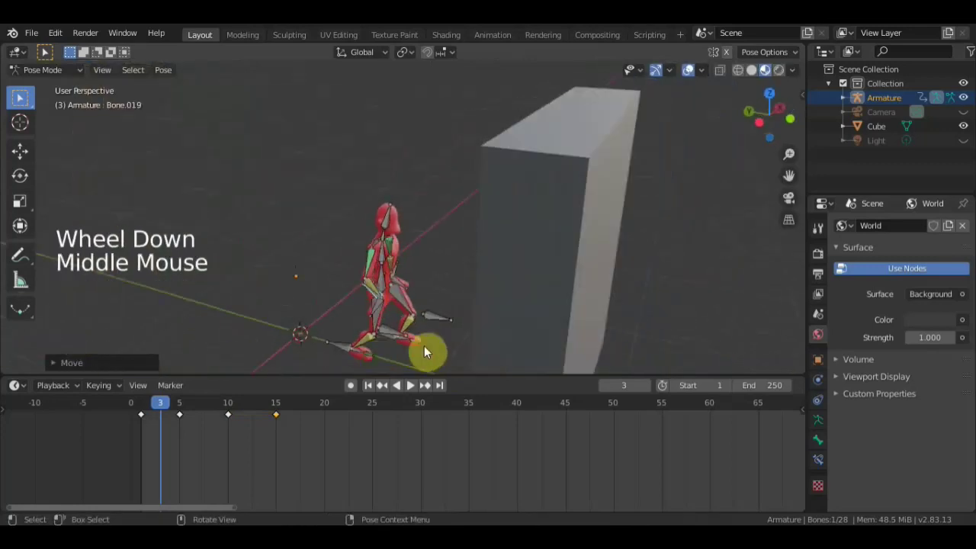
{"action": "key", "text": "r"}
{"action": "middle_click", "coordinate": [444, 321]}
{"action": "key", "text": "g"}
{"action": "middle_click", "coordinate": [439, 268]}
{"action": "middle_click", "coordinate": [501, 280]}
Slightly rotate the root bone and move the hand bone forward.
{"action": "left_click", "coordinate": [431, 283]}
{"action": "left_click", "coordinate": [433, 281]}
{"action": "middle_click", "coordinate": [488, 281]}
{"action": "key", "text": "r"}
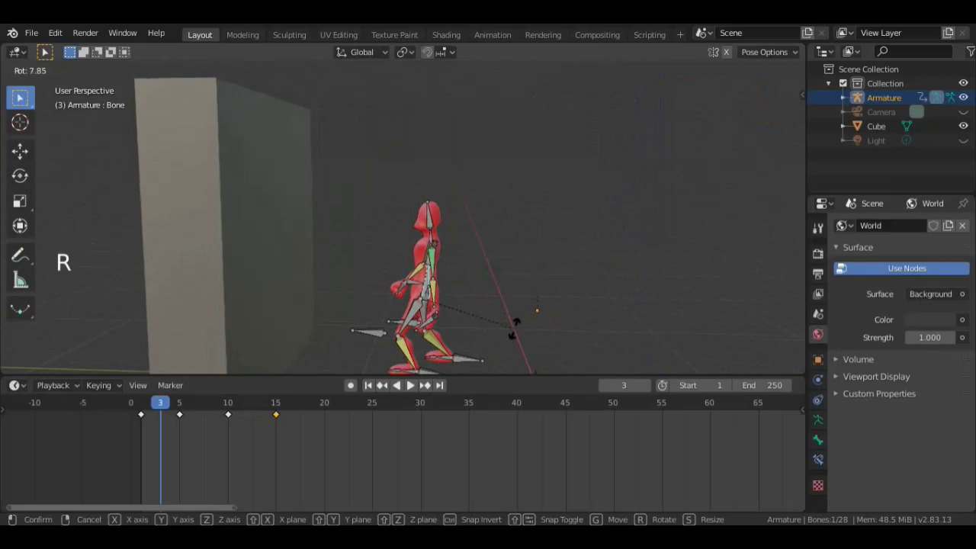
{"action": "left_click", "coordinate": [492, 329]}
{"action": "middle_click", "coordinate": [546, 332]}
{"action": "key", "text": "g"}
{"action": "middle_click", "coordinate": [471, 315]}
{"action": "key", "text": "g"}
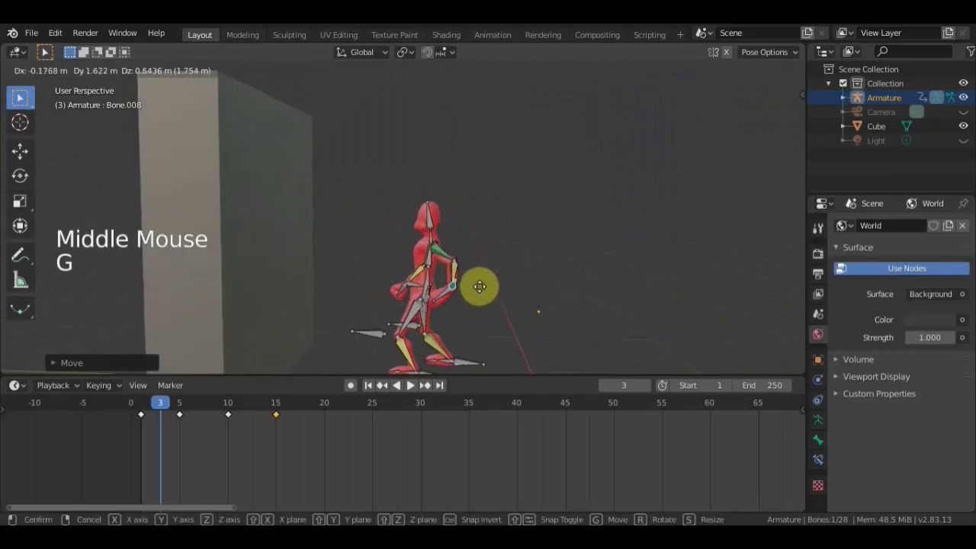
{"action": "key", "text": "r"}
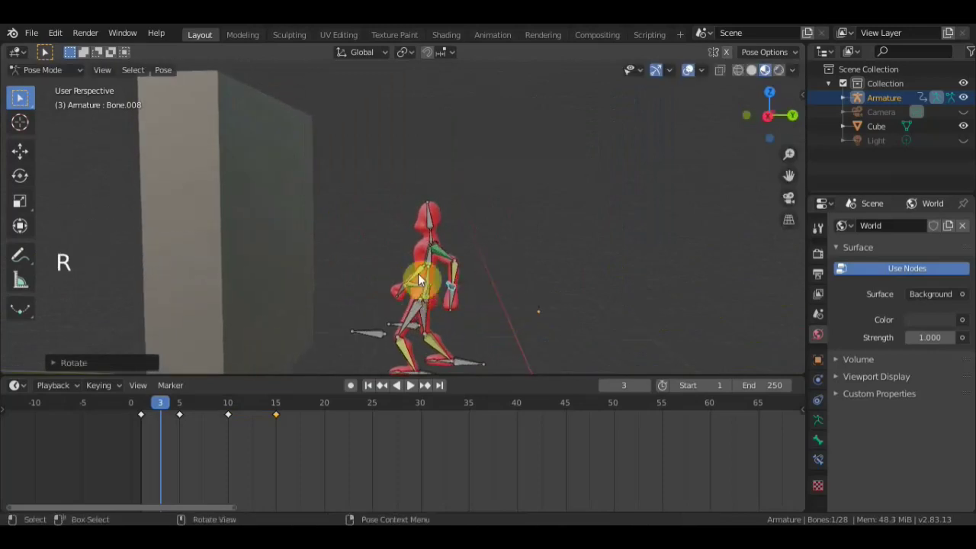
Tweak one more bone, then select all bones and keyframe the striding pose at frame 3.
{"action": "left_click", "coordinate": [447, 277]}
{"action": "key", "text": "r"}
{"action": "scroll", "scroll_direction": "down", "scroll_amount": 3}
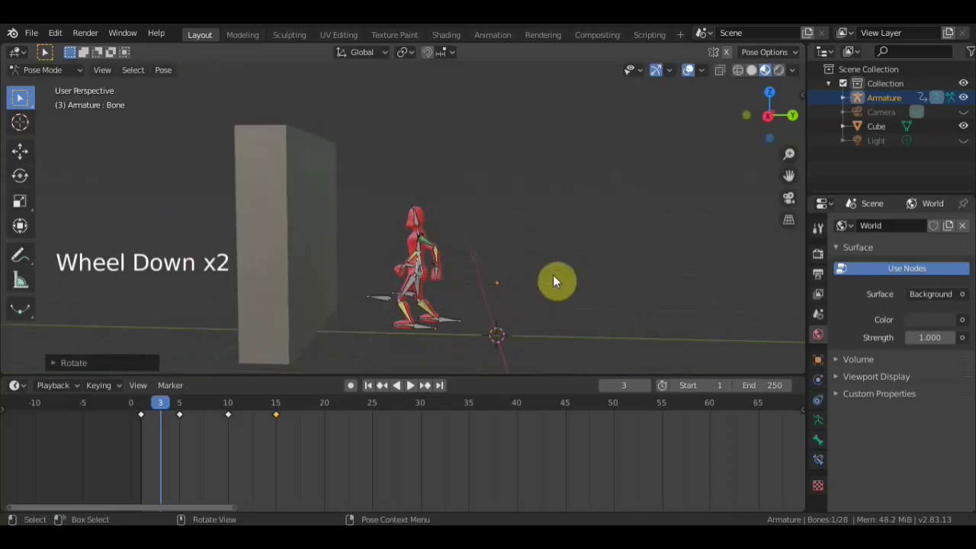
{"action": "key", "text": "a"}
{"action": "key", "text": "i"}
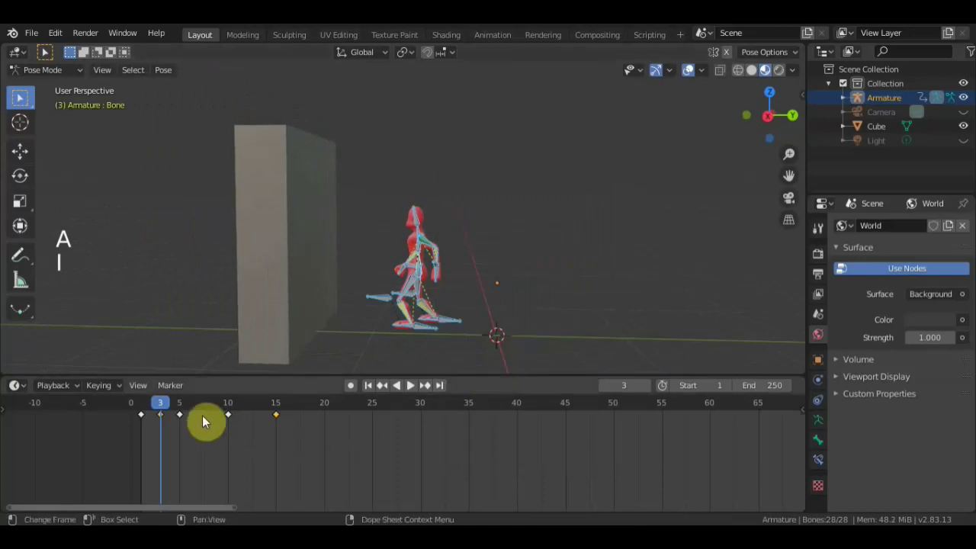
Play back the run-up animation and stop it at frame 3.
{"action": "left_click", "coordinate": [664, 103]}
{"action": "left_click", "coordinate": [153, 407]}
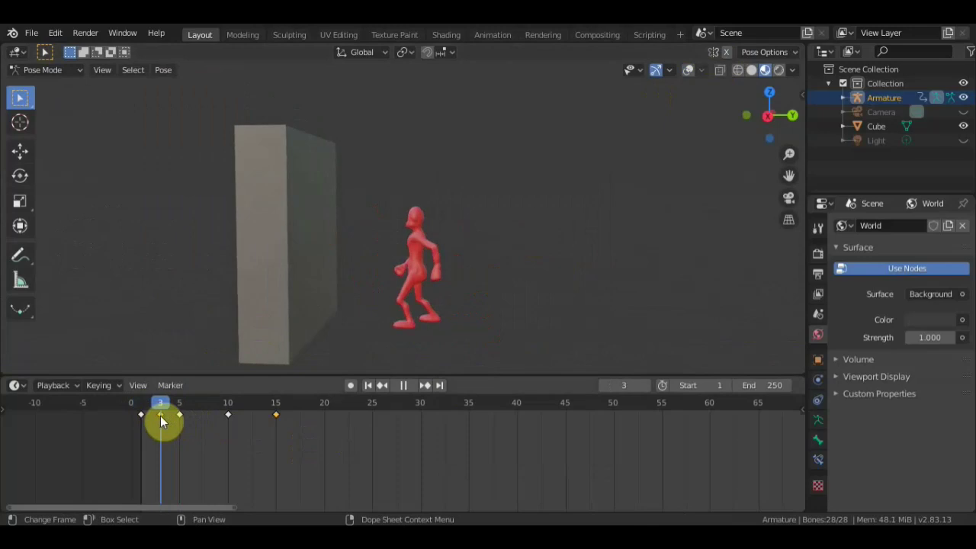
{"action": "scroll", "scroll_direction": "up", "scroll_amount": 3}
{"action": "scroll", "scroll_direction": "down", "scroll_amount": 3}
Show the armature overlays again and bend the leg bones into a crouched knee position.
{"action": "left_click", "coordinate": [695, 75]}
{"action": "left_click", "coordinate": [455, 348]}
{"action": "key", "text": "g"}
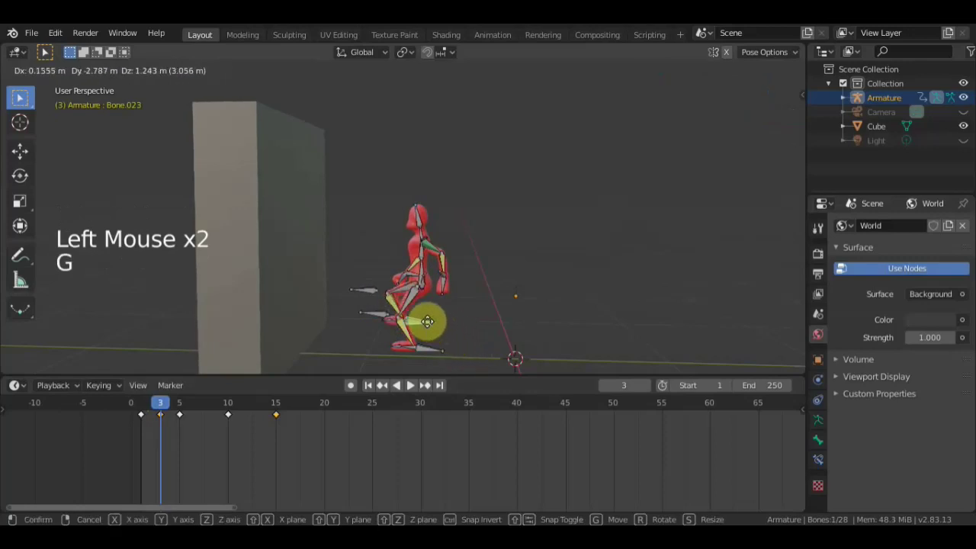
{"action": "key", "text": "r"}
{"action": "left_click", "coordinate": [438, 356]}
{"action": "key", "text": "g"}
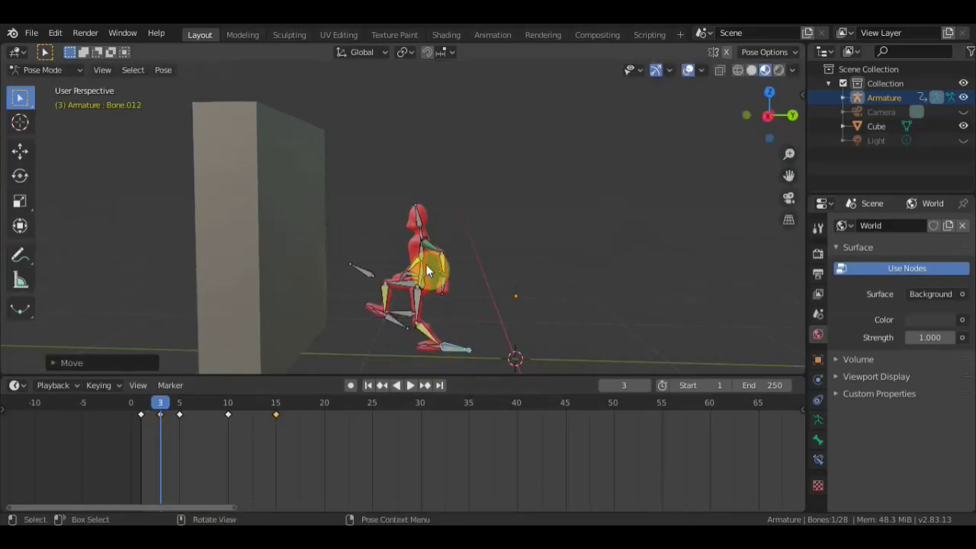
Lower and tilt the root bone, then reposition and rotate the hand bone for the stride.
{"action": "left_click", "coordinate": [430, 271]}
{"action": "key", "text": "g"}
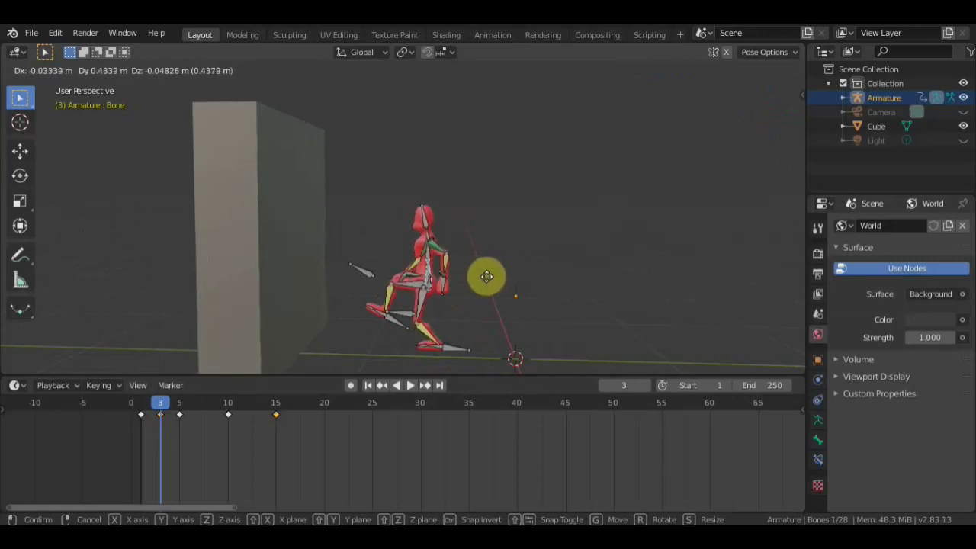
{"action": "key", "text": "r"}
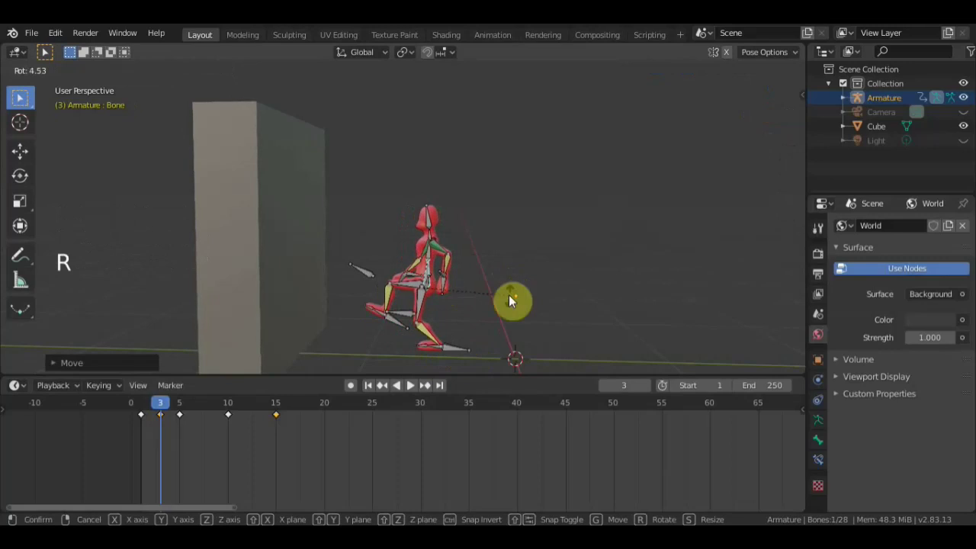
{"action": "left_click", "coordinate": [447, 280]}
{"action": "key", "text": "g"}
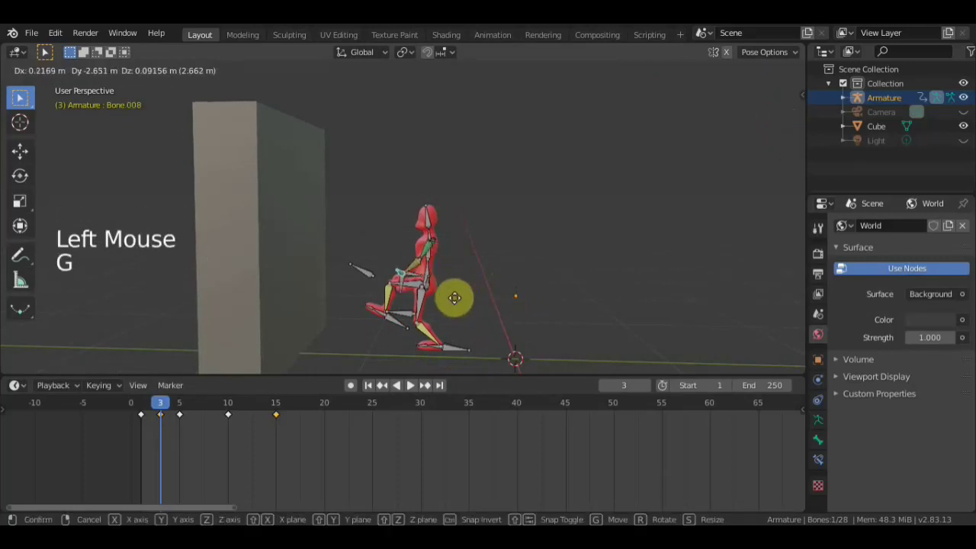
{"action": "key", "text": "r"}
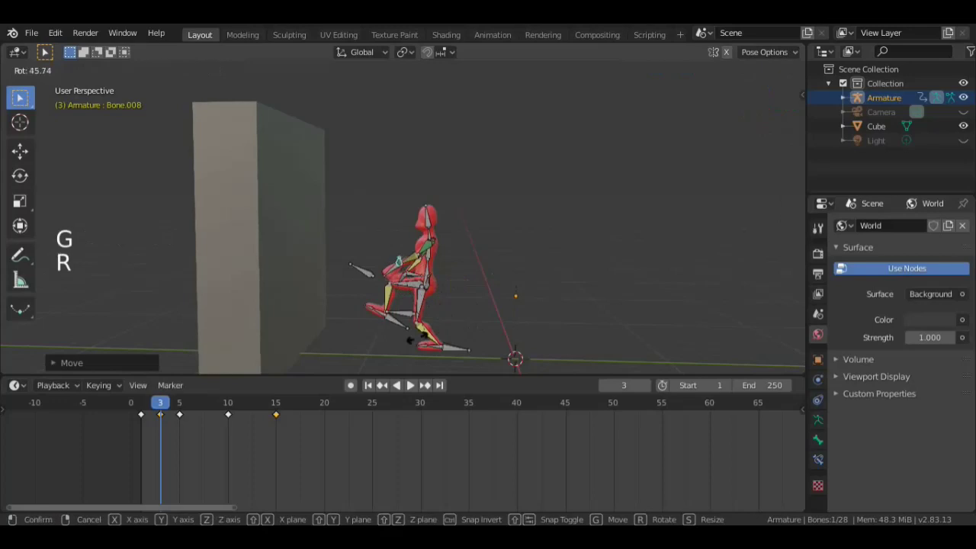
{"action": "key", "text": "g"}
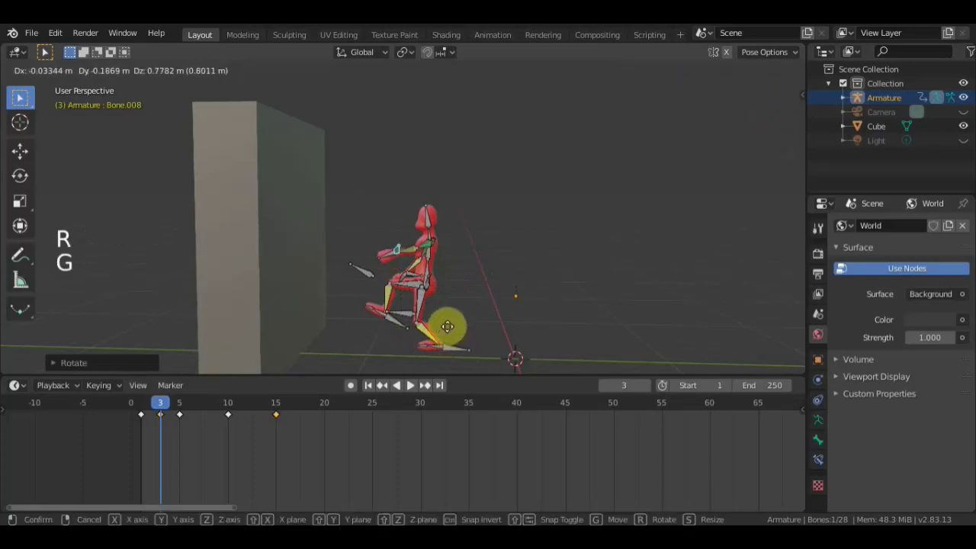
Adjust the trailing foot bone placement, undoing one misplaced leg move along the way.
{"action": "middle_click", "coordinate": [462, 303]}
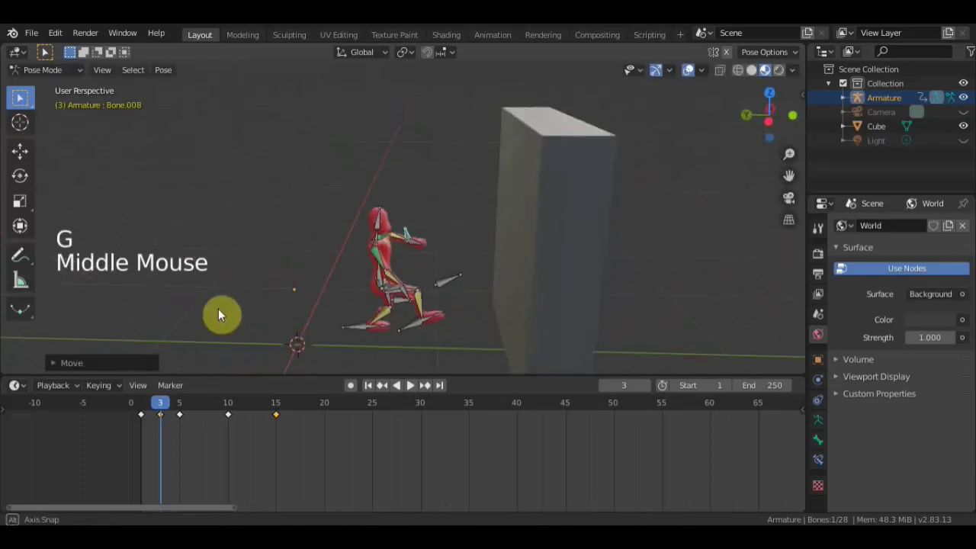
{"action": "middle_click", "coordinate": [431, 251]}
{"action": "left_click", "coordinate": [412, 292]}
{"action": "key", "text": "g"}
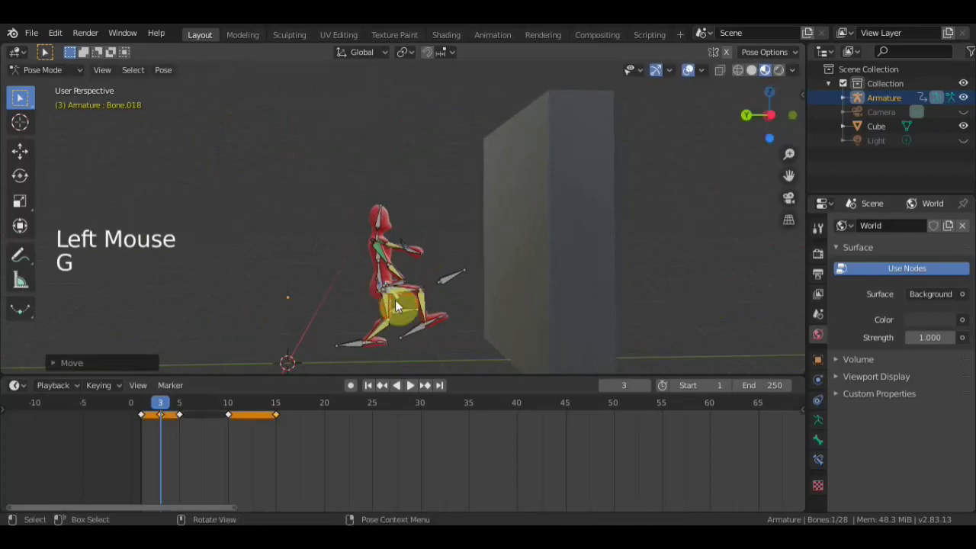
{"action": "key", "text": "ctrl+z"}
{"action": "scroll", "scroll_direction": "up", "scroll_amount": 3}
{"action": "middle_click", "coordinate": [433, 313]}
{"action": "left_click", "coordinate": [373, 344]}
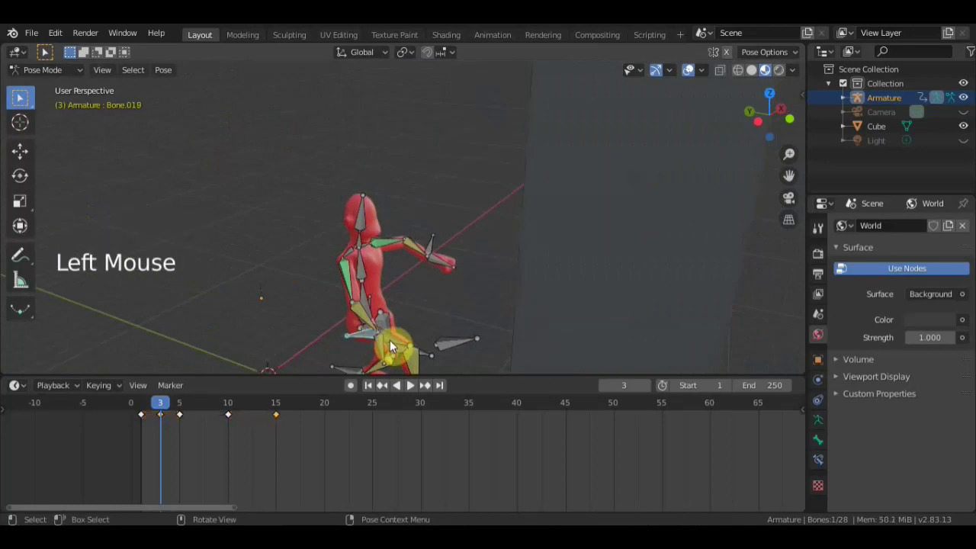
{"action": "key", "text": "g"}
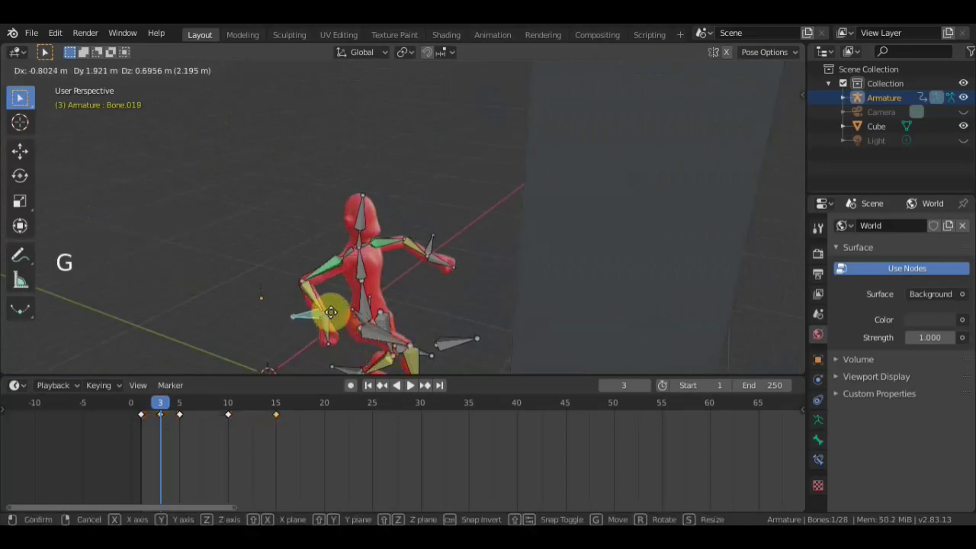
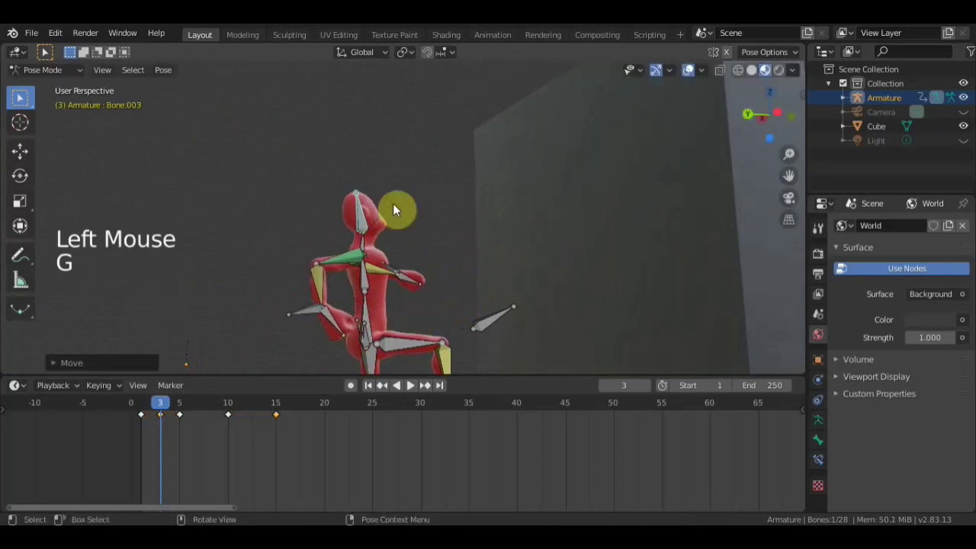
Tilt the spine bone (Bone.001) forward, keyframe the whole armature pose and play the animation.
{"action": "middle_click", "coordinate": [545, 265]}
{"action": "left_click", "coordinate": [469, 285]}
{"action": "key", "text": "g"}
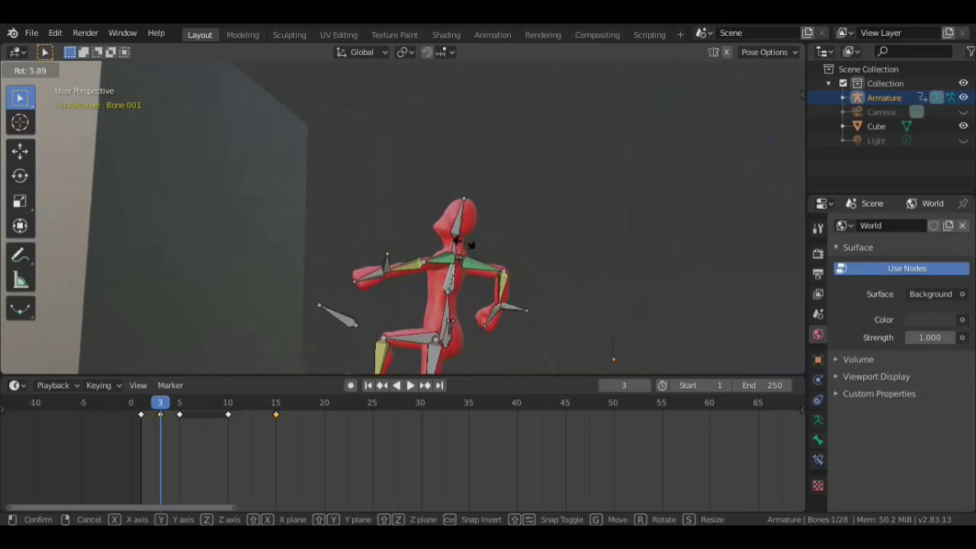
{"action": "scroll", "scroll_direction": "down", "scroll_amount": 3}
{"action": "middle_click", "coordinate": [511, 291]}
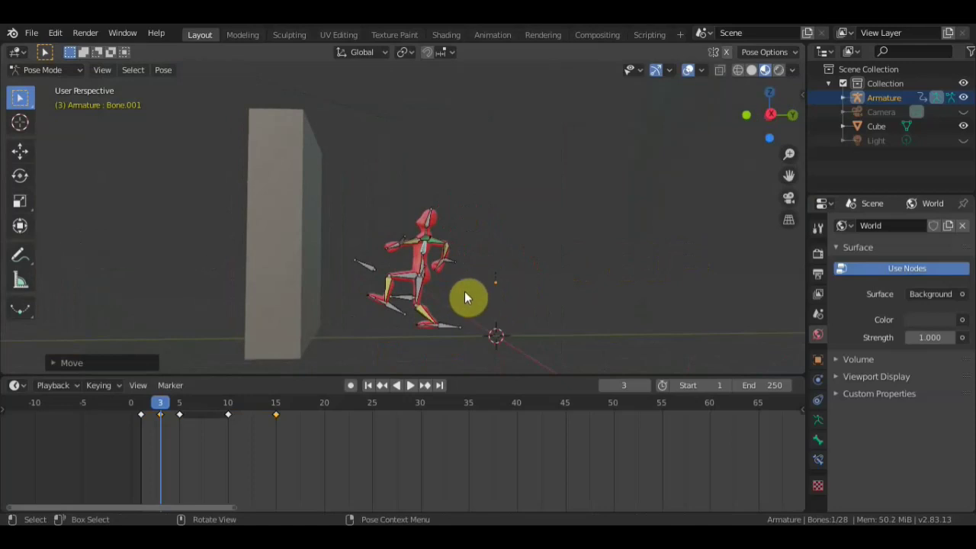
{"action": "key", "text": "a"}
{"action": "key", "text": "a"}
{"action": "key", "text": "i"}
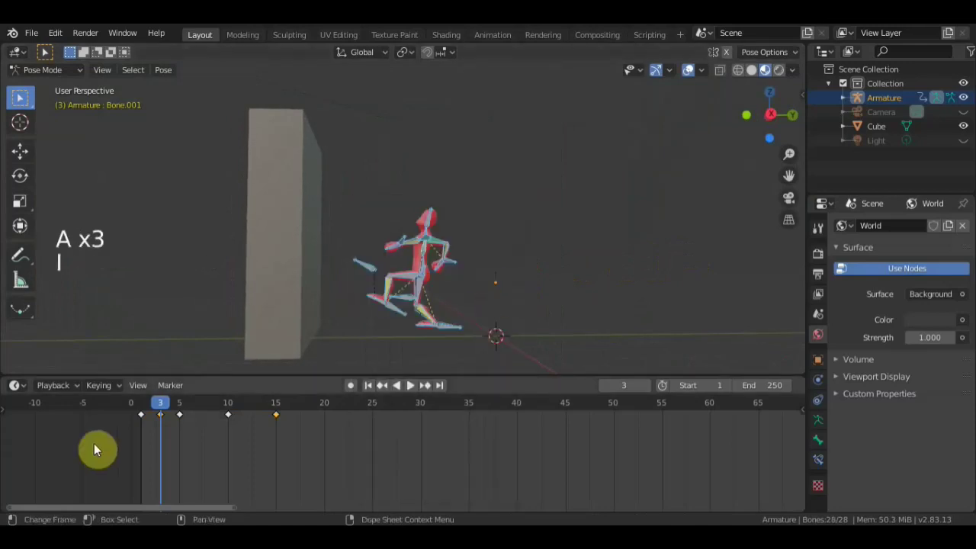